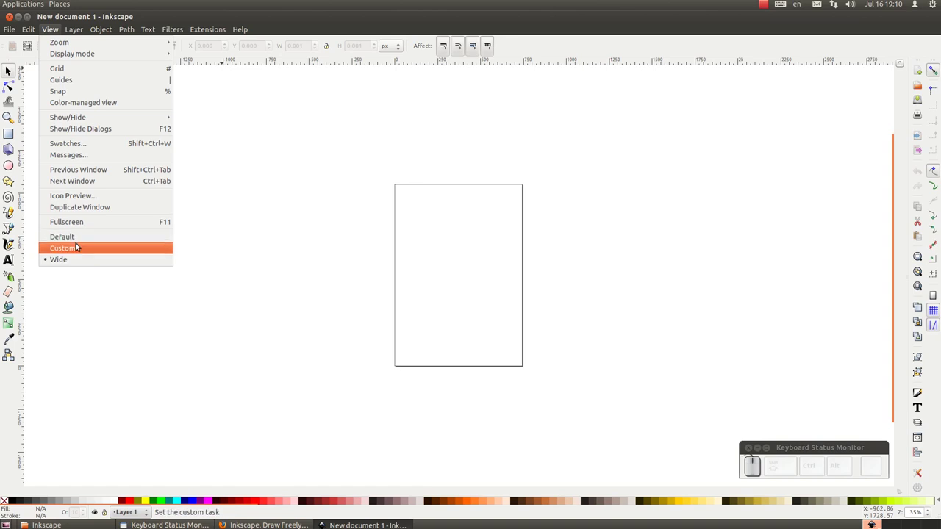
Step: Switch the Inkscape window to the Custom interface layout from the View menu
click(80, 236)
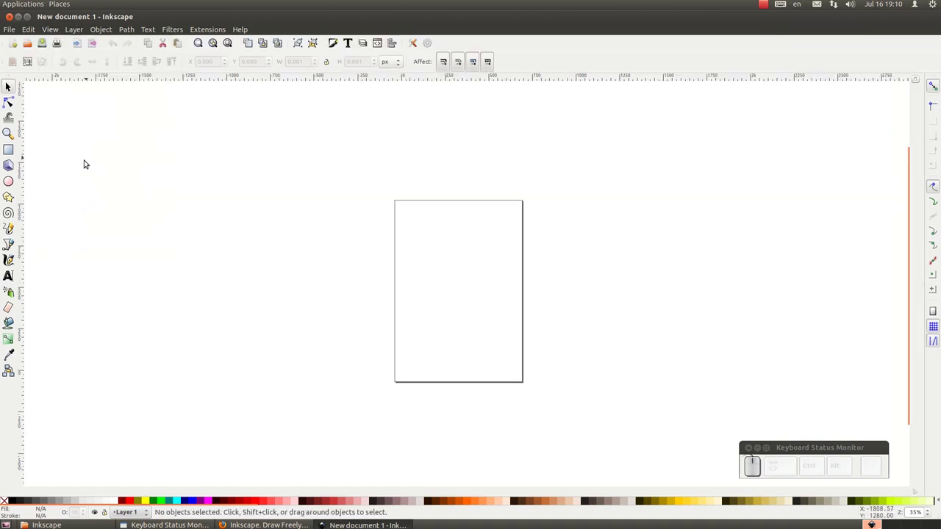
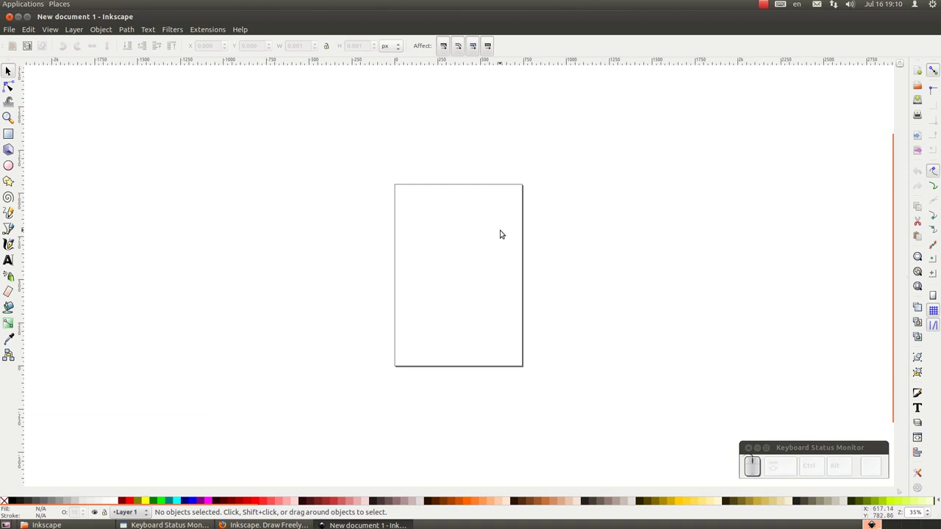
click(59, 29)
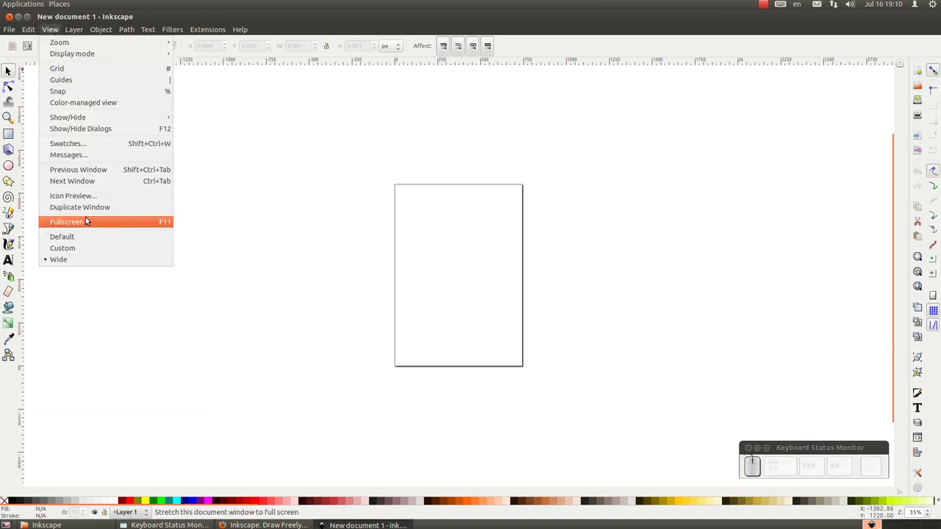
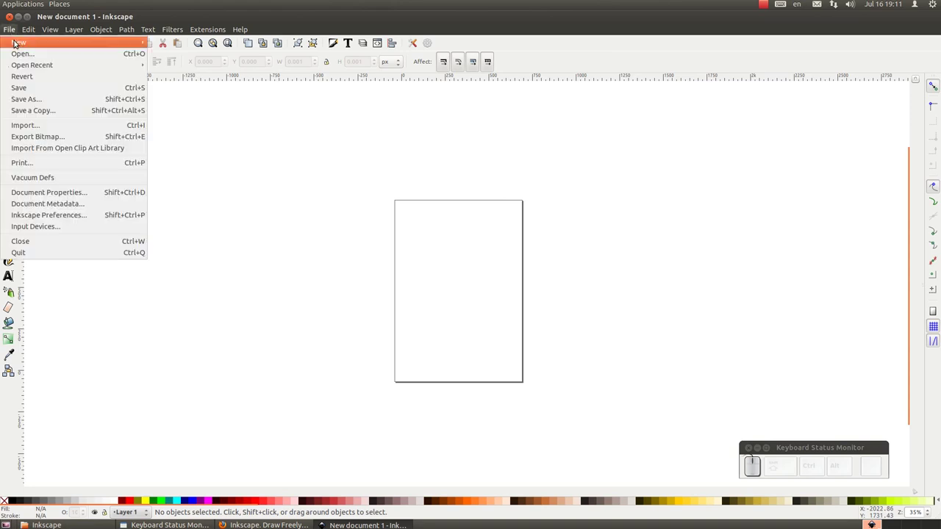
Step: Review the standard page sizes in Document Properties, keeping the A4 page
click(66, 196)
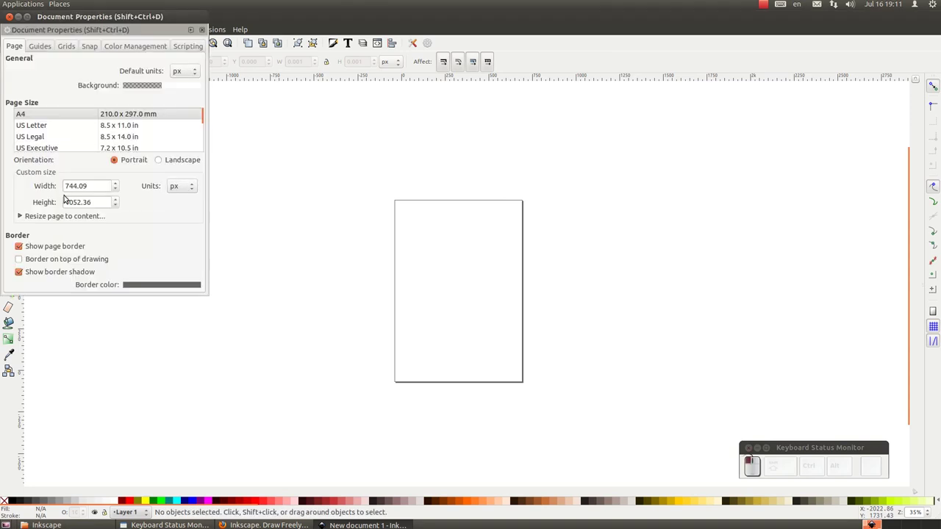
click(32, 110)
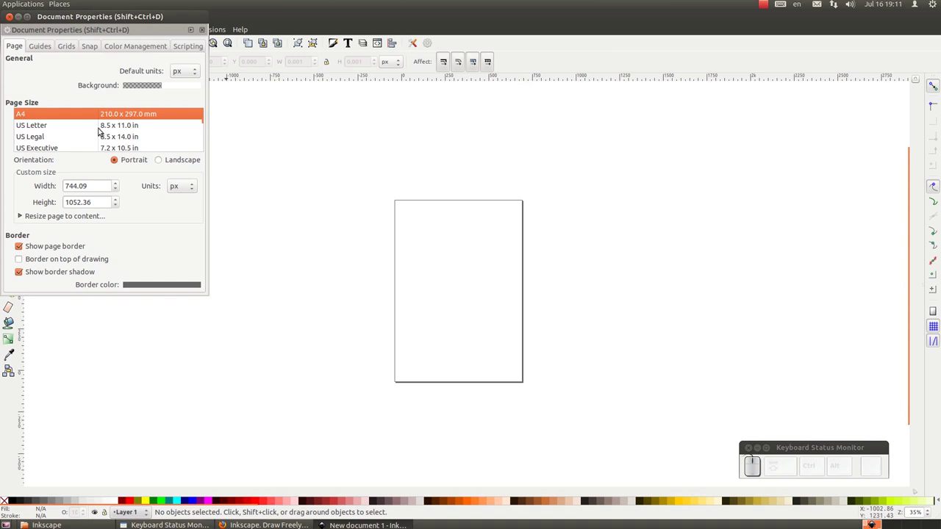
scroll(down, 3)
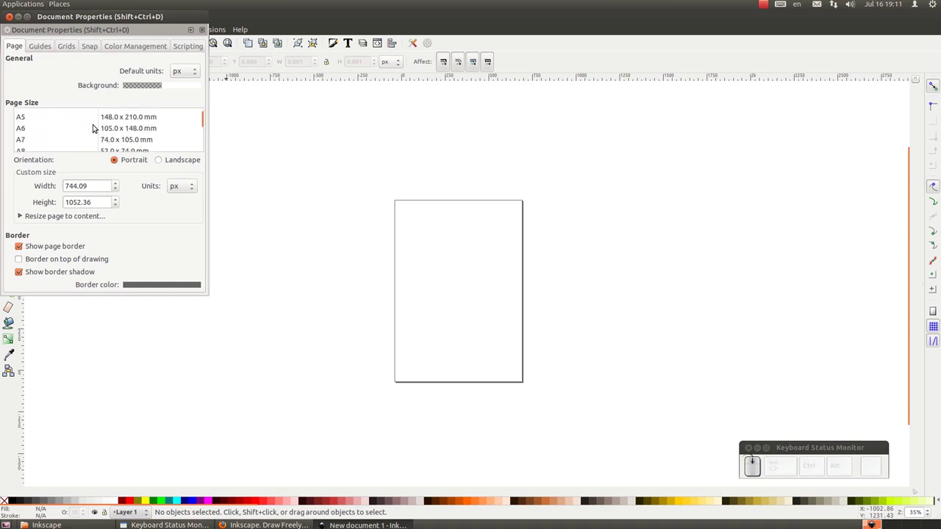
scroll(down, 3)
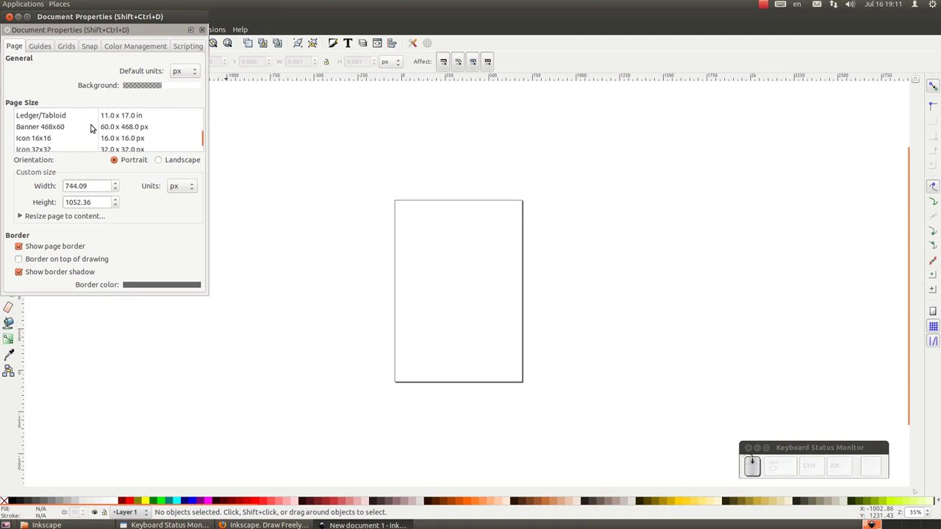
scroll(up, 3)
scroll(up, 3)
scroll(up, 3)
scroll(down, 3)
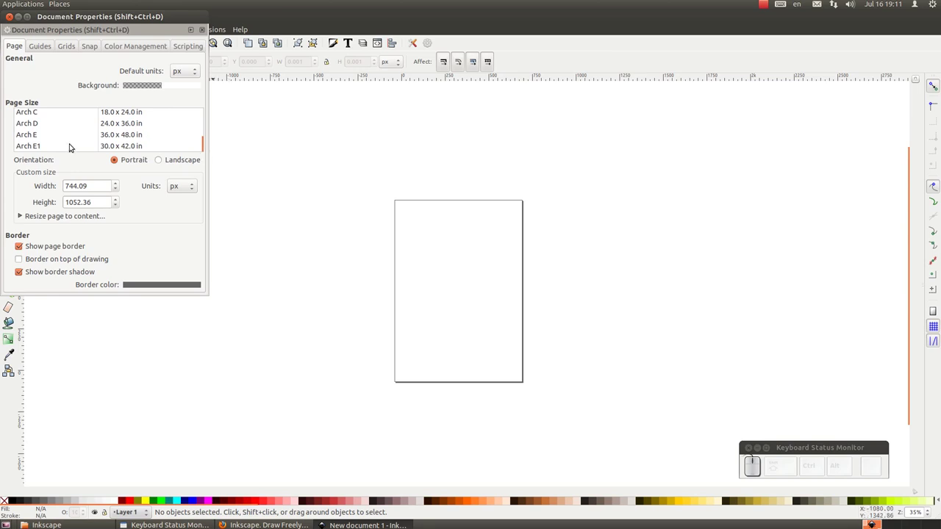
scroll(up, 3)
scroll(up, 3)
drag(210, 136, 111, 106)
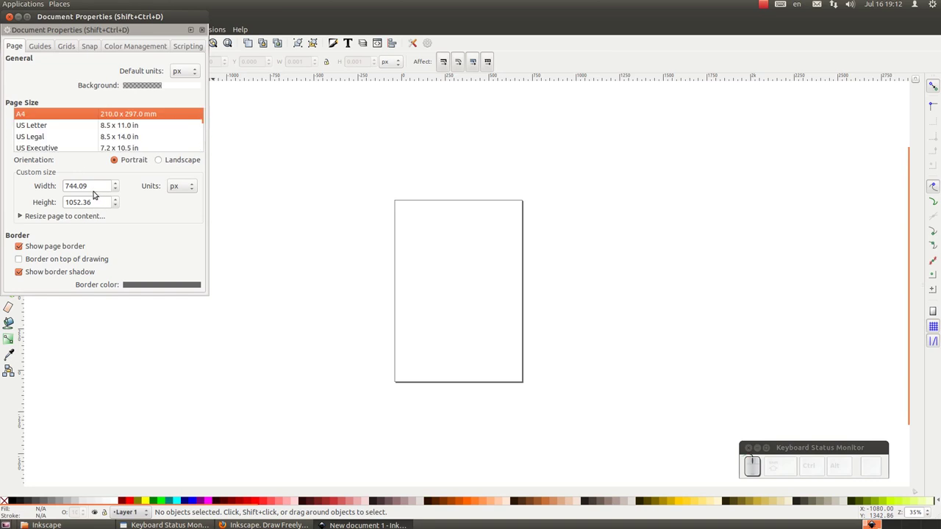
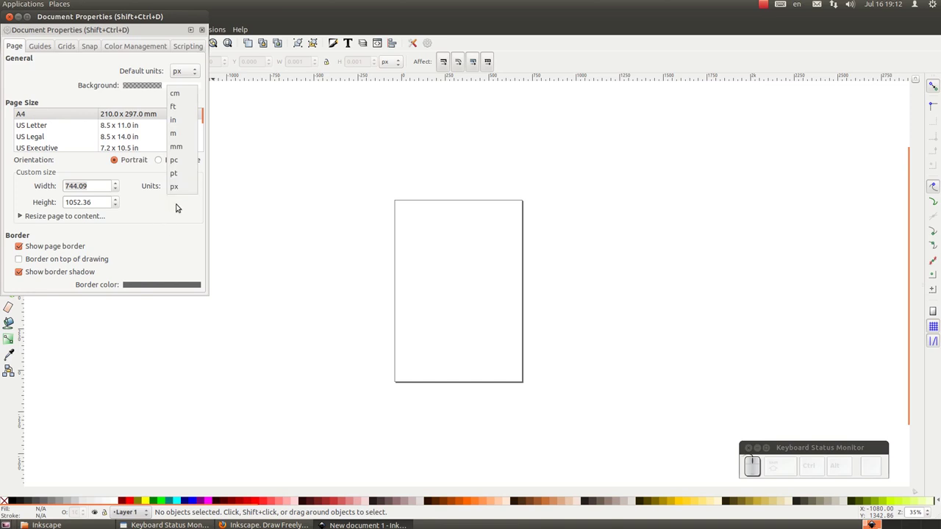
Step: Keep the page measured in px and review the default unit choices
click(185, 187)
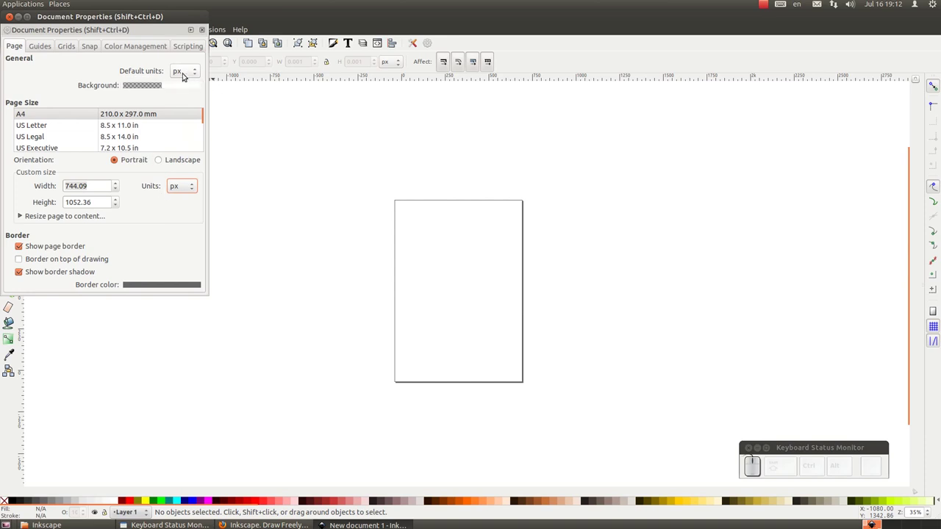
click(198, 72)
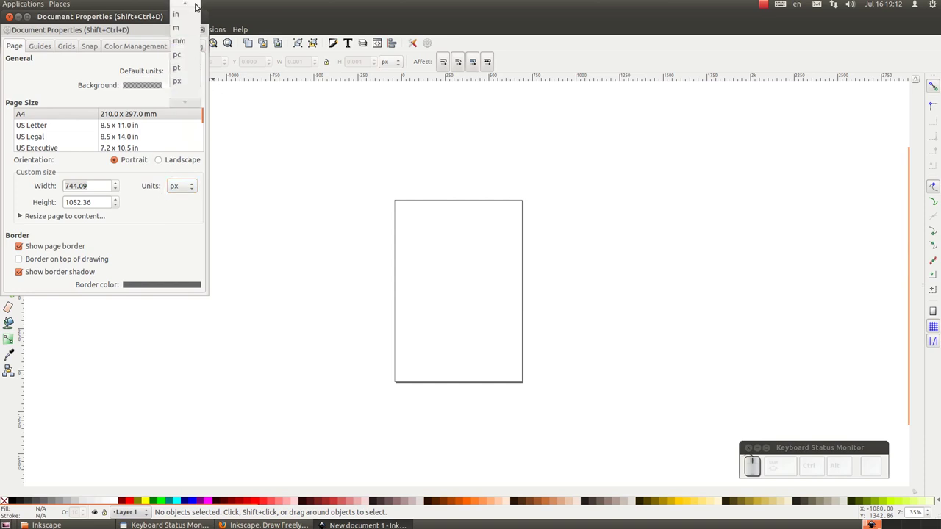
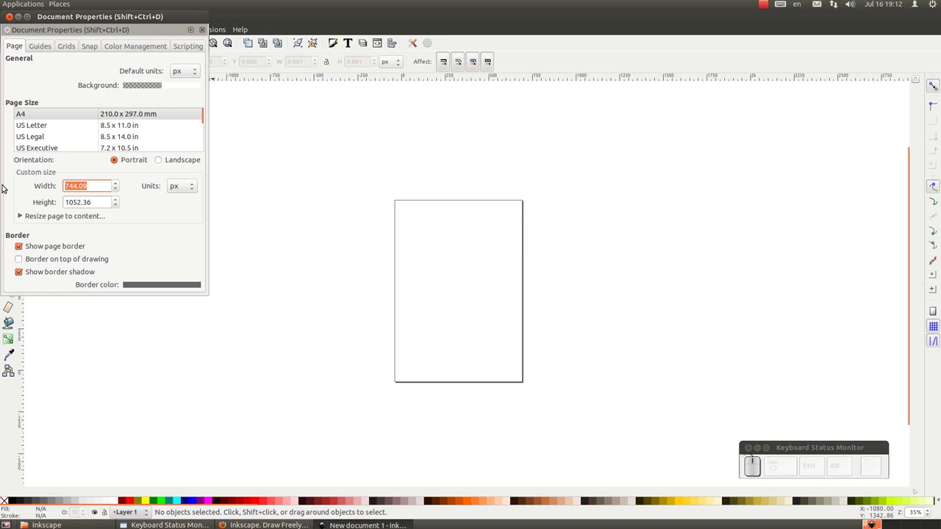
Step: Resize the page to a custom 800 × 600 px landscape sheet
key(KP_8)
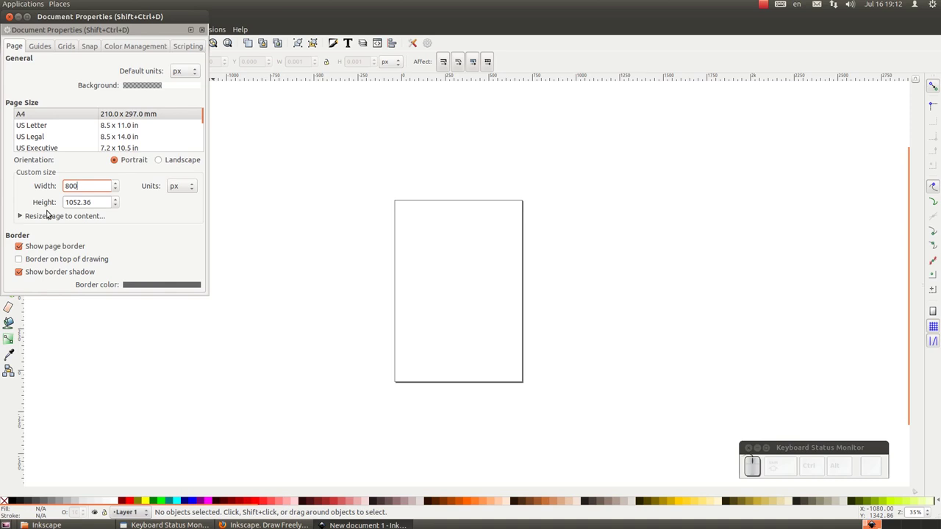
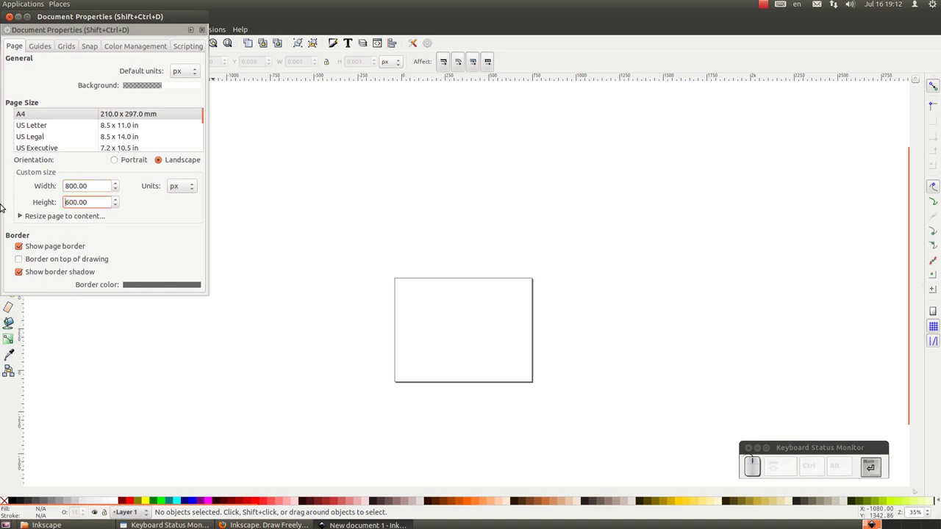
key(KP_Enter)
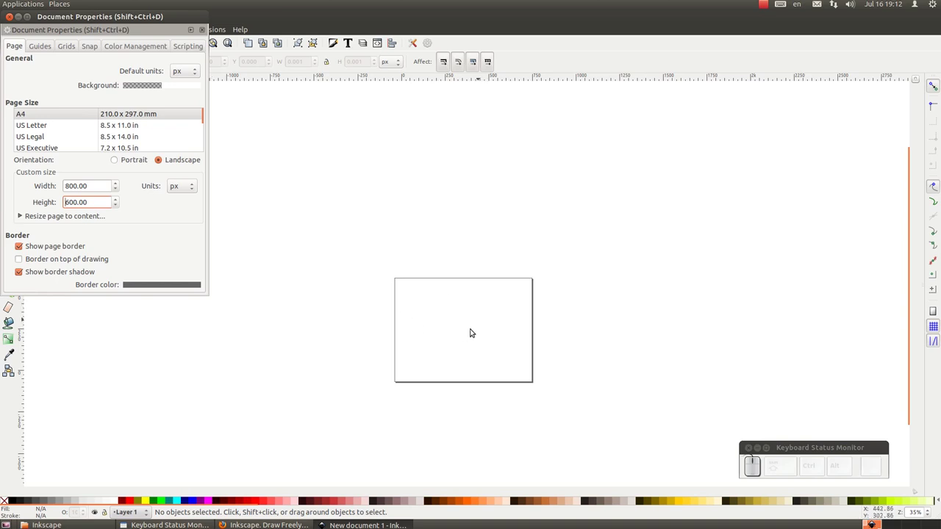
scroll(down, 3)
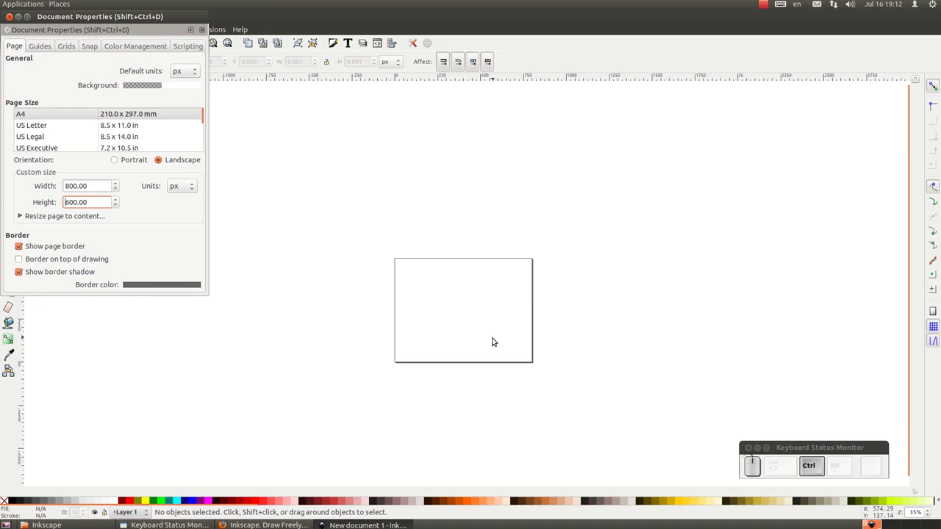
scroll(up, 3)
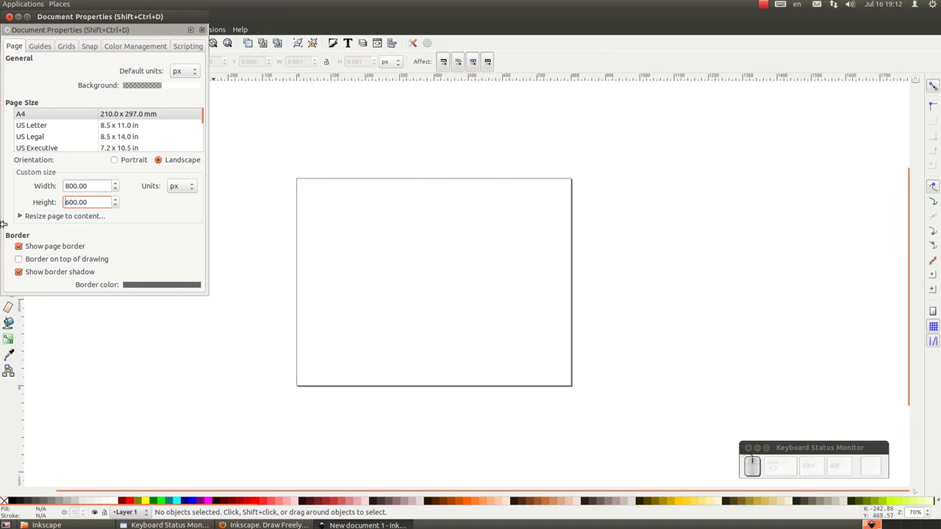
Step: Toggle the page border and border shadow off and back on, leaving both enabled
click(21, 245)
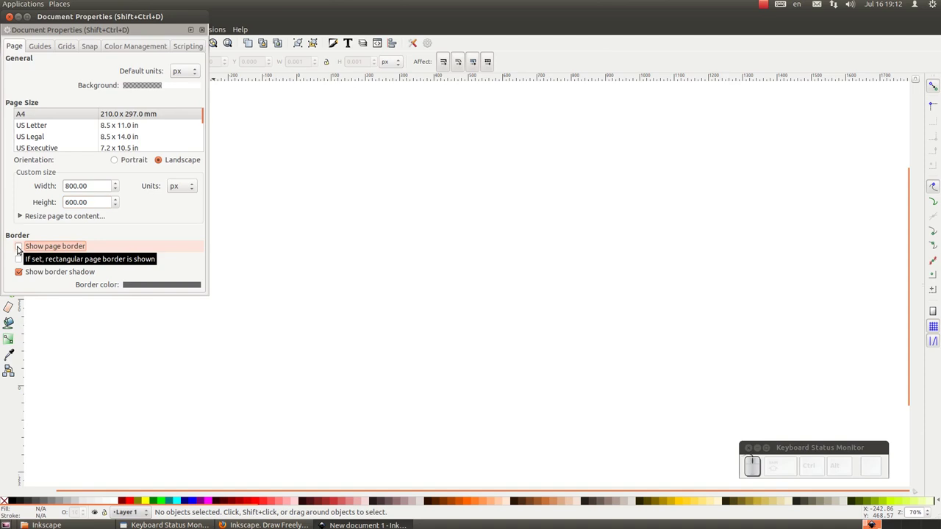
click(19, 247)
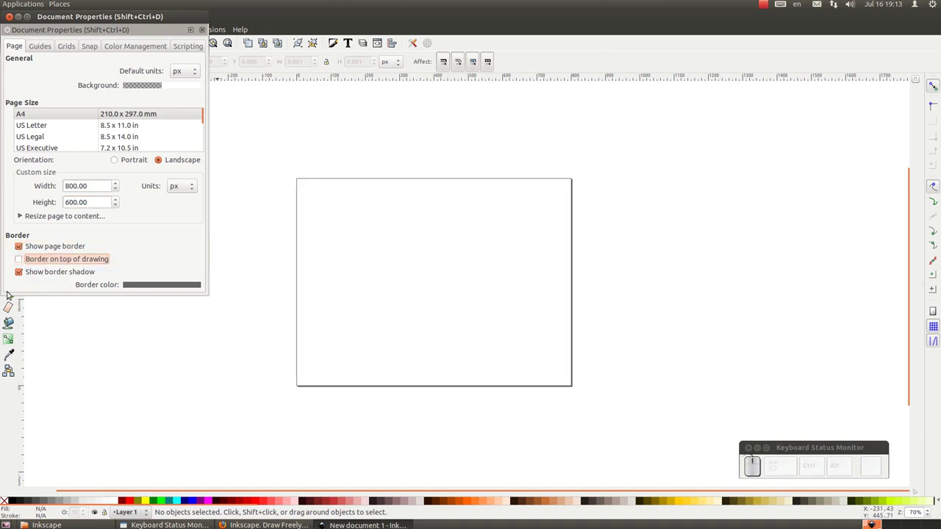
click(22, 275)
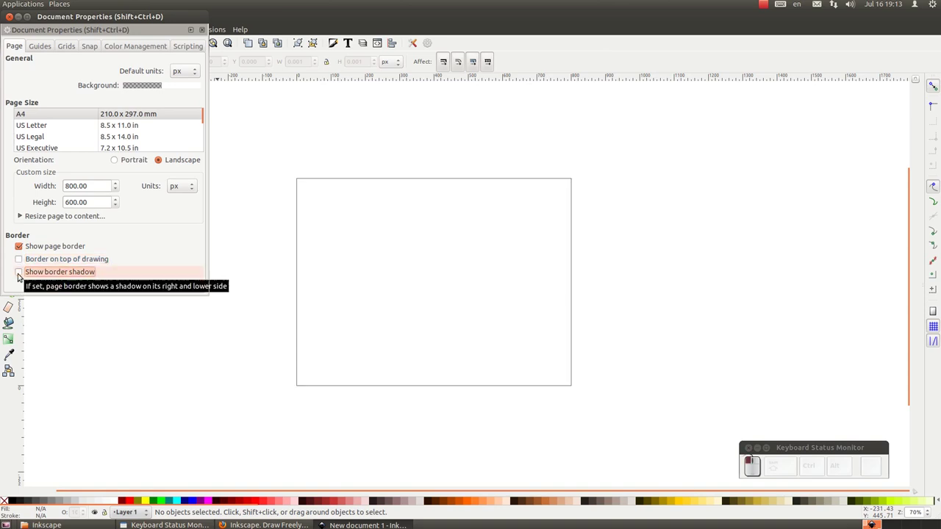
click(23, 272)
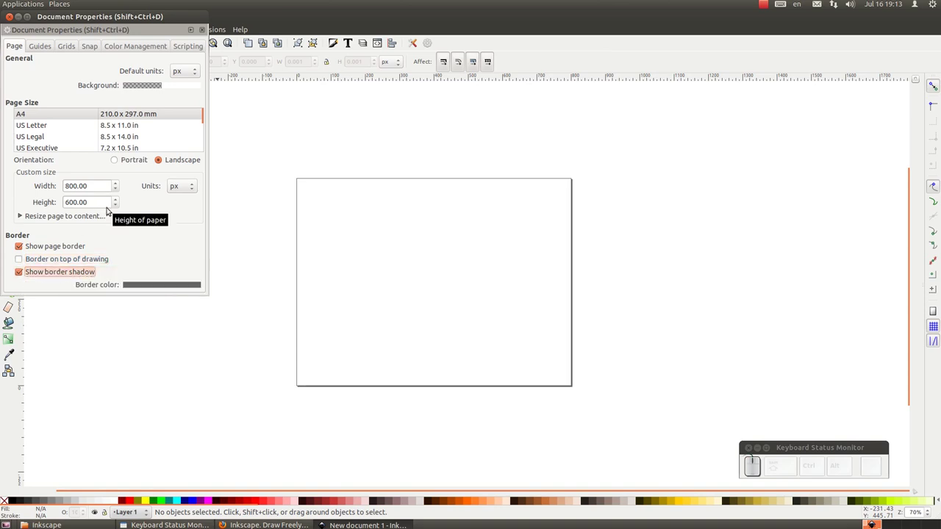
scroll(up, 3)
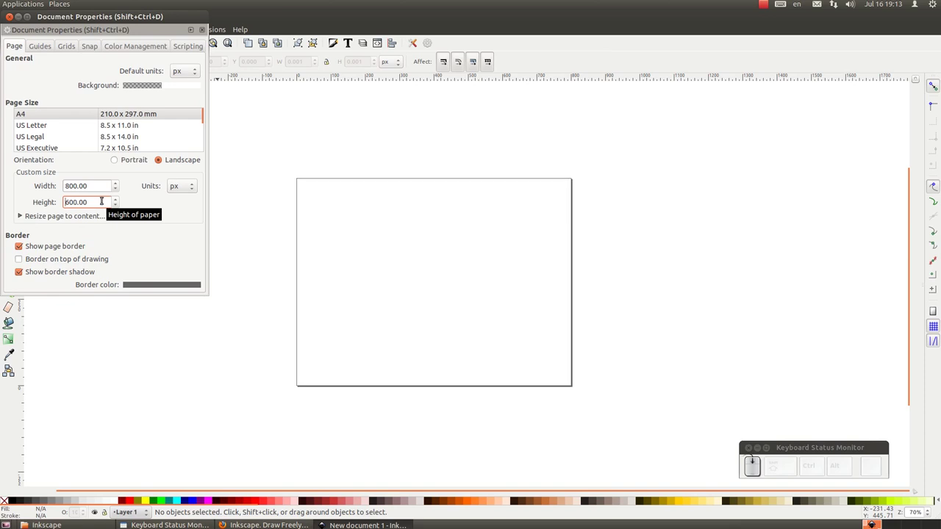
Step: Try a fully opaque blue page background, then make it transparent again
drag(138, 84, 138, 83)
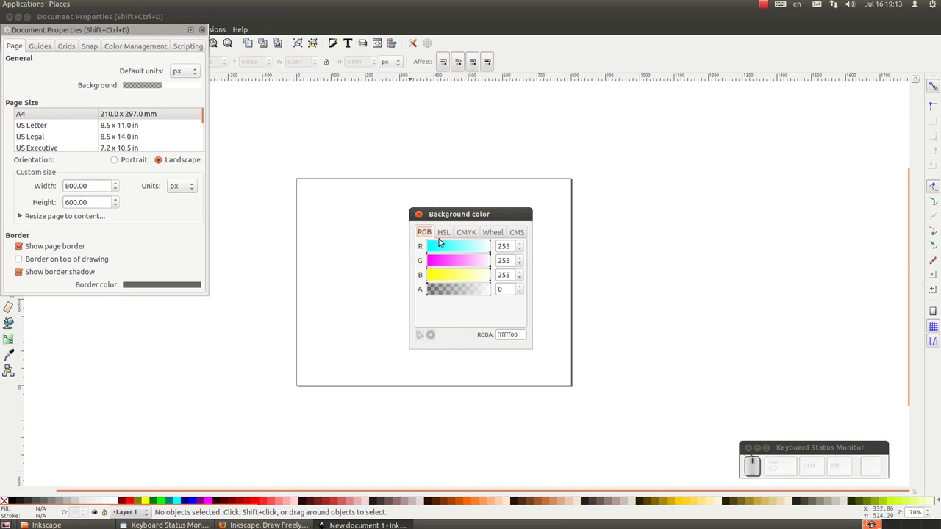
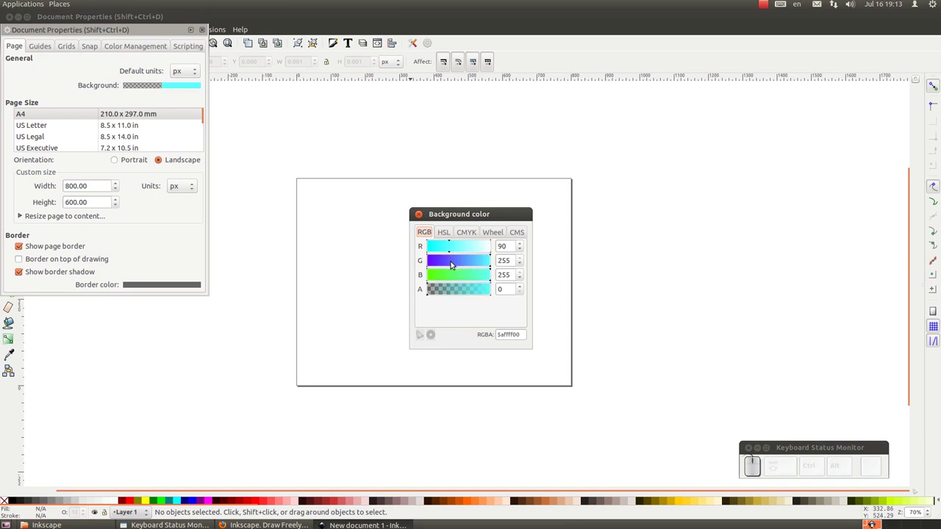
drag(460, 287, 478, 287)
click(468, 286)
drag(475, 285, 496, 289)
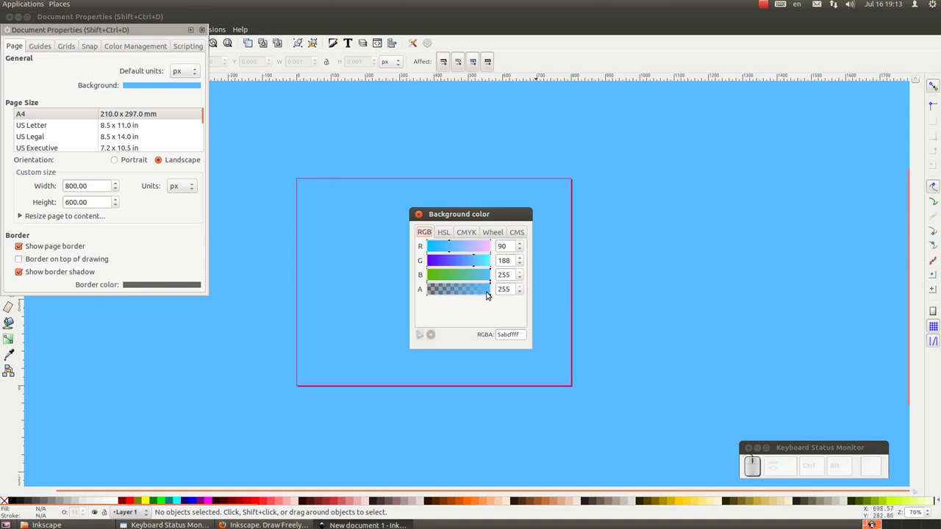
drag(490, 290, 487, 288)
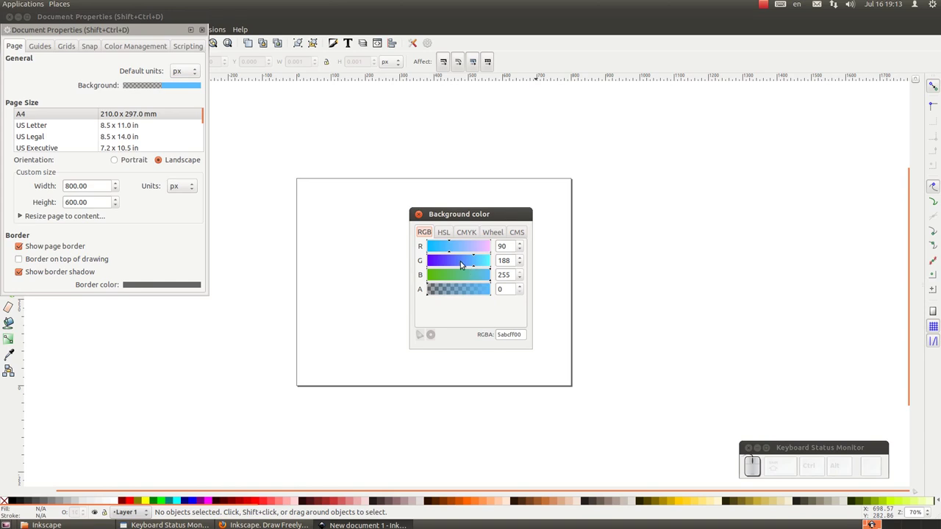
Step: Restore the background colour to white ffffff with zero alpha
drag(458, 245, 471, 282)
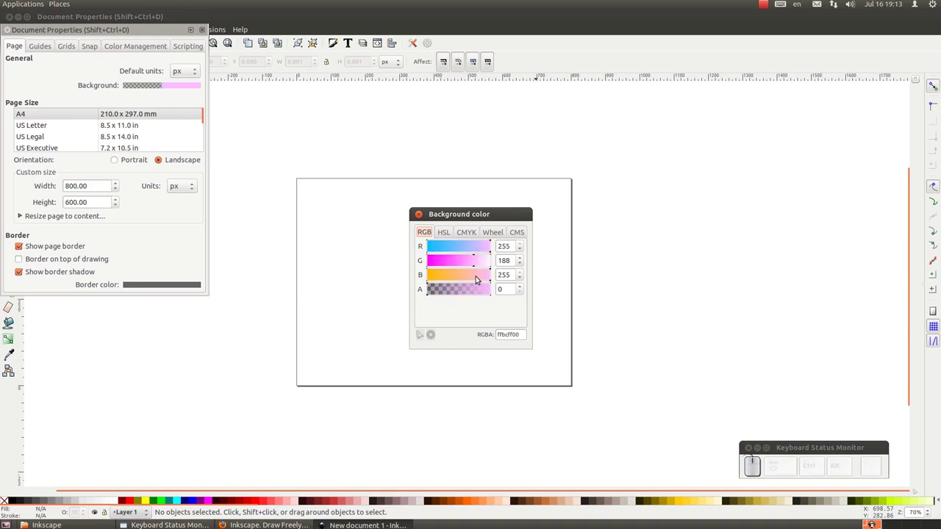
drag(484, 261, 483, 277)
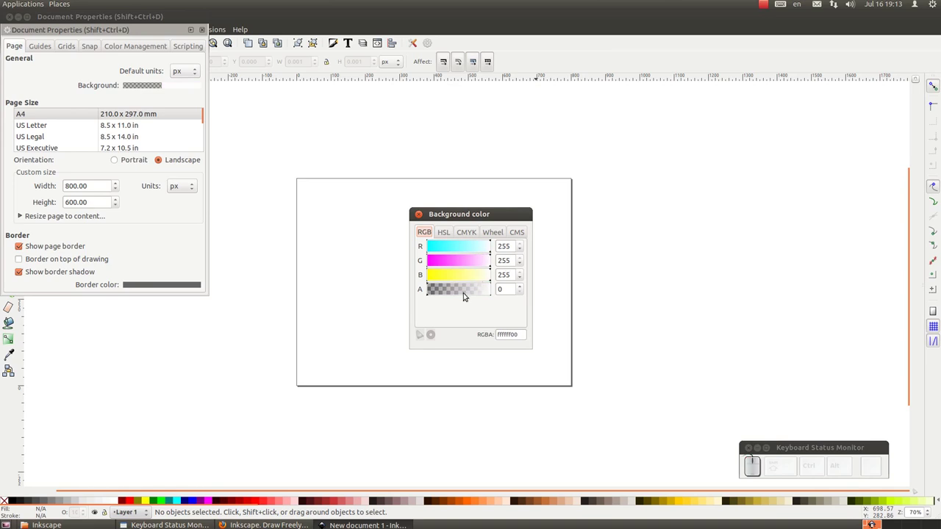
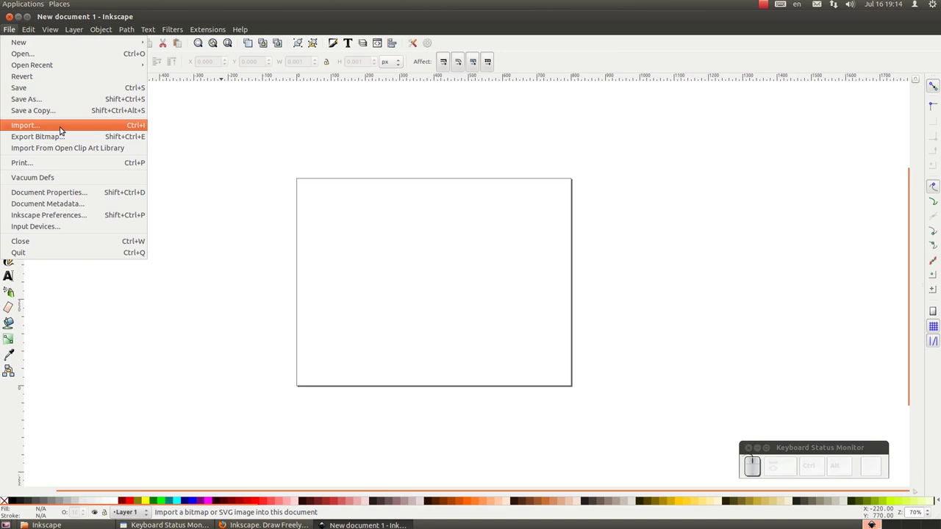
Step: Bring up the Export Bitmap settings from the File menu
click(119, 45)
click(10, 28)
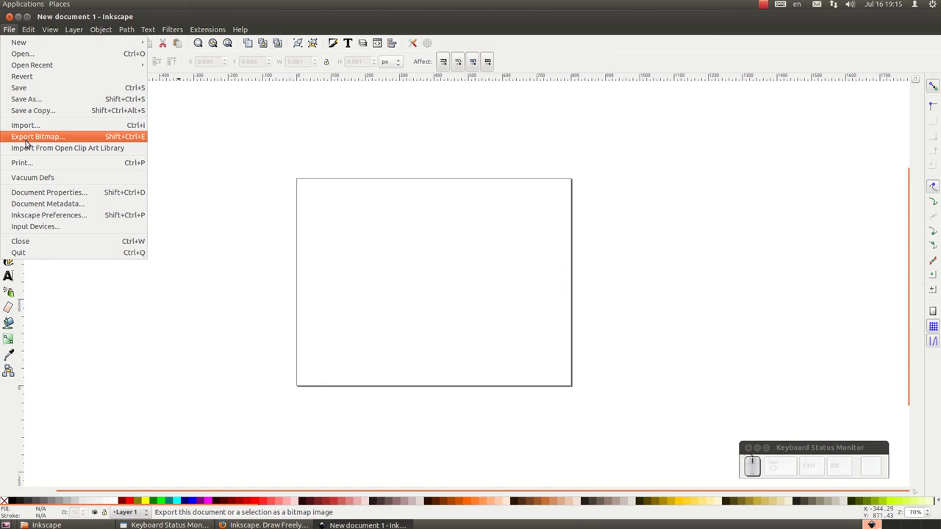
click(28, 140)
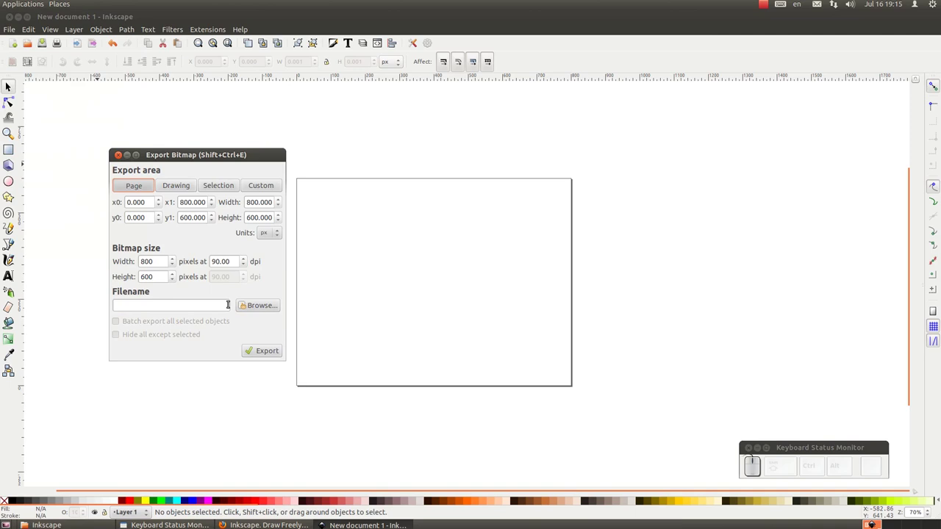
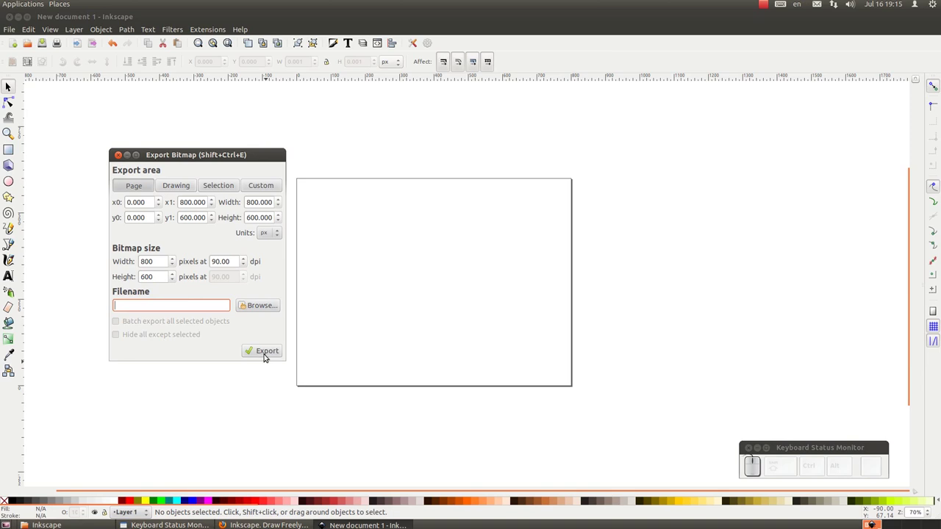
Step: Switch the export area through Page, Drawing, Selection and Custom, keeping 0–800 × 0–600 px at 90 dpi
click(133, 183)
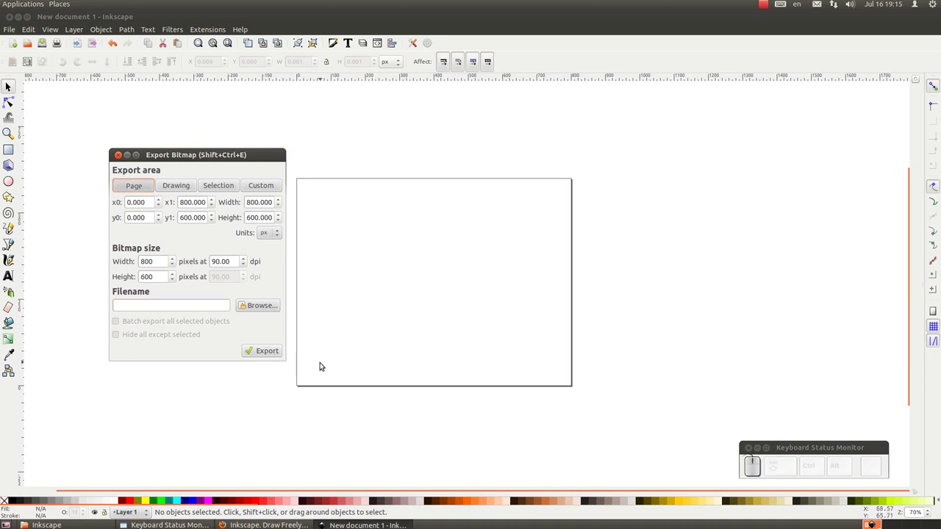
click(138, 185)
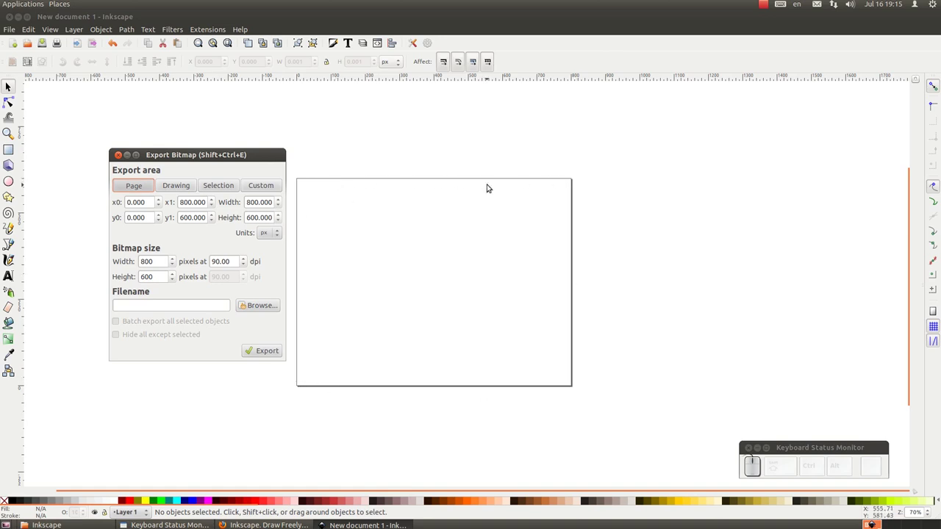
click(182, 184)
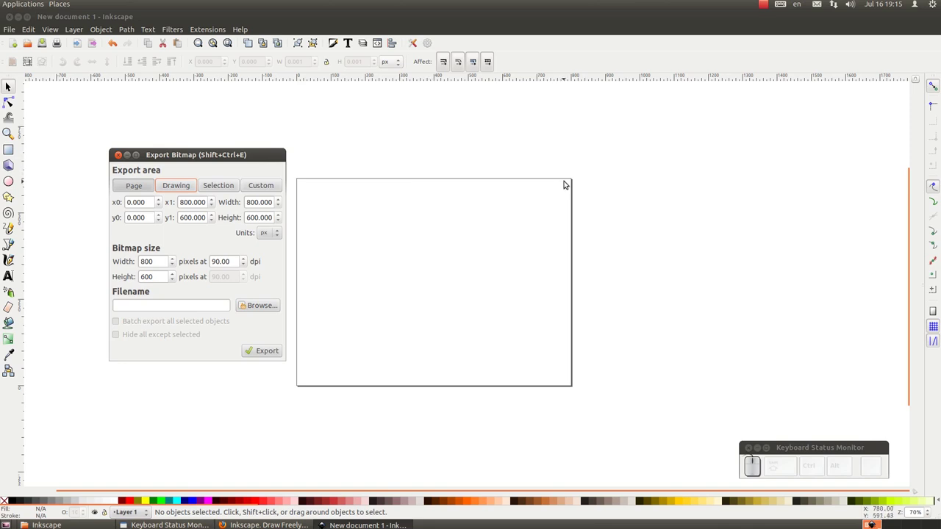
click(232, 183)
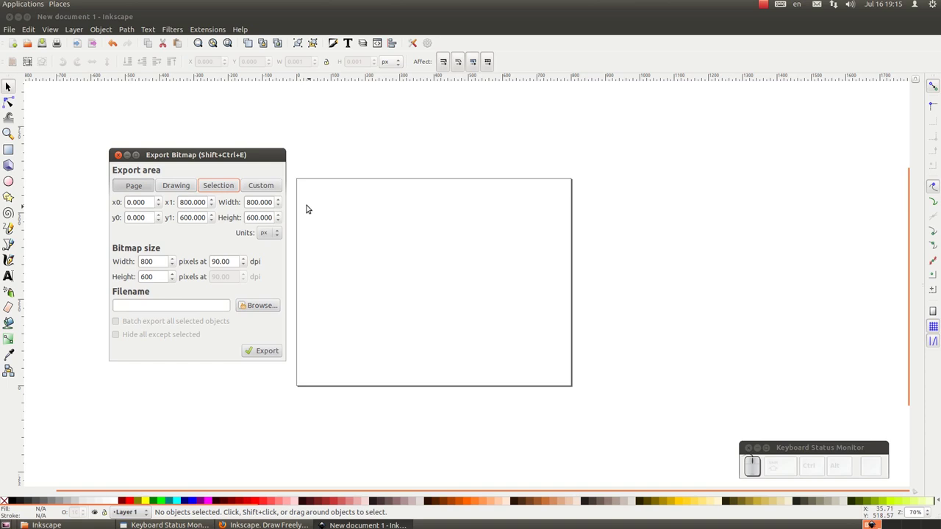
click(262, 183)
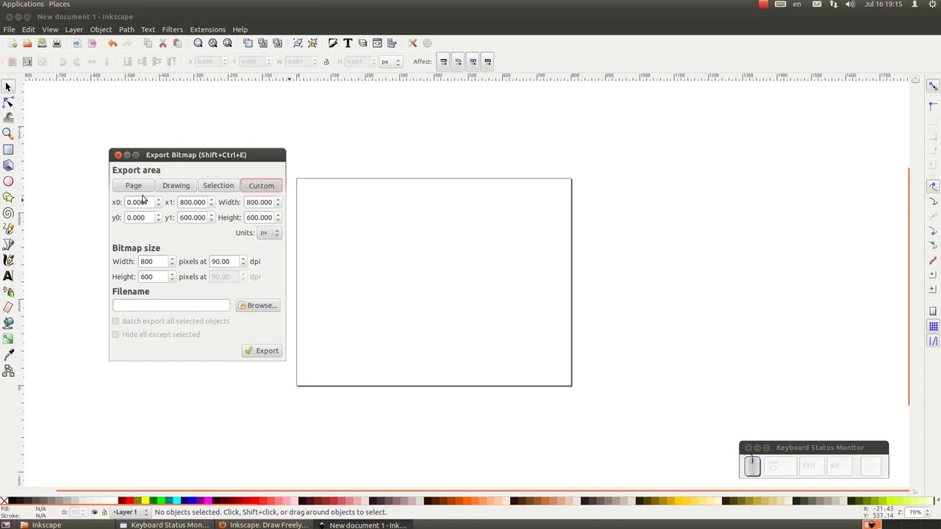
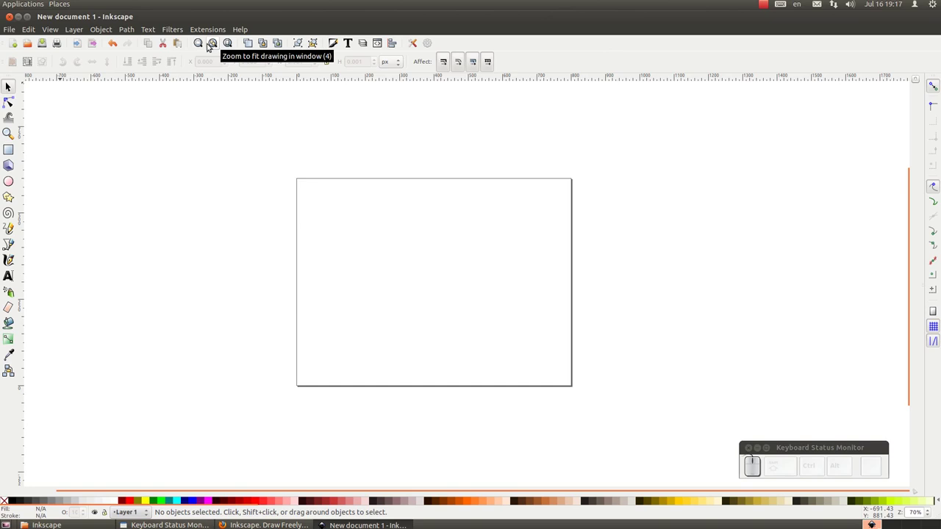
click(201, 44)
drag(212, 44, 363, 177)
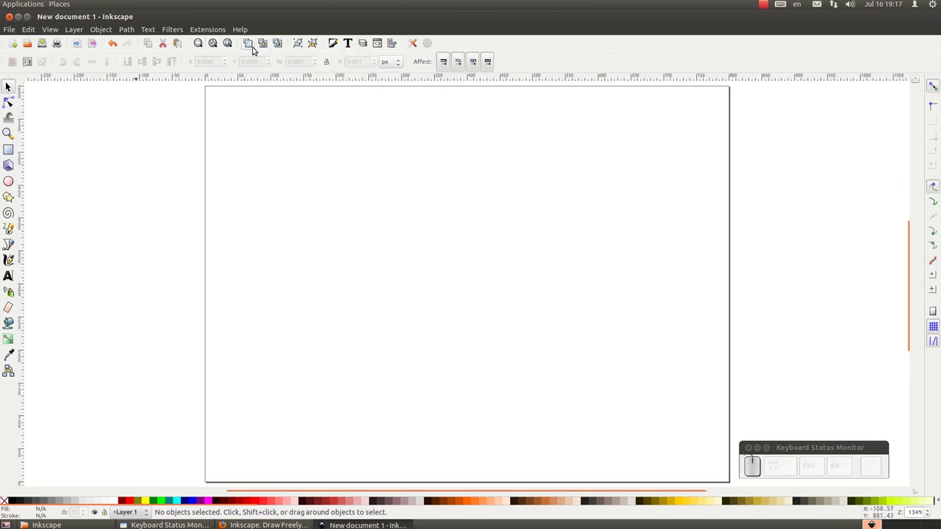
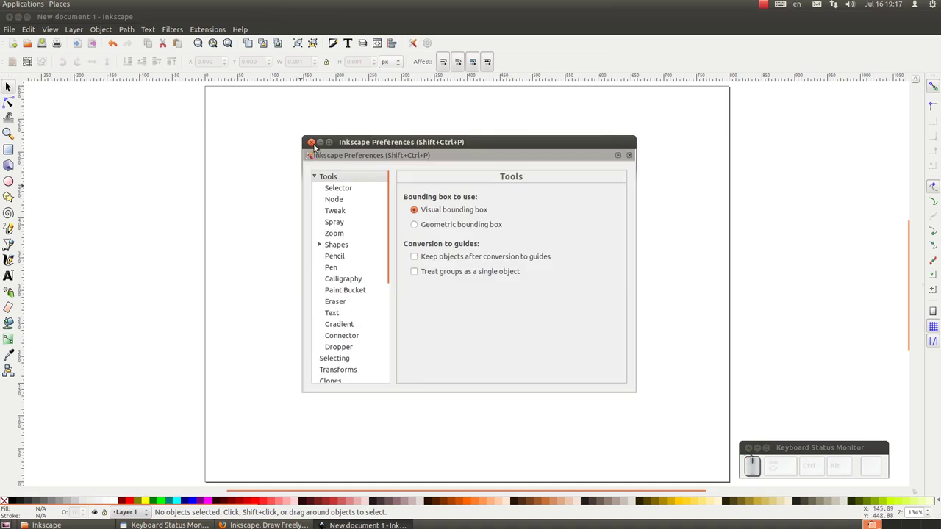
drag(317, 141, 431, 50)
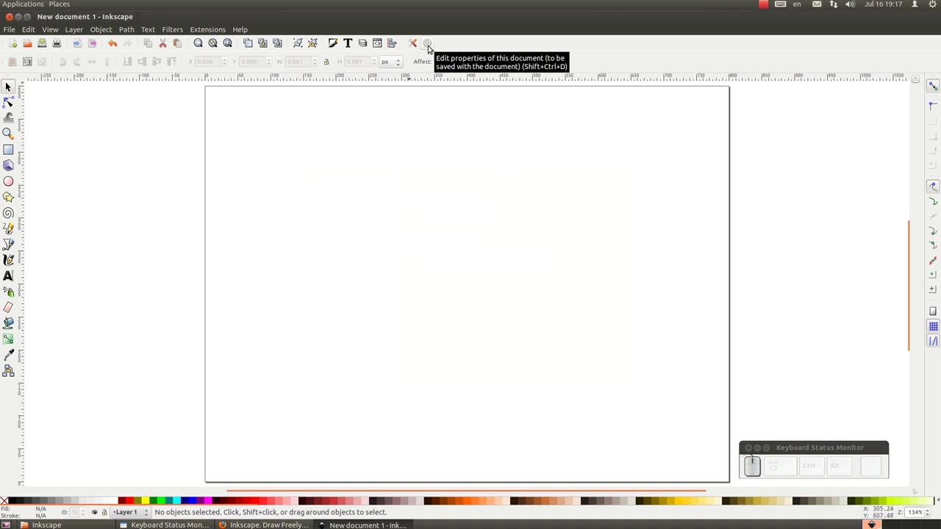
click(433, 43)
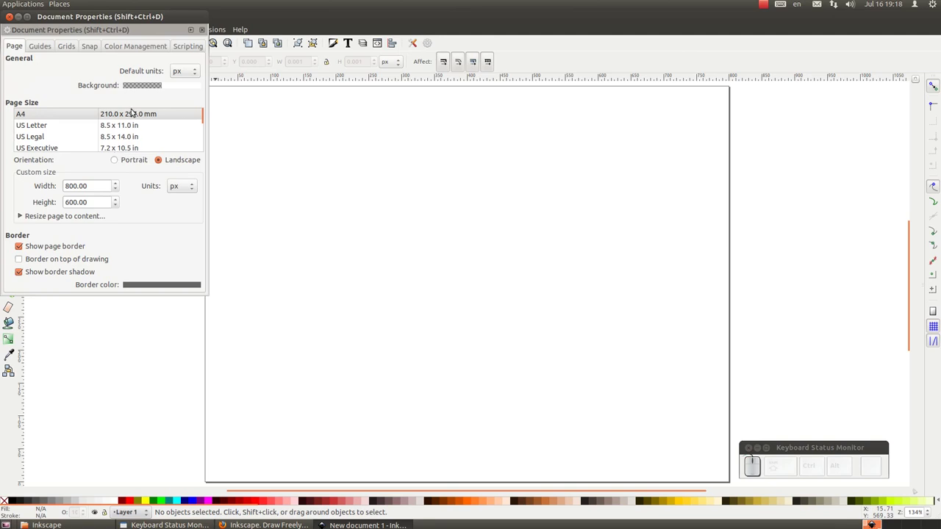
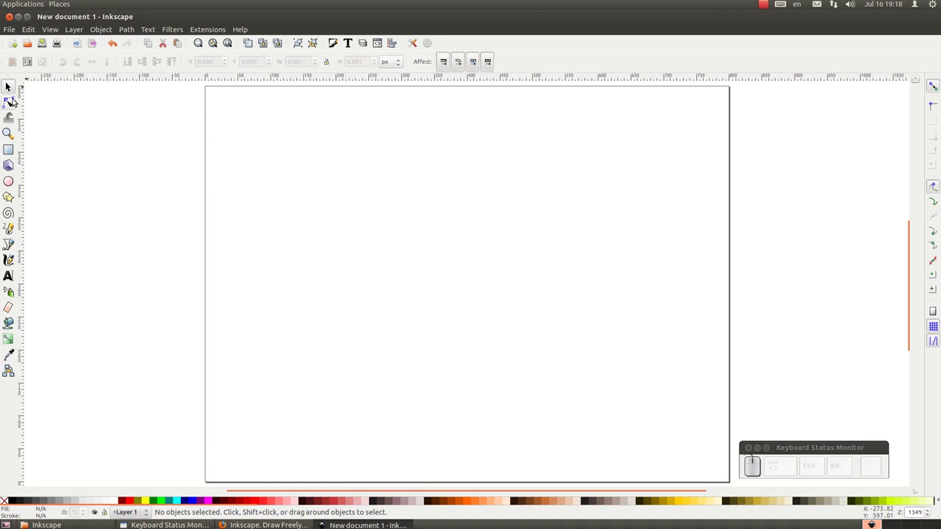
Step: Draw a large black circle on the page with the Ellipse tool
drag(15, 88, 248, 136)
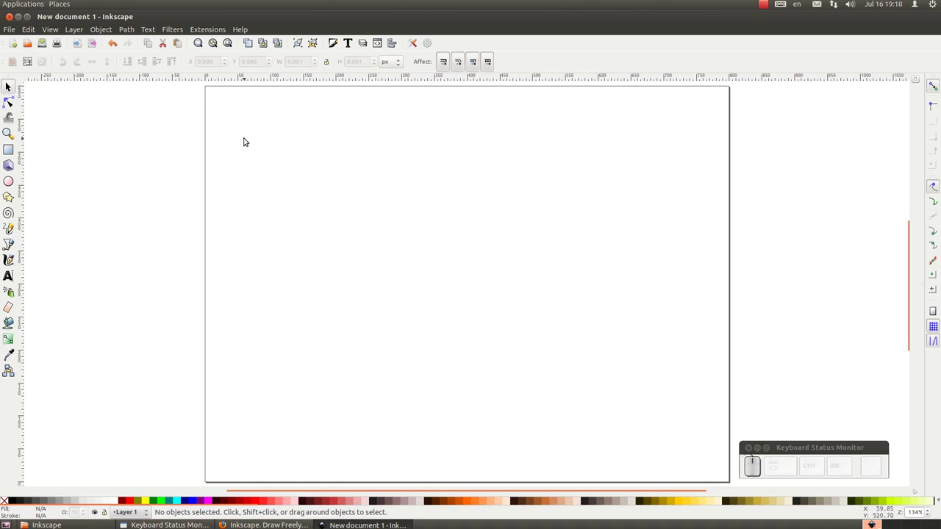
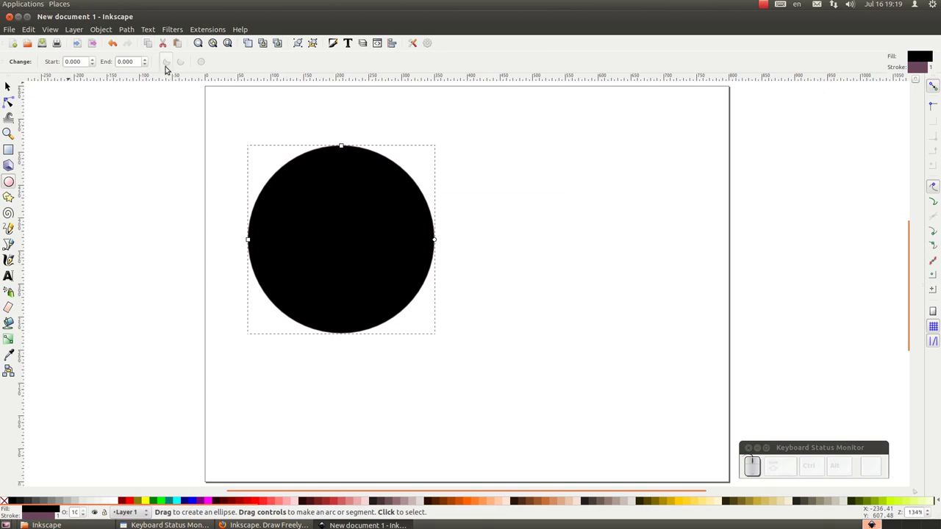
click(172, 59)
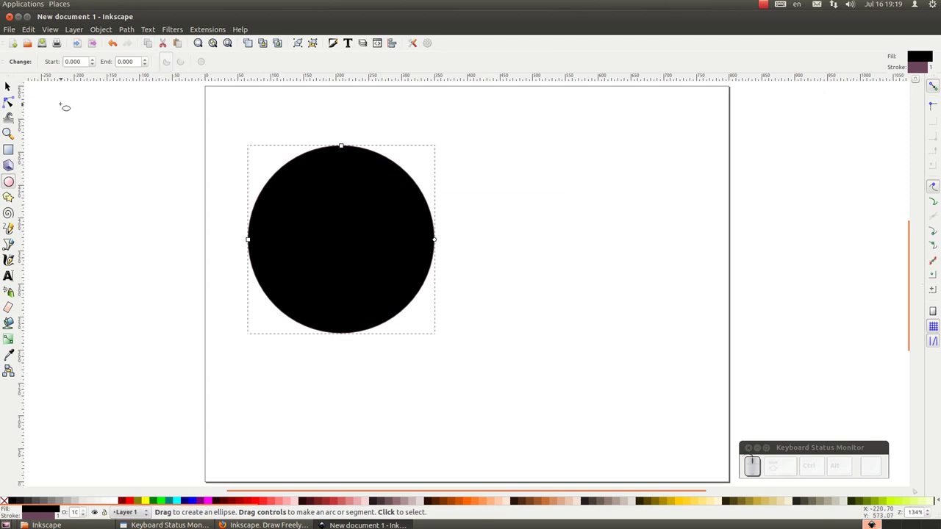
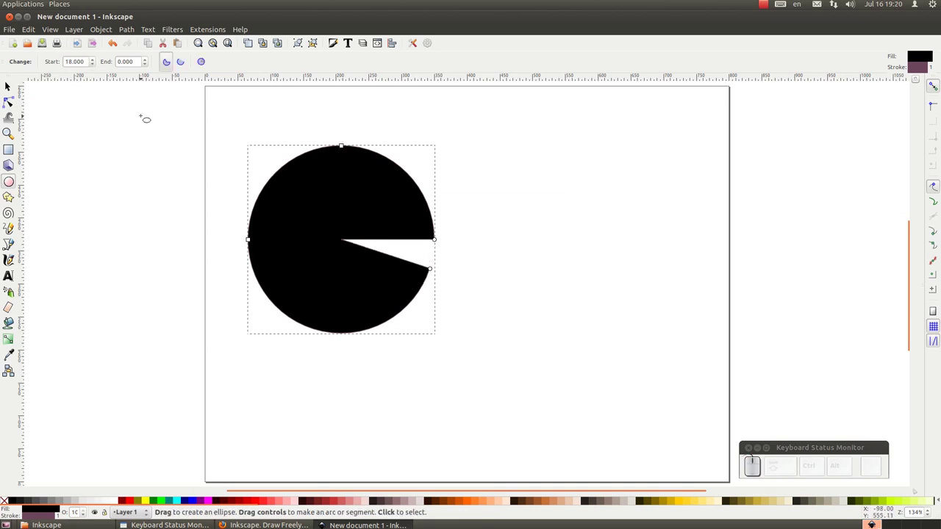
Step: Cut a wedge from the circle's right side, start 32.1° and end -30.5°, forming a pac-man
drag(99, 58, 97, 63)
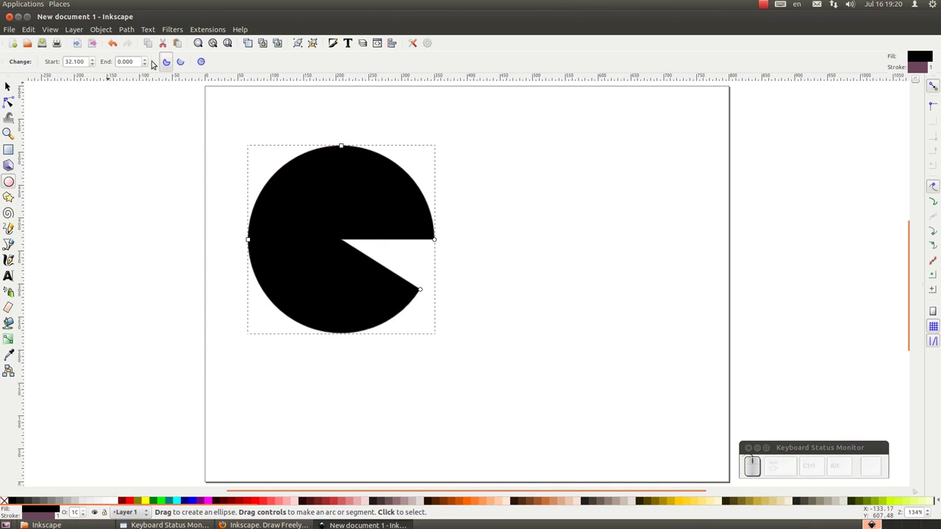
drag(149, 57, 146, 66)
drag(150, 64, 151, 64)
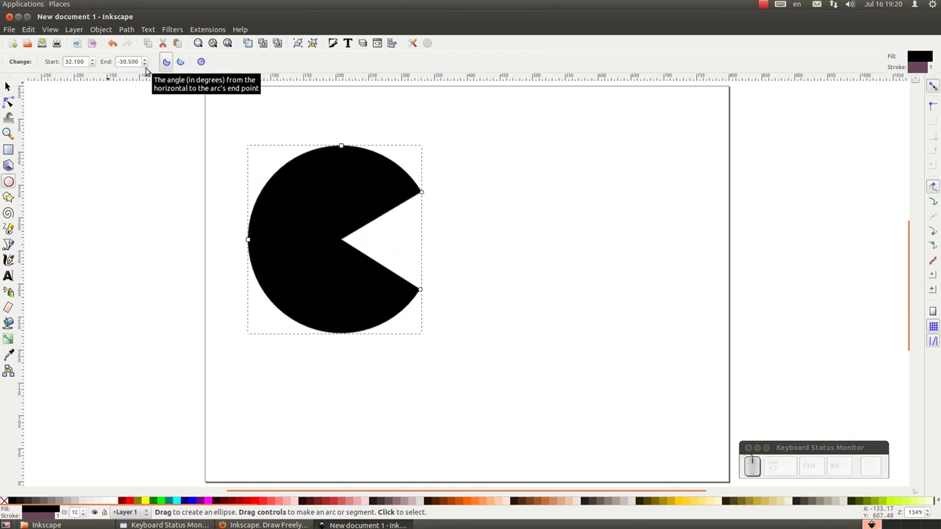
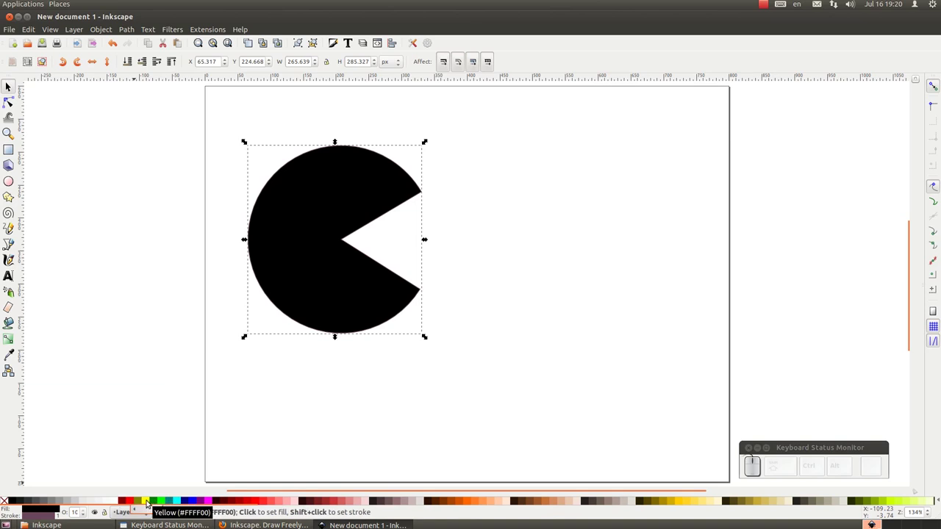
click(151, 498)
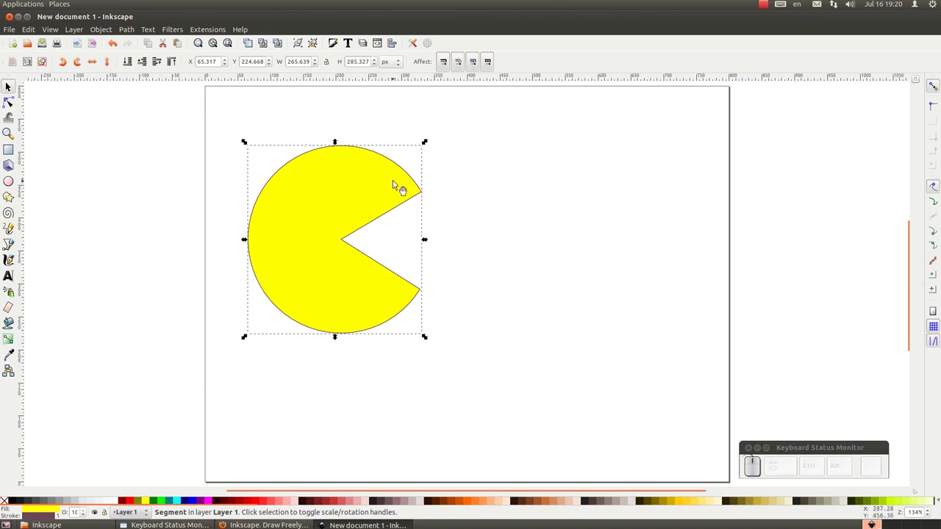
scroll(up, 3)
scroll(up, 3)
scroll(up, 3)
scroll(down, 3)
scroll(down, 3)
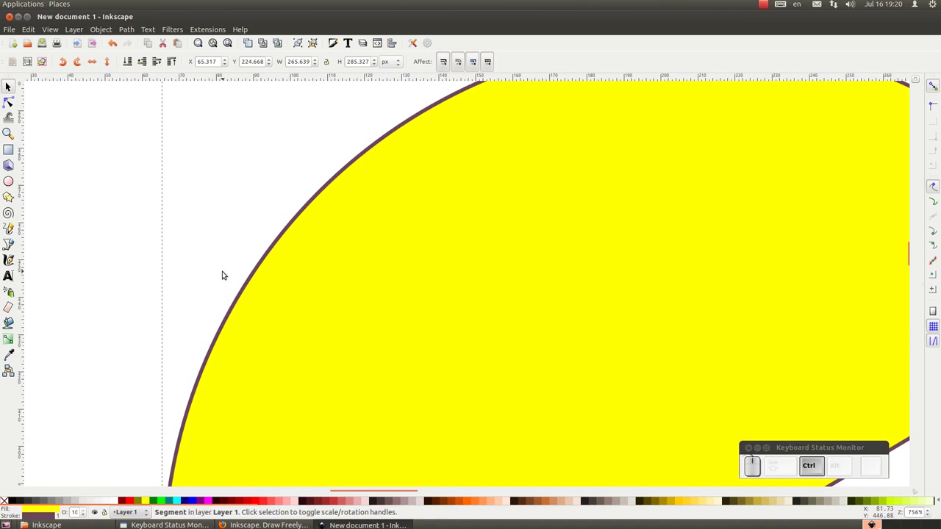
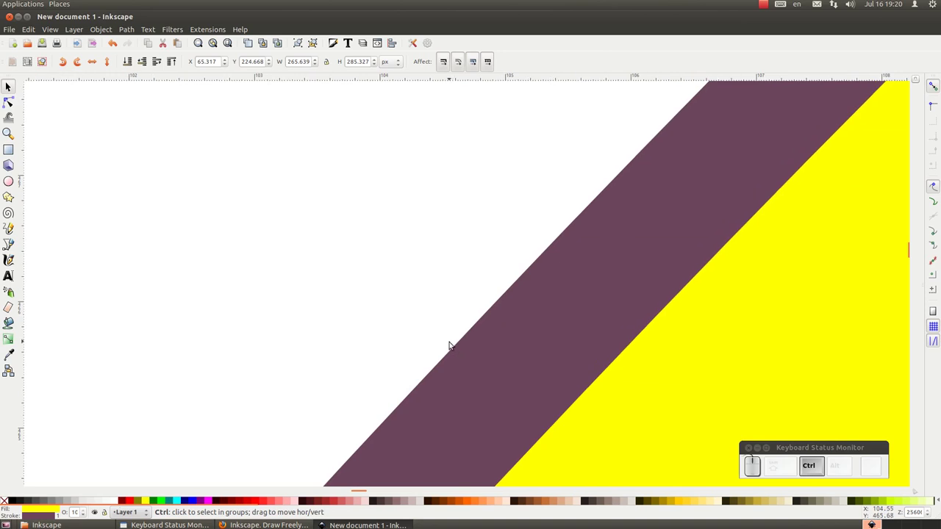
scroll(down, 3)
scroll(up, 3)
scroll(up, 3)
scroll(up, 3)
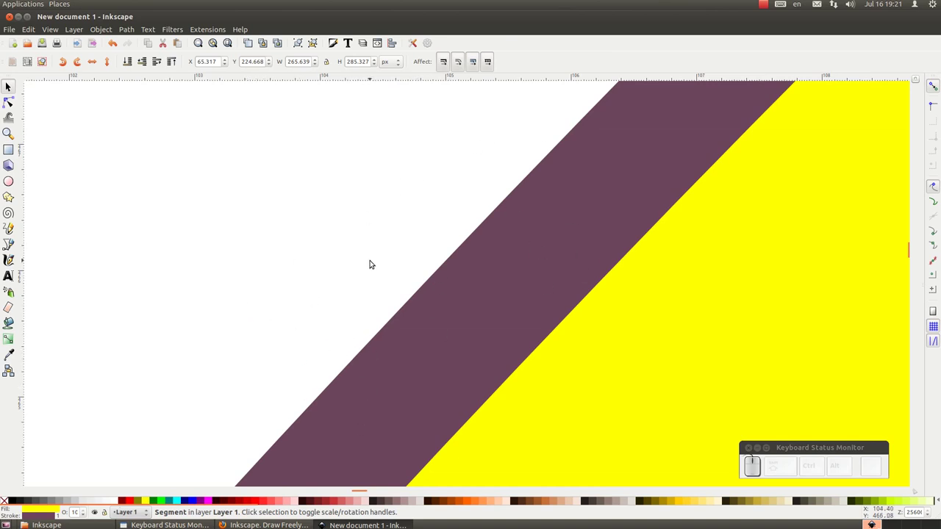
scroll(down, 3)
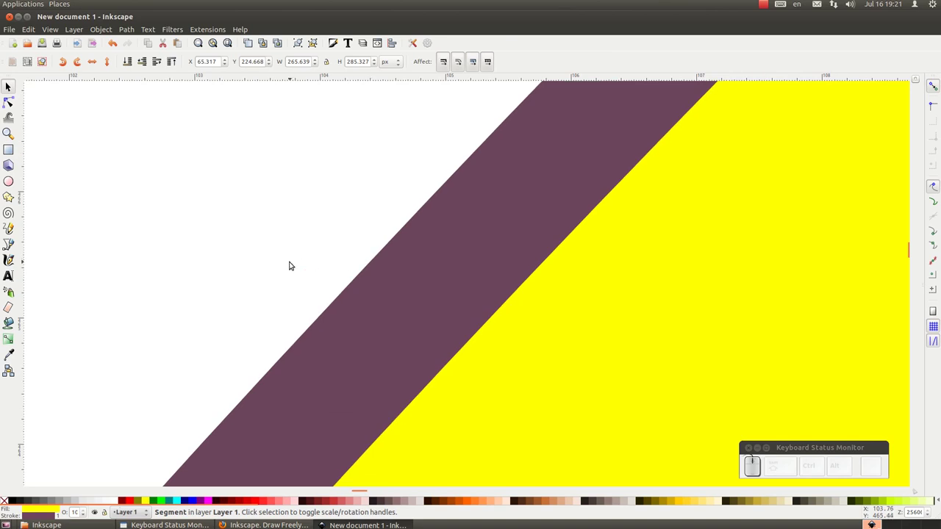
scroll(down, 3)
scroll(down, 3)
scroll(down, 3)
scroll(up, 3)
scroll(up, 3)
scroll(up, 3)
scroll(up, 3)
scroll(up, 3)
scroll(up, 3)
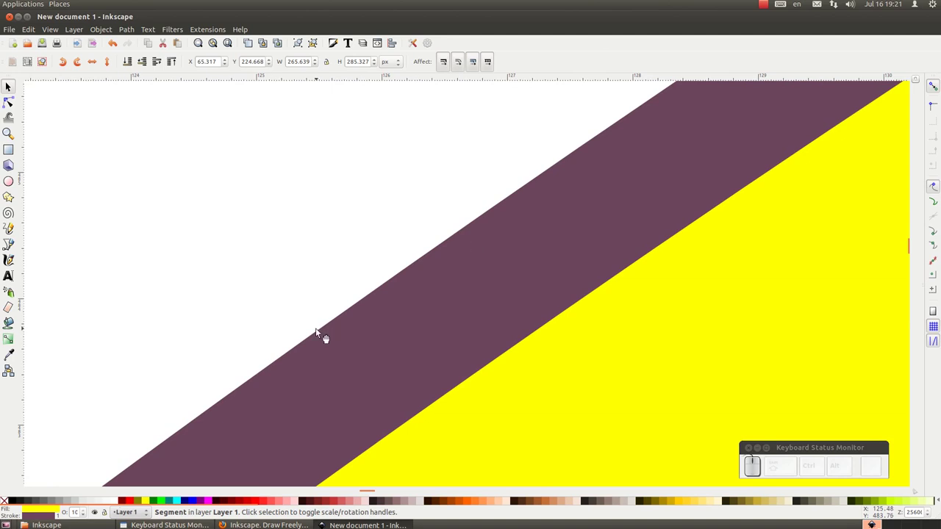
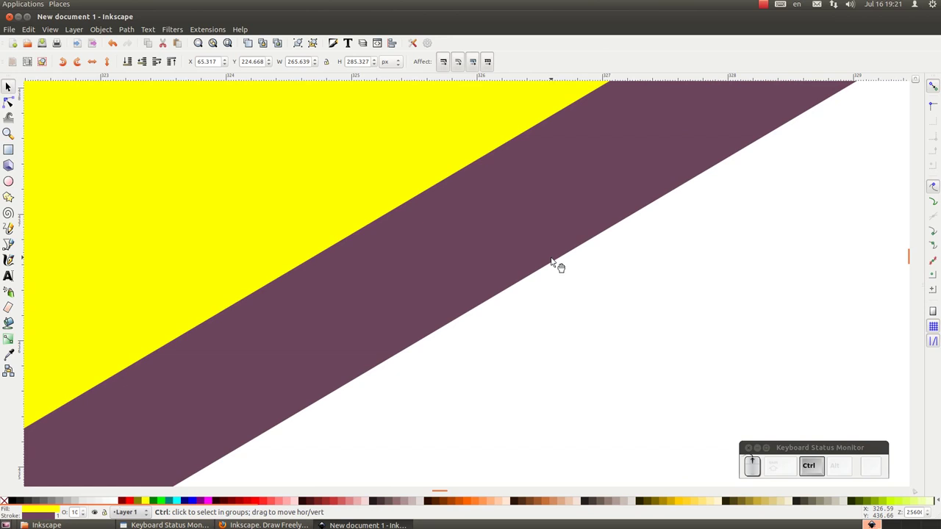
click(668, 207)
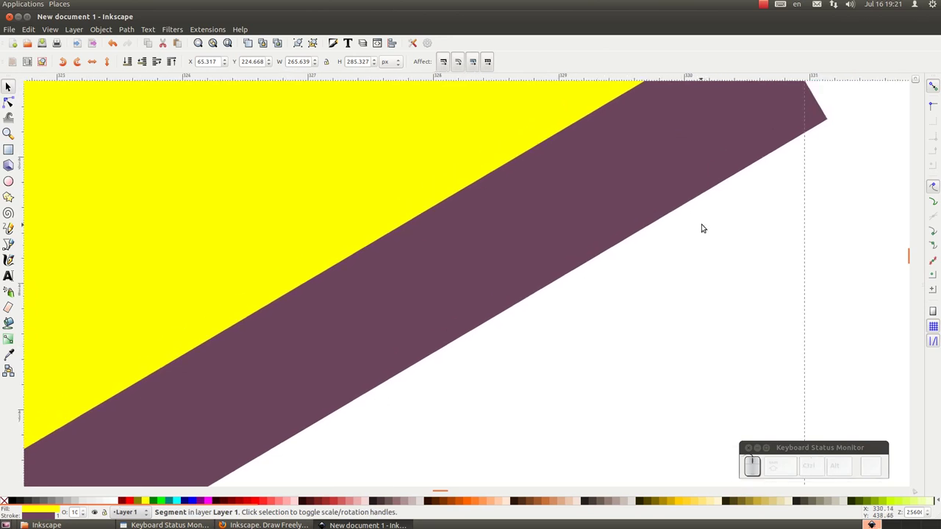
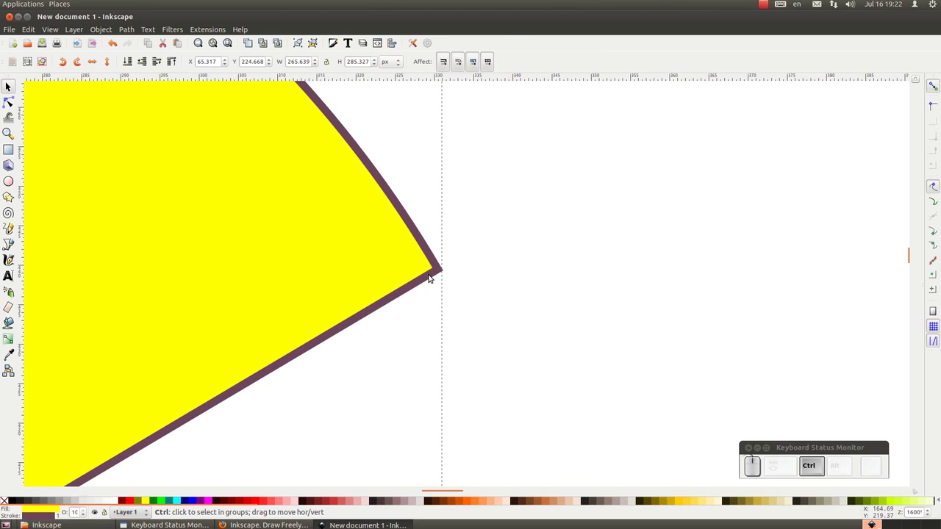
scroll(up, 3)
scroll(up, 3)
scroll(up, 3)
scroll(down, 3)
scroll(down, 3)
scroll(up, 3)
scroll(up, 3)
scroll(down, 3)
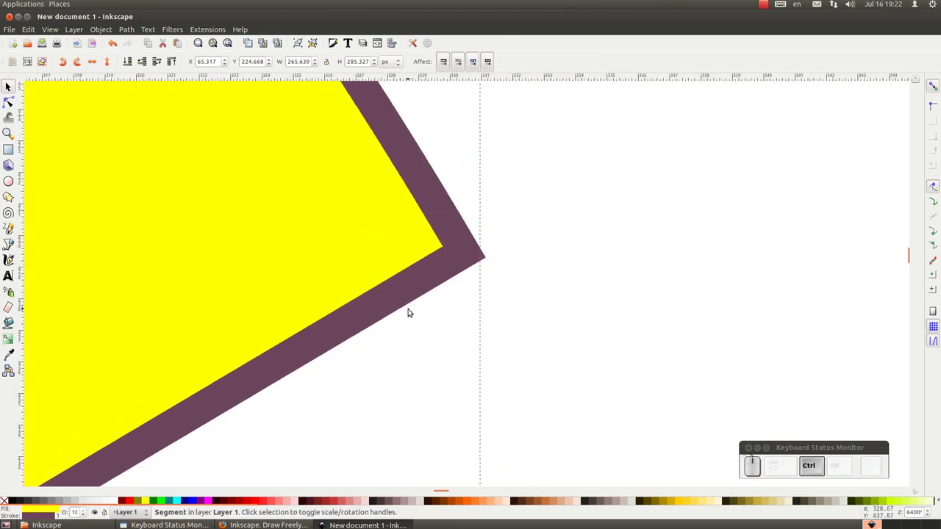
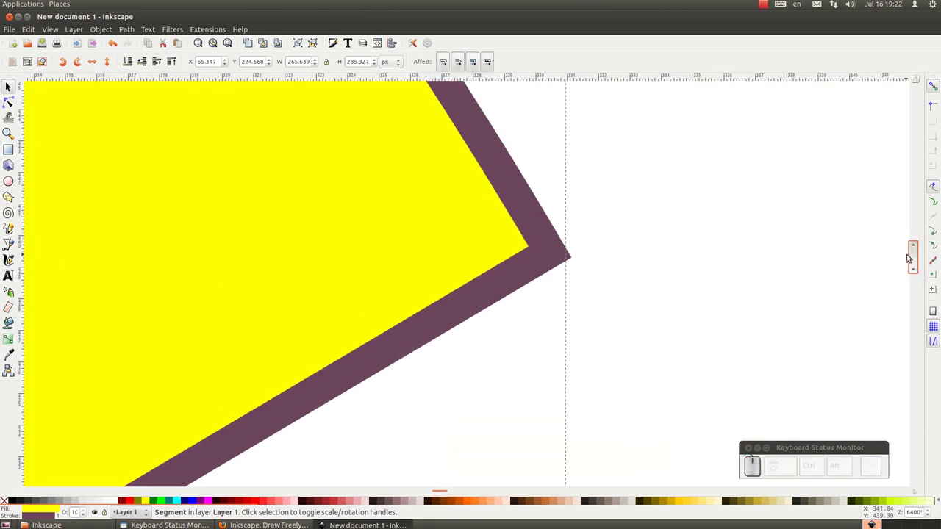
drag(914, 255, 470, 324)
drag(302, 342, 514, 347)
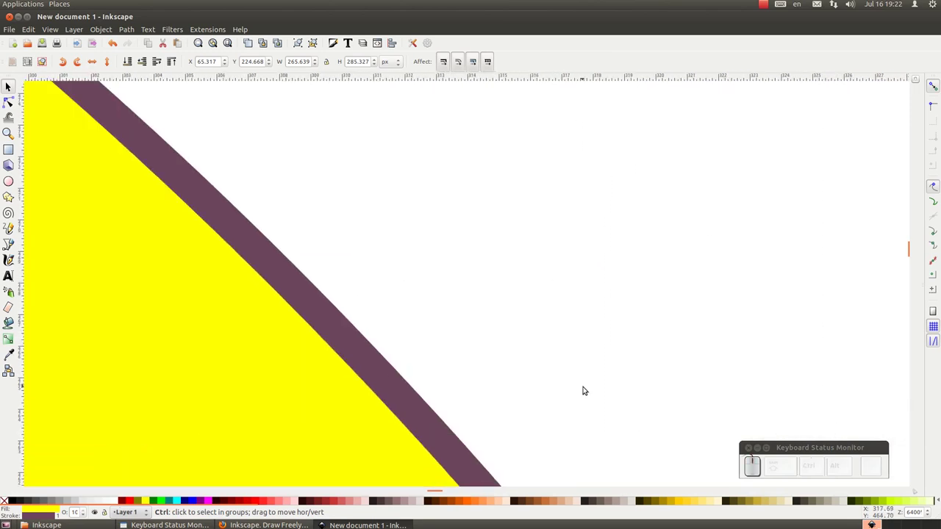
drag(584, 392, 604, 419)
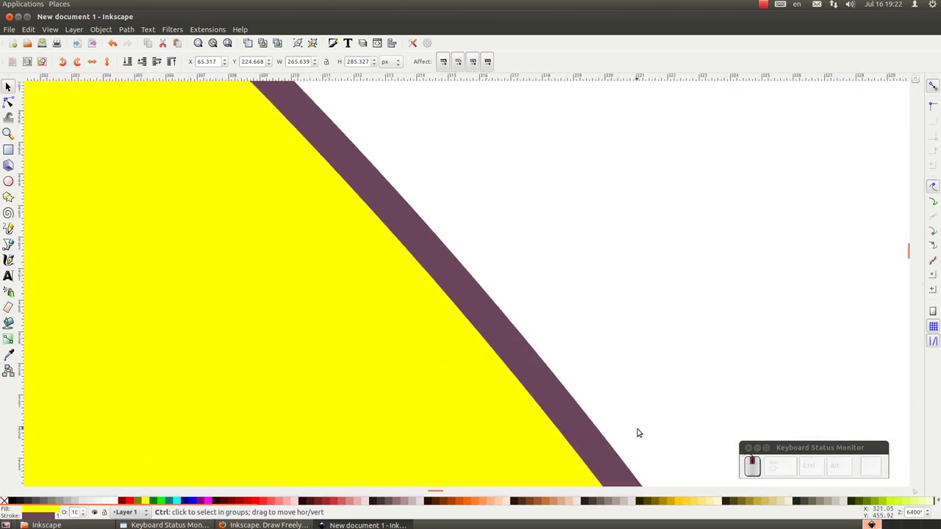
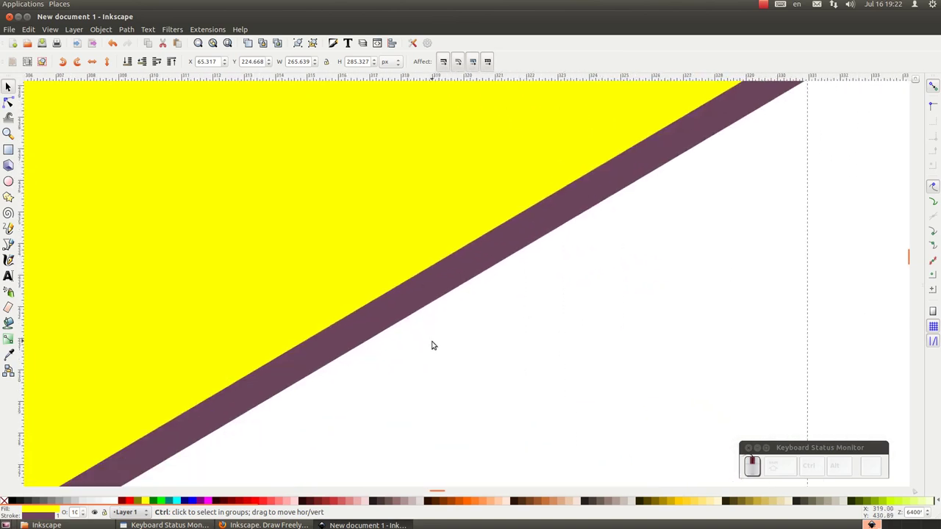
click(398, 335)
scroll(down, 3)
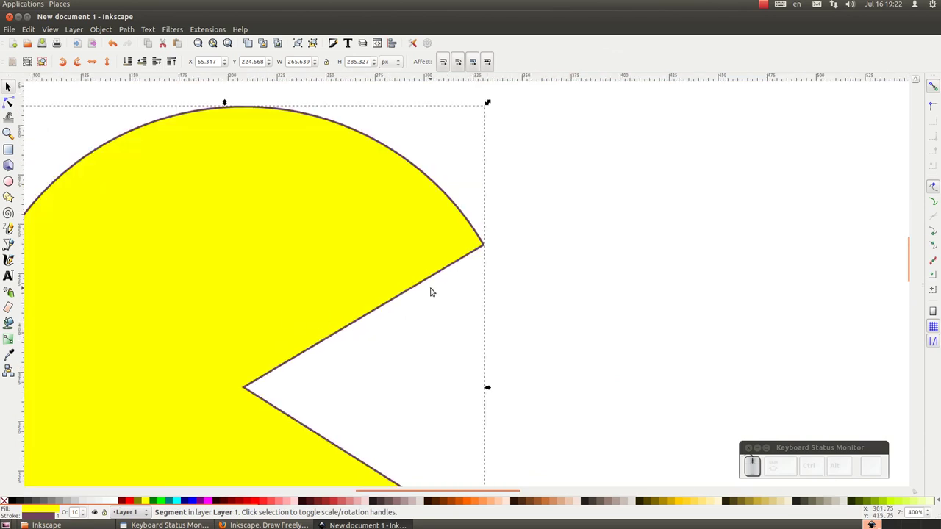
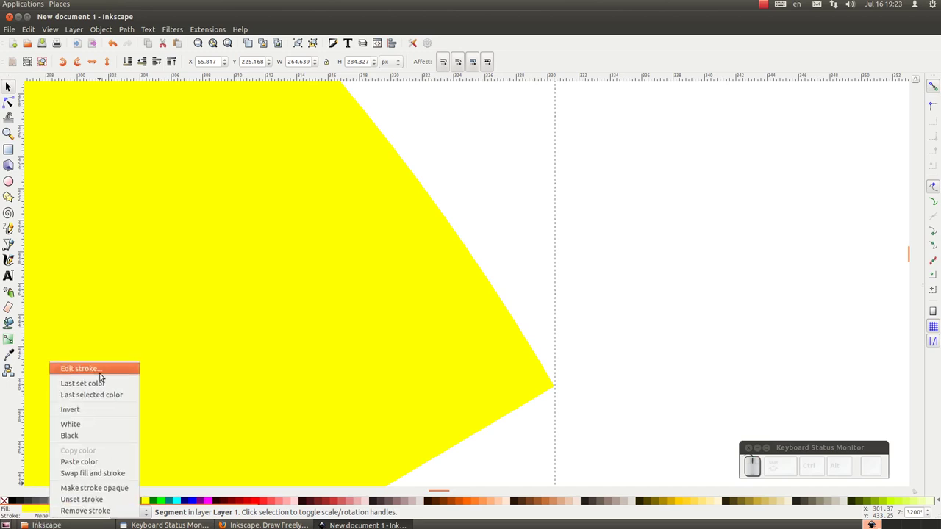
Step: Set the pie shape's outline to flat white from the palette
click(89, 418)
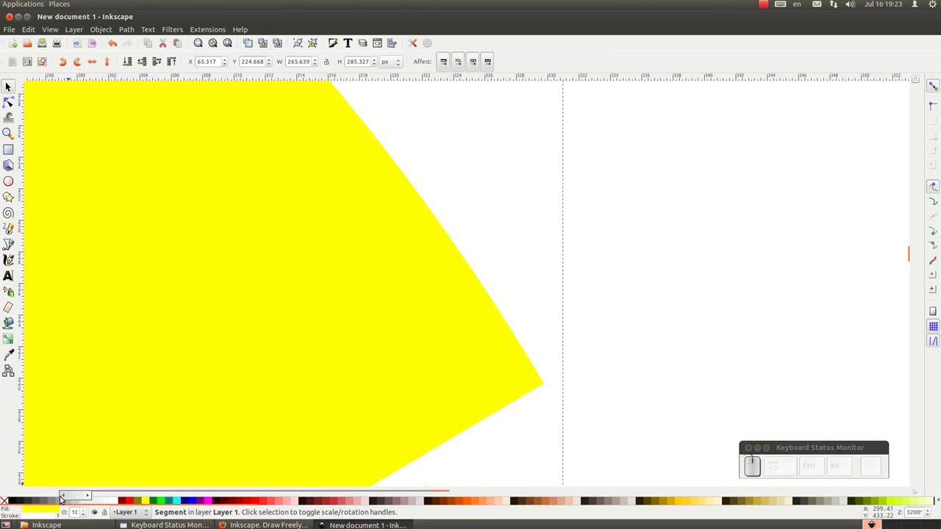
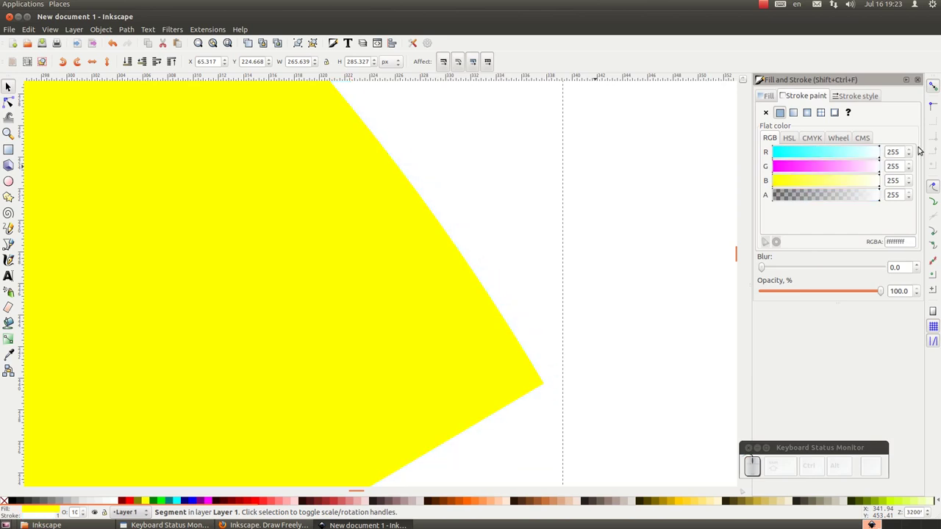
Step: Remove the red from the outline colour and reselect the yellow pie shape
click(869, 152)
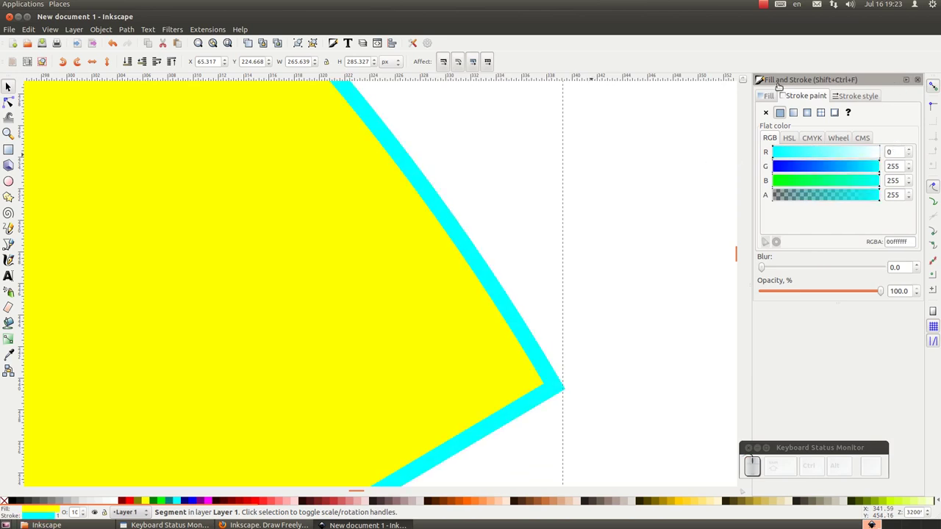
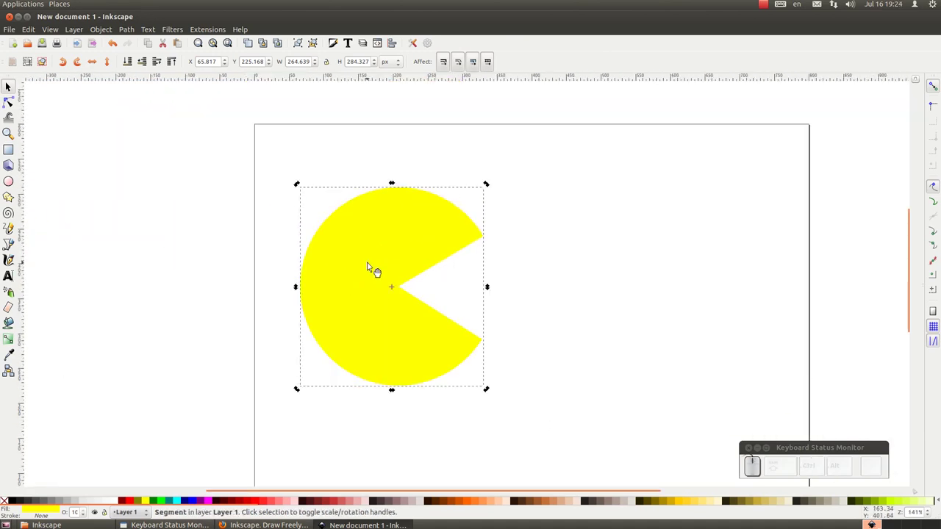
click(373, 270)
click(457, 125)
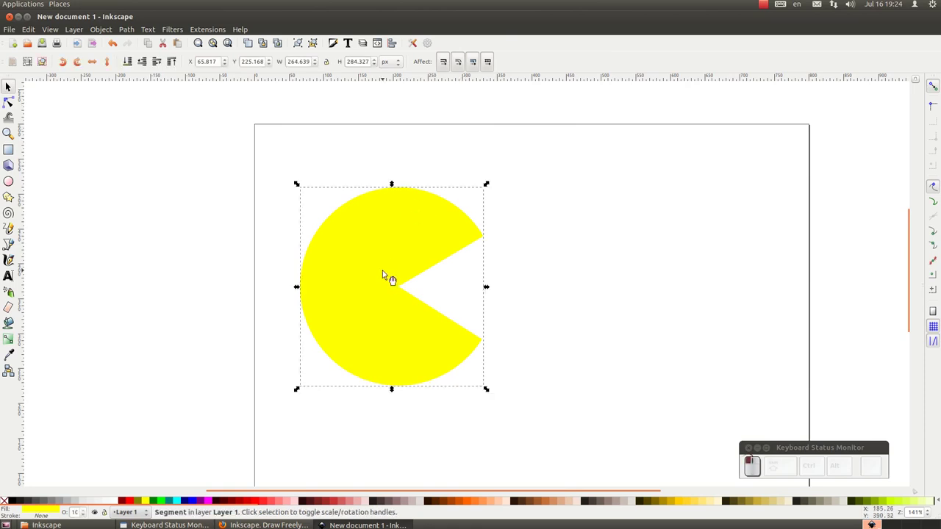
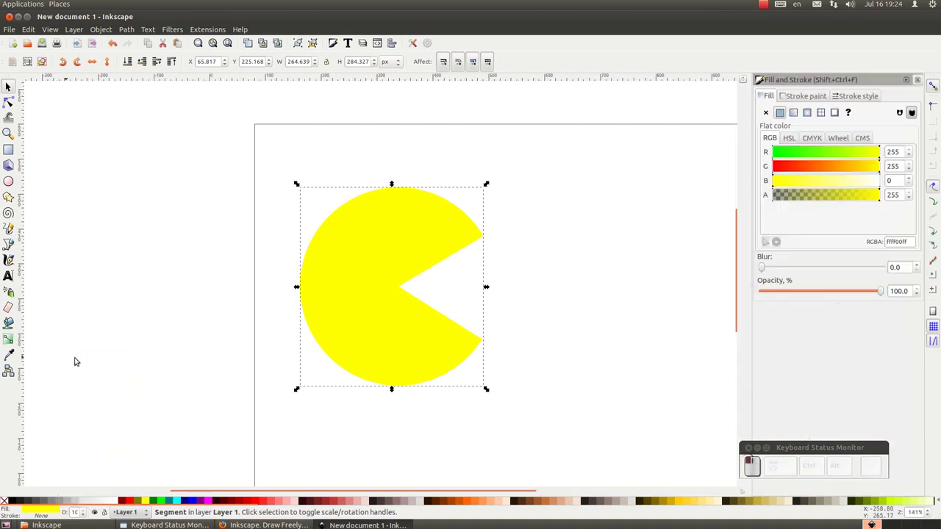
Step: Lower the fill's red level in Fill and Stroke, turning the pie bright green
click(776, 92)
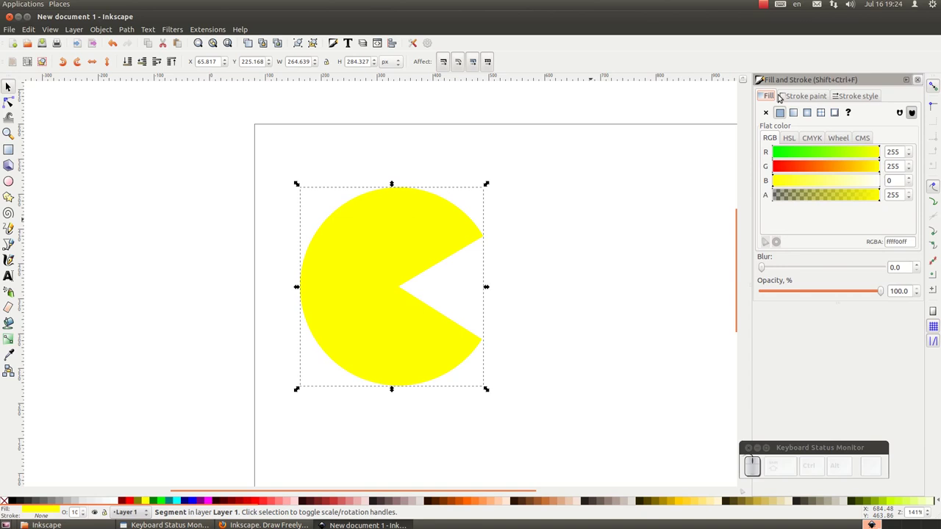
drag(841, 149, 922, 83)
Step: Try blur and opacity on the pie, then reset blur to 0 and full opacity
click(922, 82)
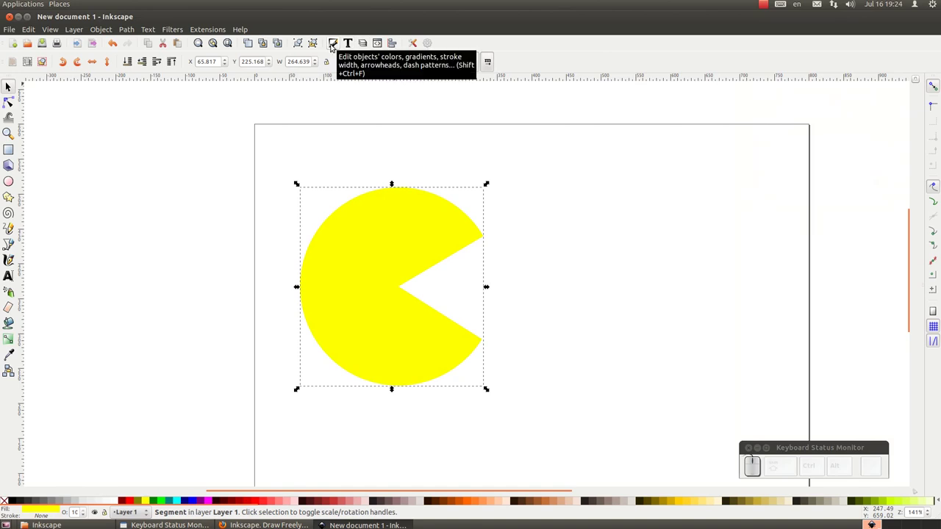
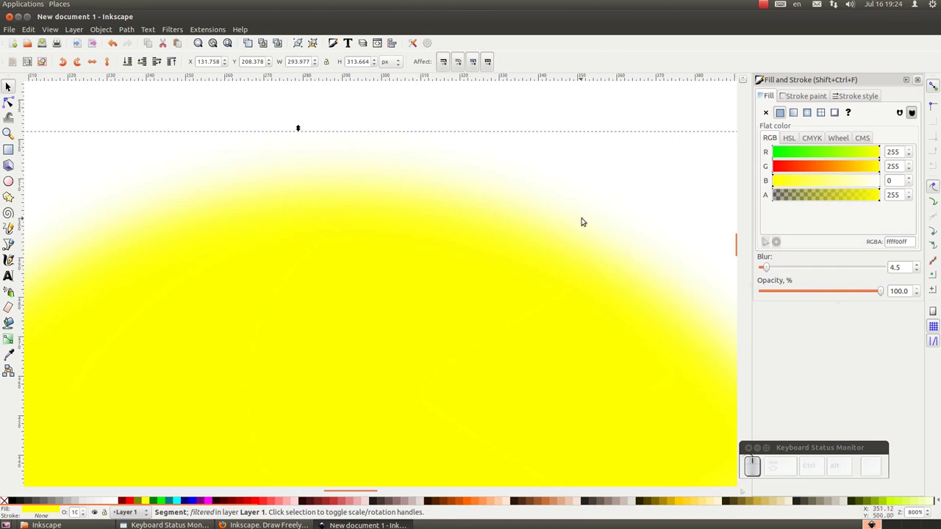
drag(805, 289, 799, 196)
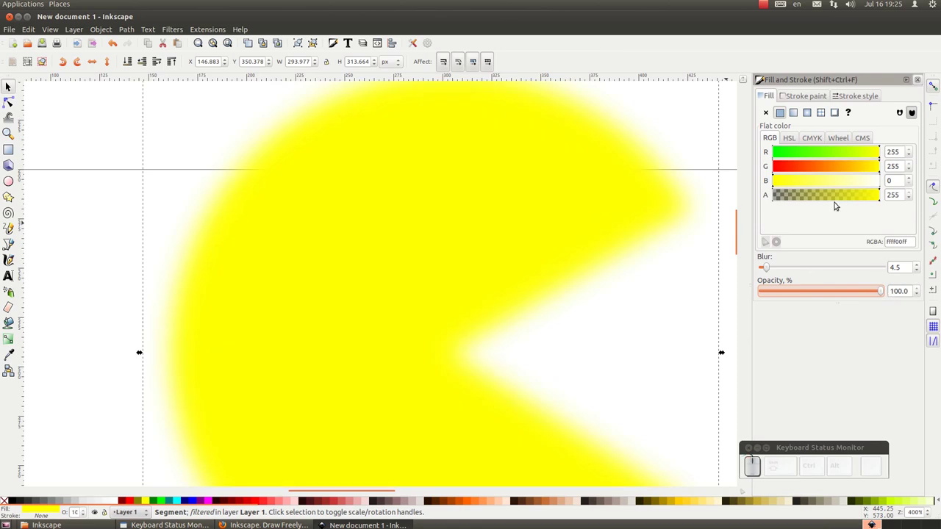
click(771, 268)
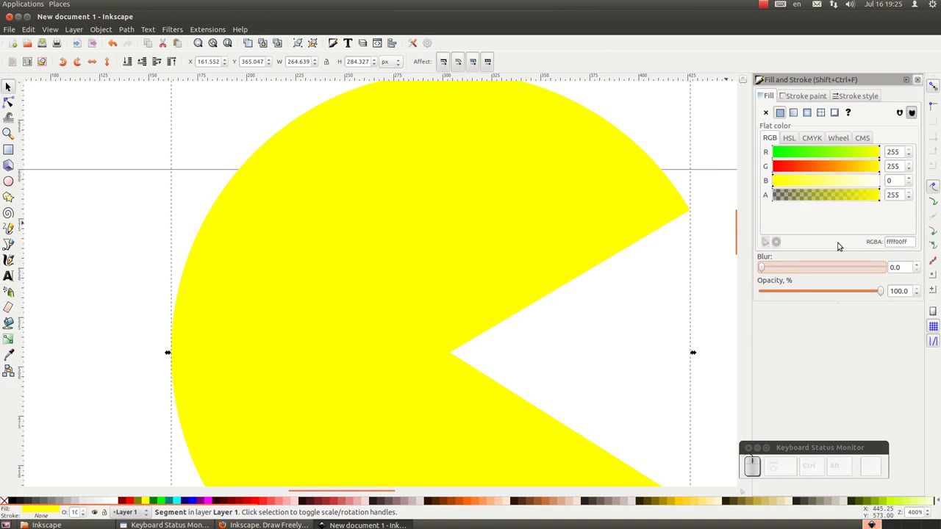
drag(883, 286, 792, 287)
drag(794, 289, 631, 300)
Step: Leave the sharp yellow pac-man and clear the selection on the page
scroll(down, 3)
scroll(up, 3)
drag(444, 241, 246, 198)
scroll(down, 3)
click(244, 199)
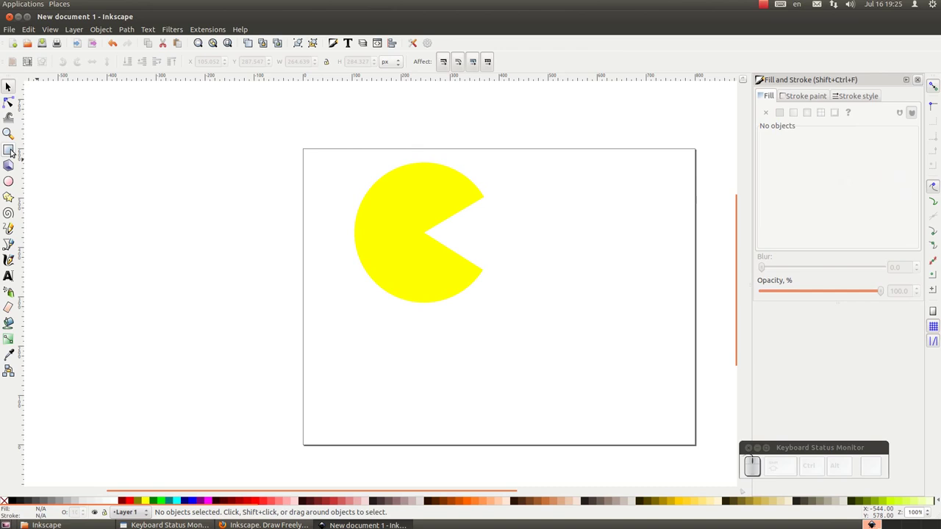
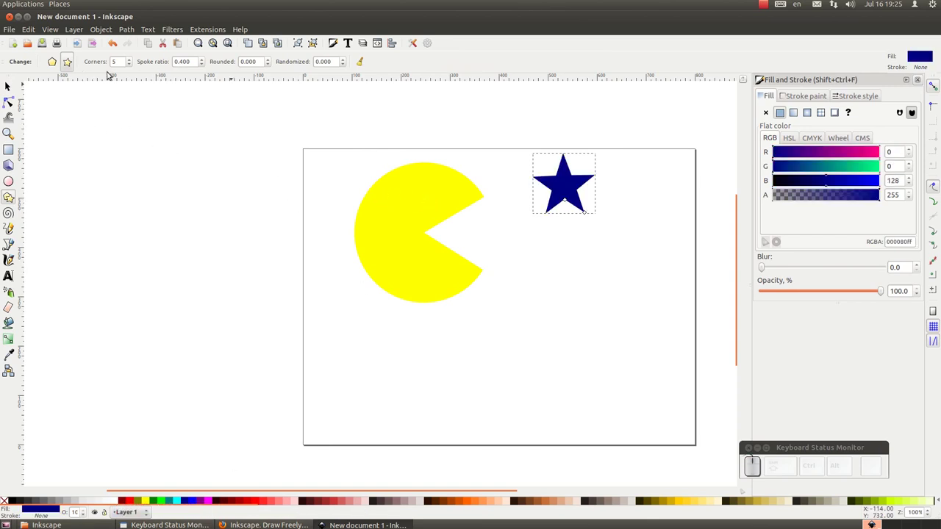
Step: Raise the star's Corners count to eight points
click(134, 57)
drag(132, 59, 132, 59)
click(133, 58)
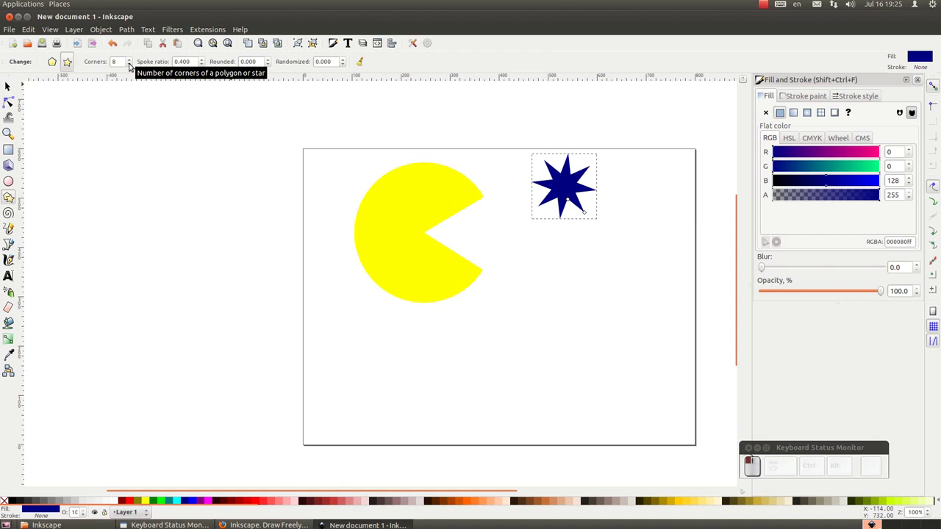
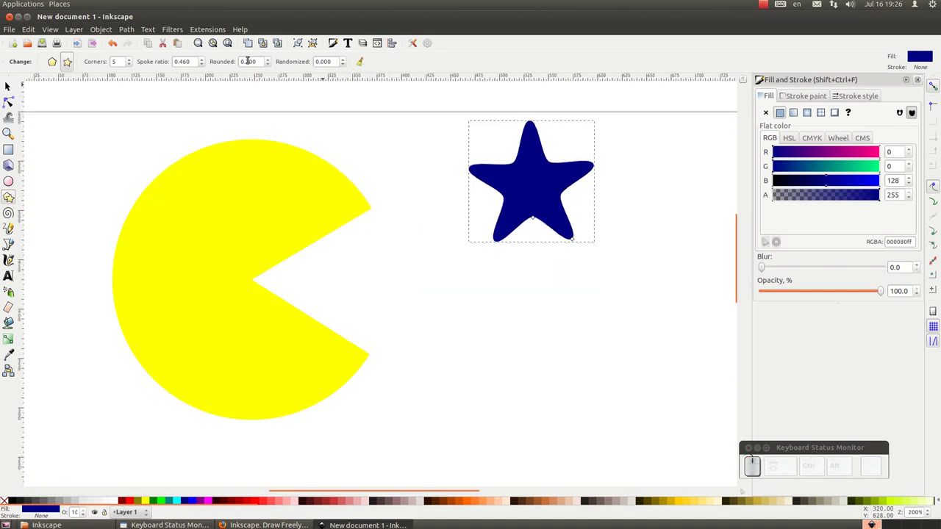
Step: Try Randomized values to distort the star, then reset the star tool to defaults
click(347, 57)
drag(347, 63, 347, 63)
click(347, 64)
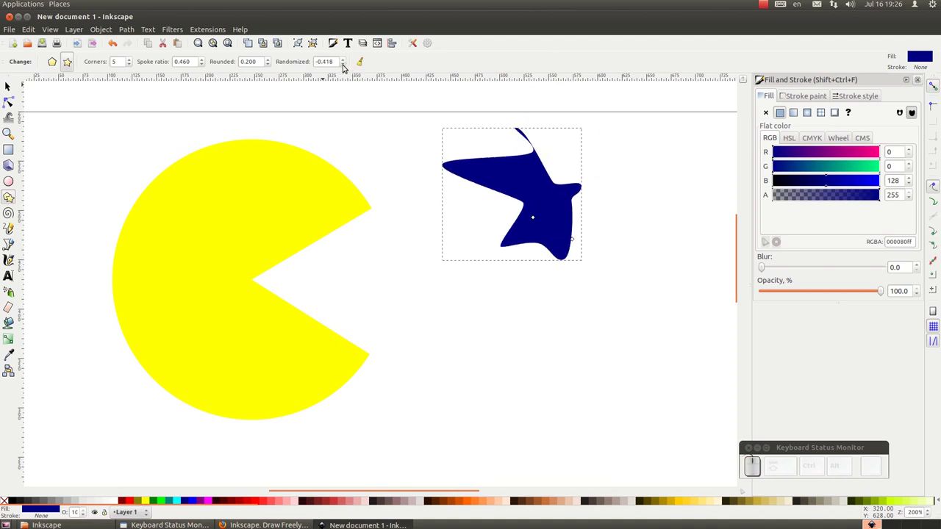
drag(347, 55, 347, 55)
click(347, 55)
drag(347, 63, 287, 83)
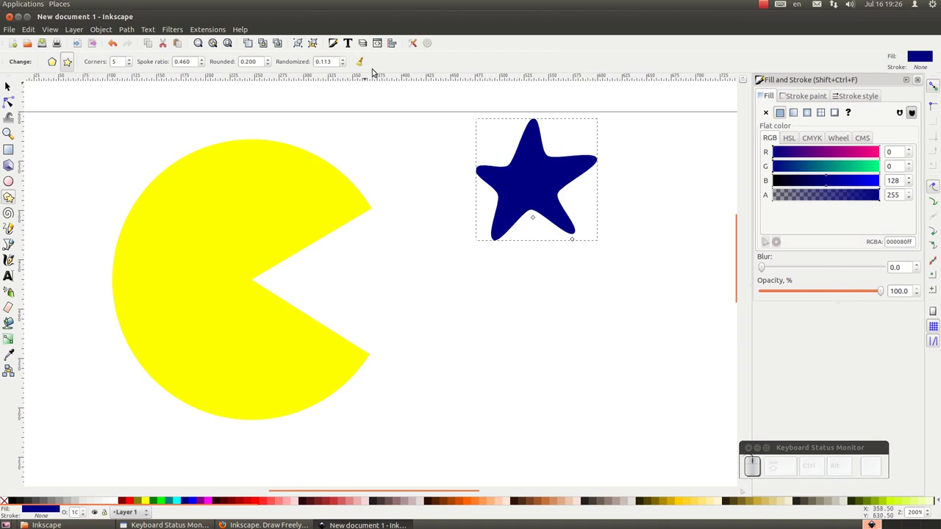
drag(365, 66, 365, 66)
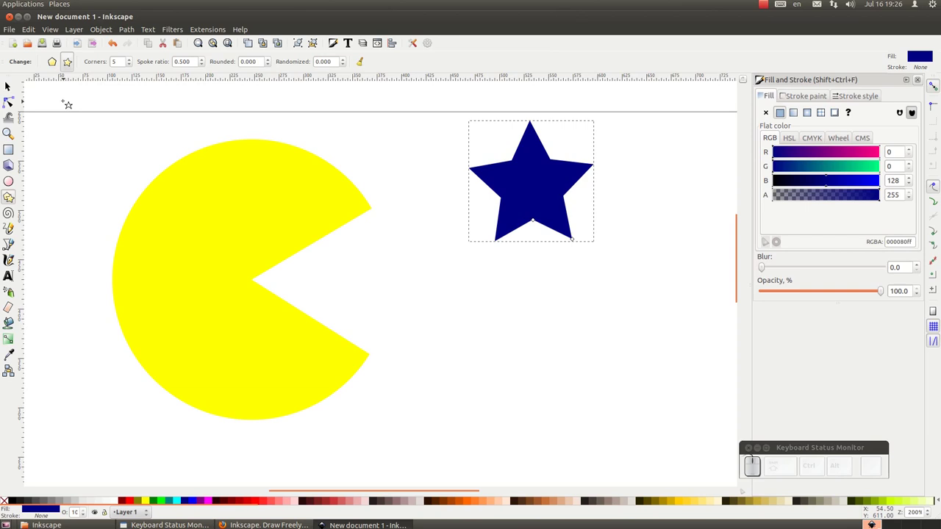
click(57, 65)
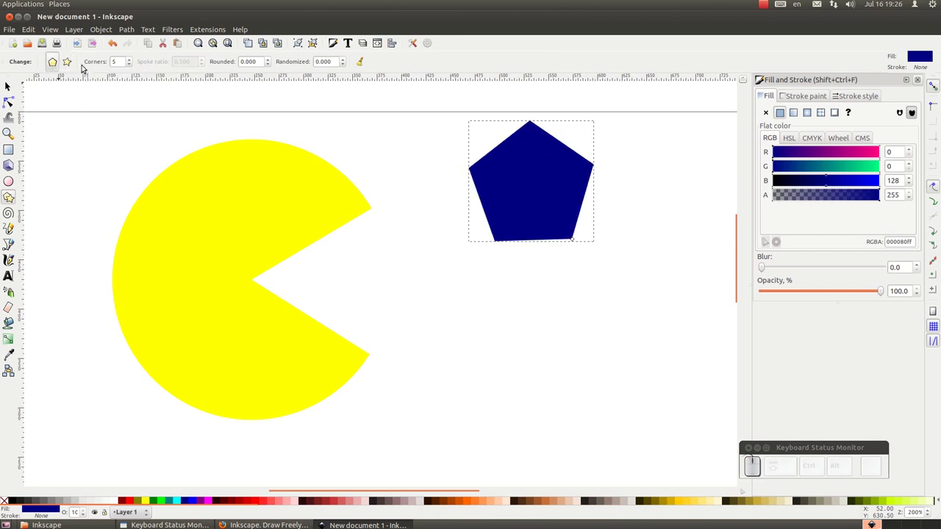
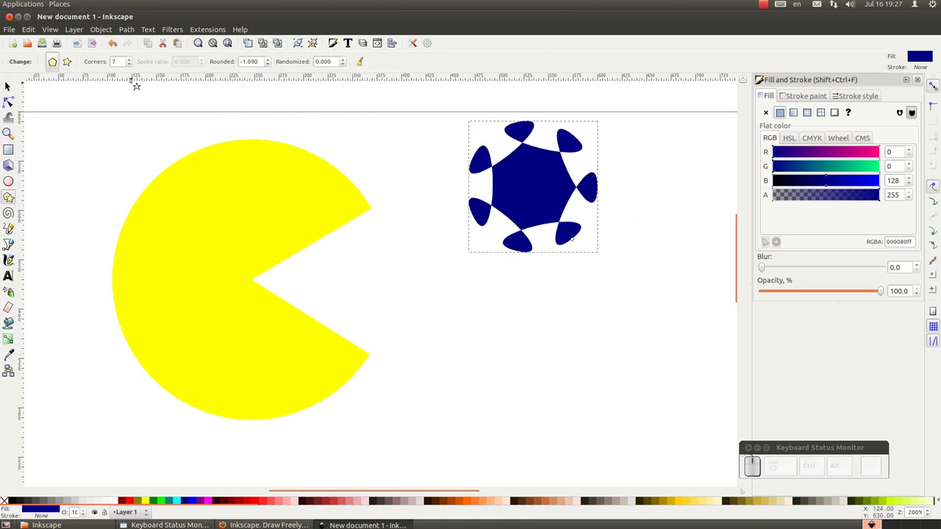
click(372, 63)
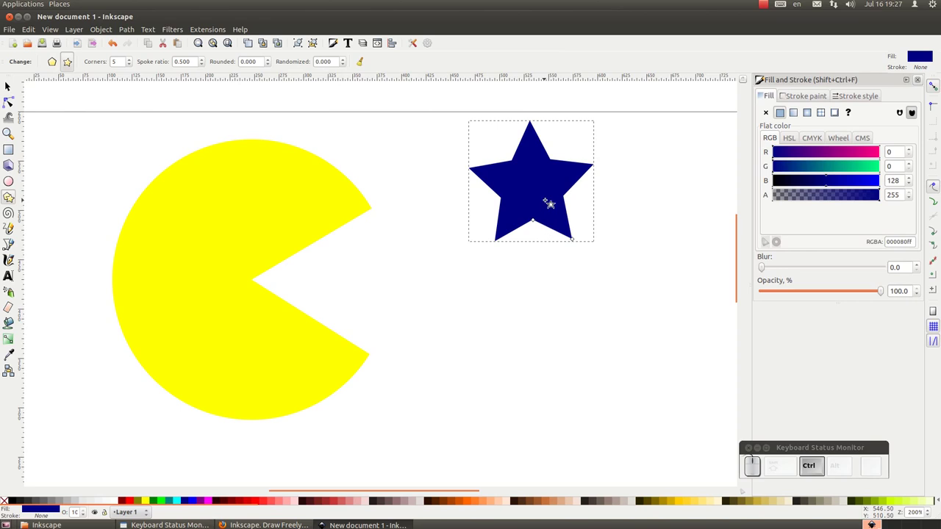
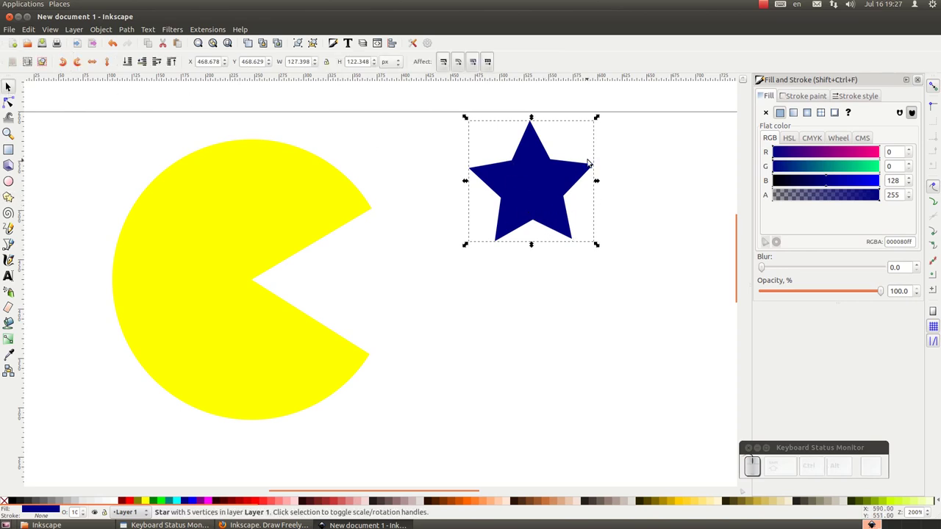
Step: Reselect the navy star with the Selector tool and centre the view on it
click(404, 131)
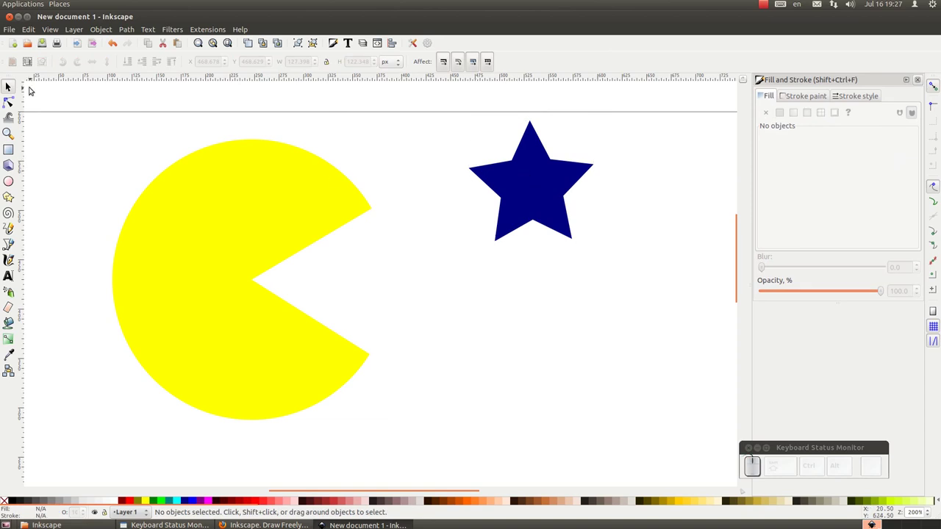
click(16, 84)
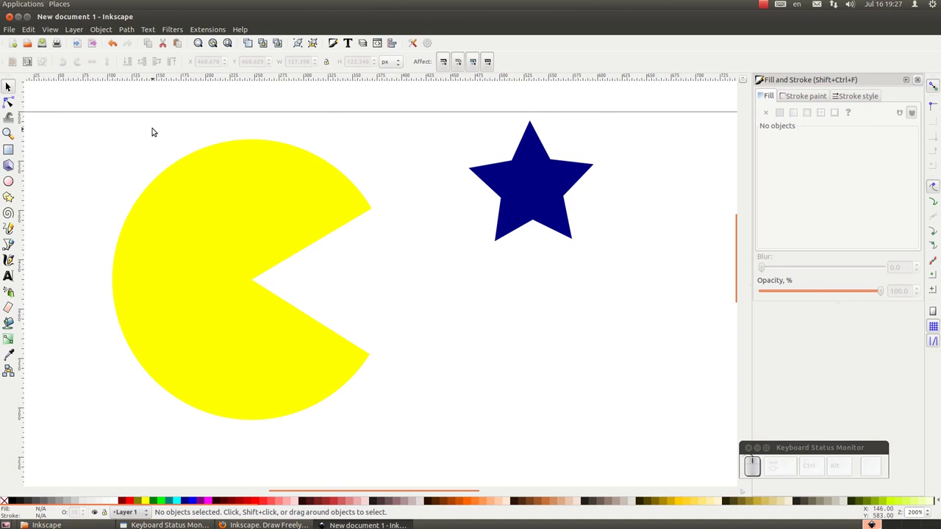
click(548, 194)
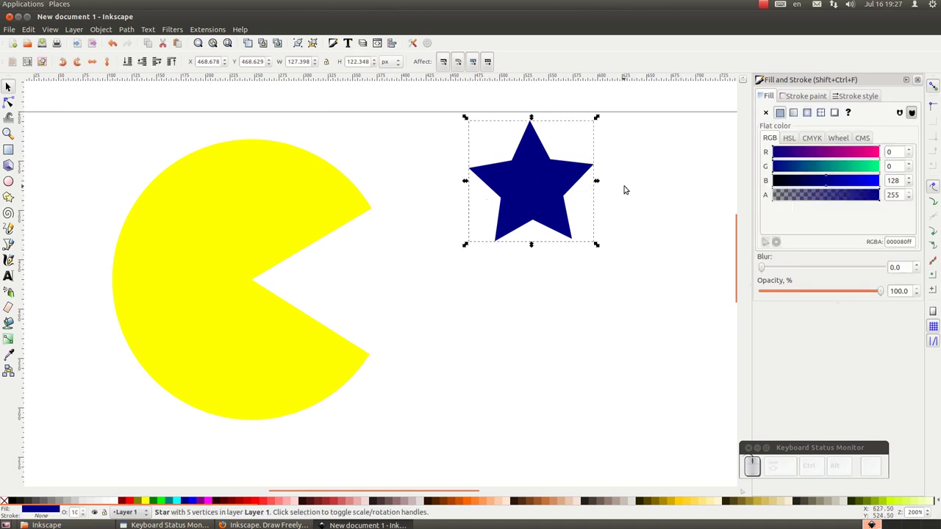
scroll(down, 3)
scroll(up, 3)
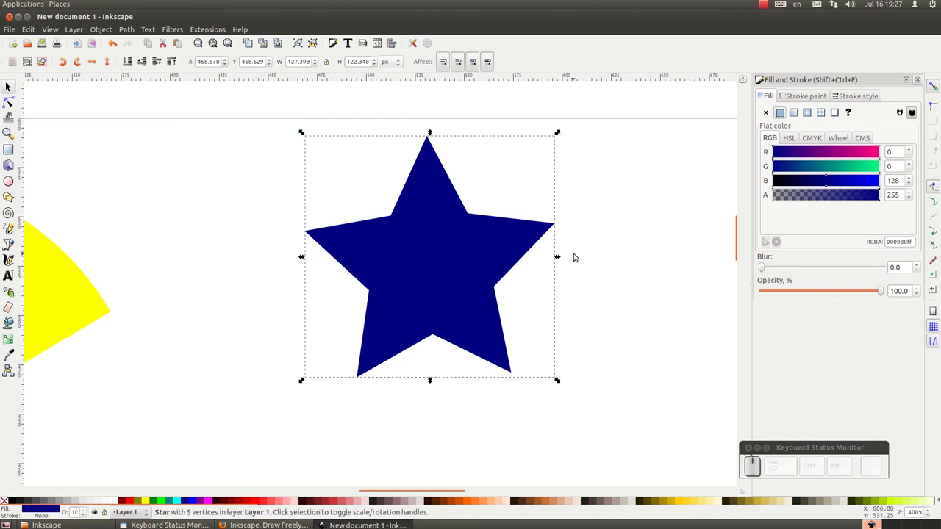
Step: Try scaling the star by a side handle twice, undoing each attempt with Ctrl-Z
drag(562, 255, 628, 252)
key(ctrl+z)
drag(561, 380, 630, 327)
key(ctrl+z)
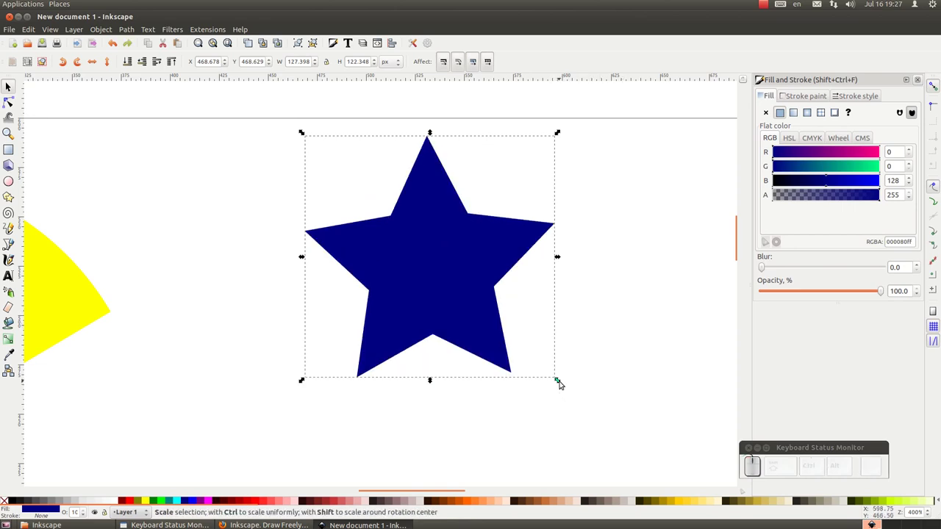
Step: Drag a corner handle to shrink the star proportionally to about 111 × 107 px
drag(562, 378, 575, 259)
drag(567, 258, 528, 379)
drag(531, 366, 540, 365)
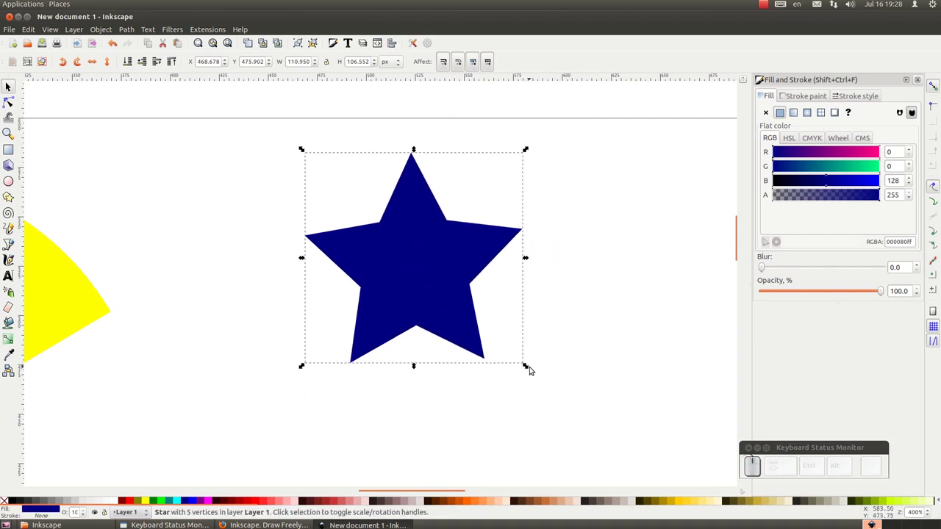
drag(530, 363, 507, 438)
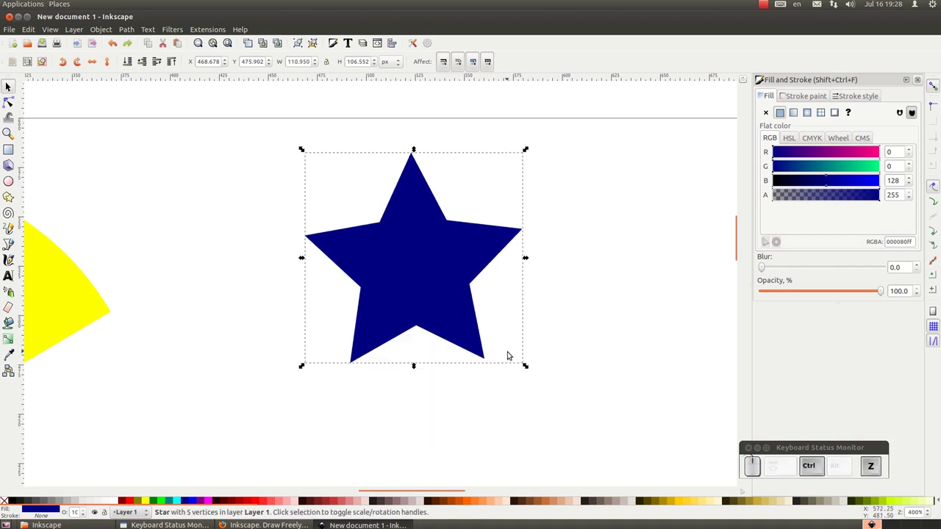
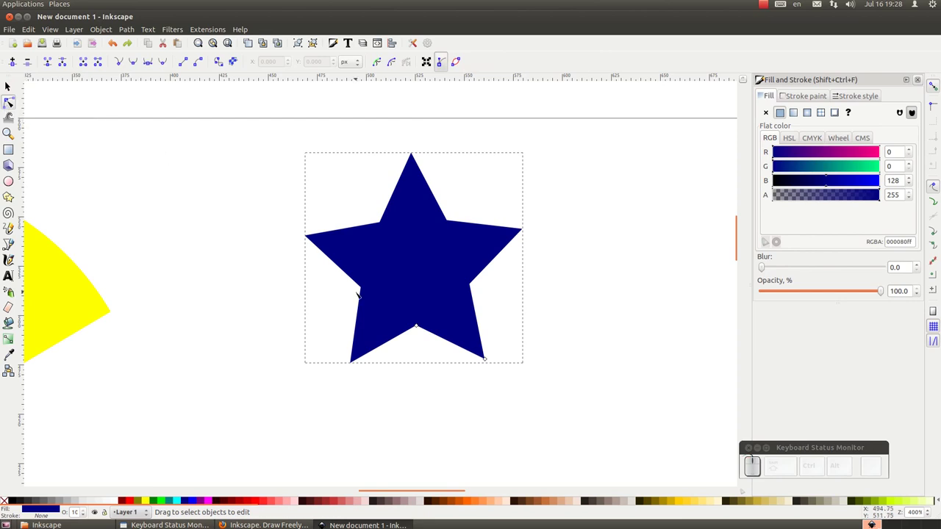
scroll(up, 3)
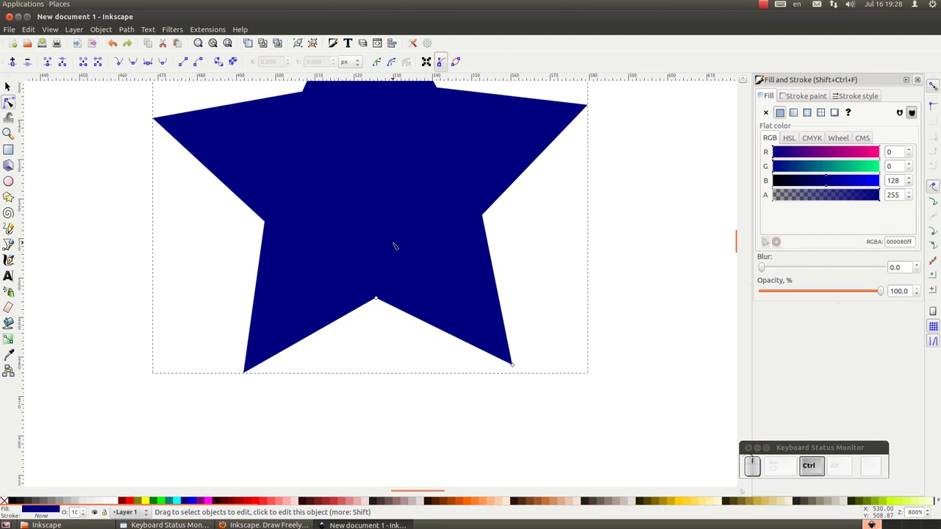
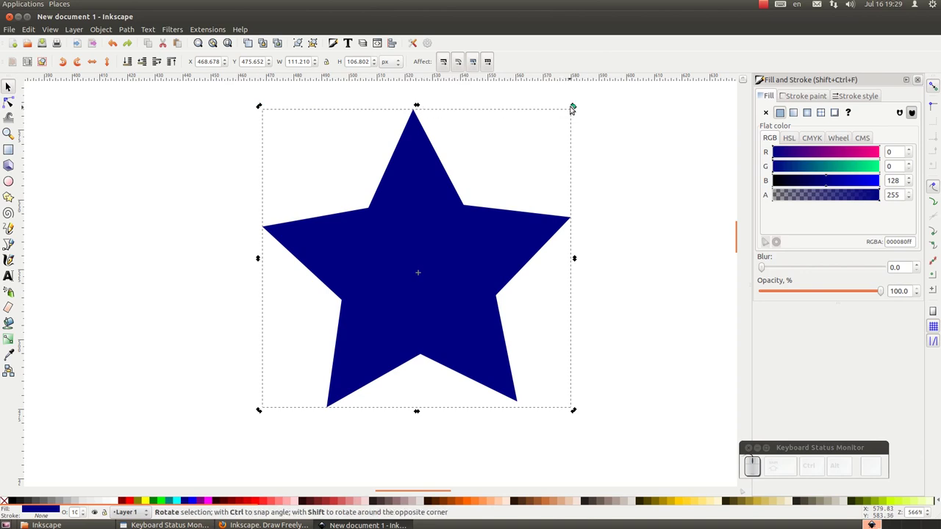
drag(578, 106, 618, 280)
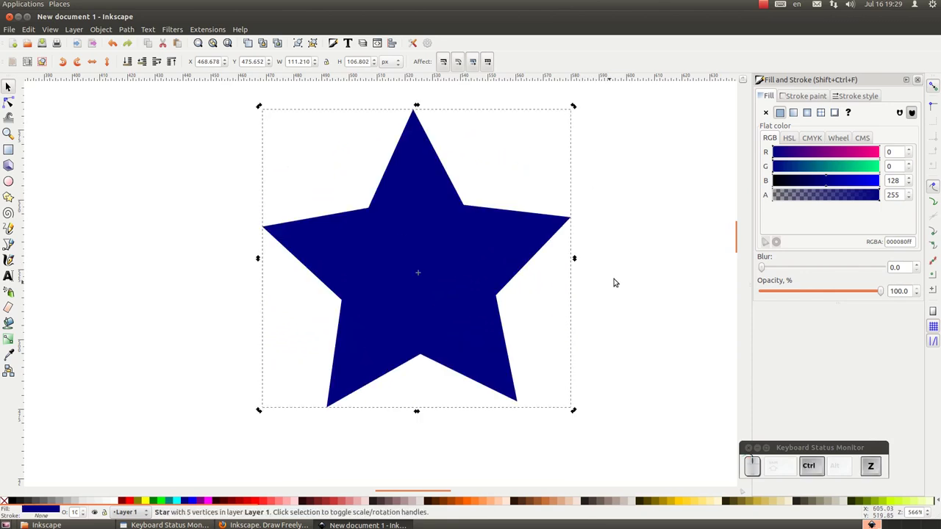
key(ctrl+z)
drag(577, 102, 490, 111)
click(408, 188)
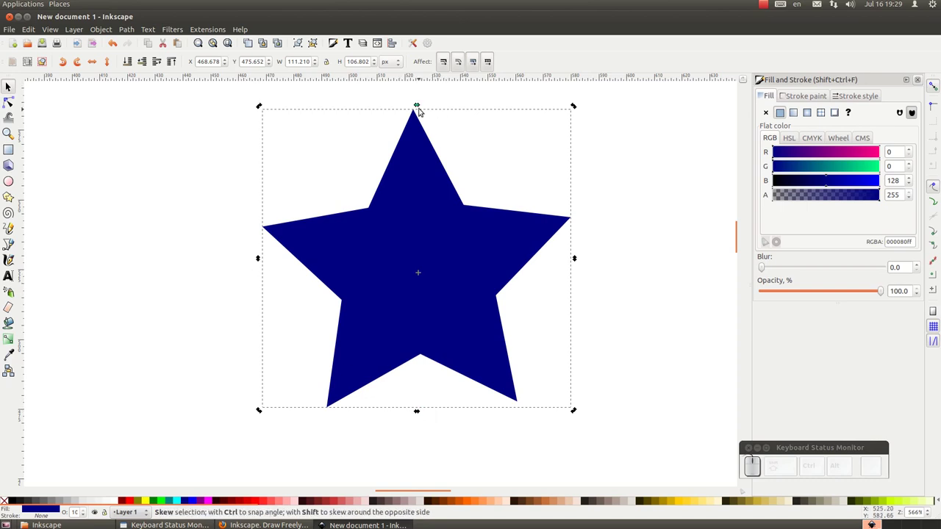
drag(423, 102, 363, 136)
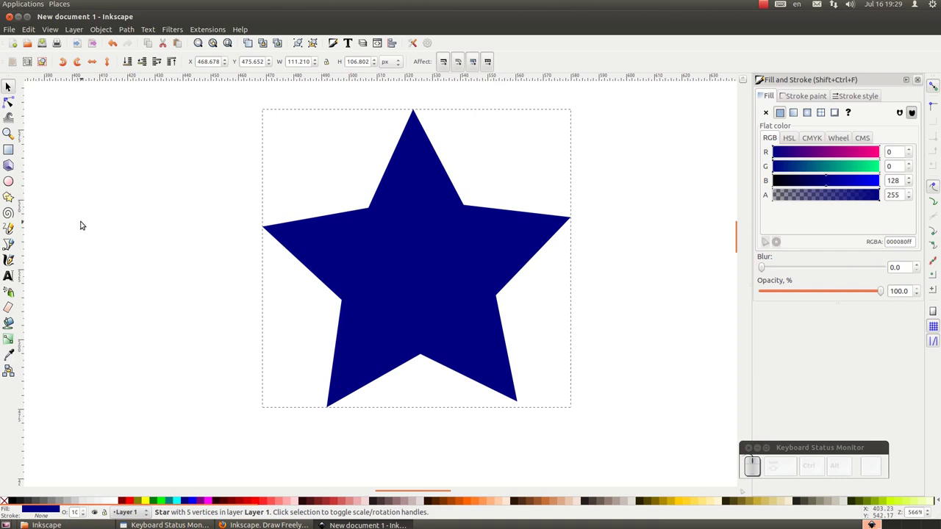
Step: Scroll the canvas to frame the new navy rectangle beside the star
scroll(down, 3)
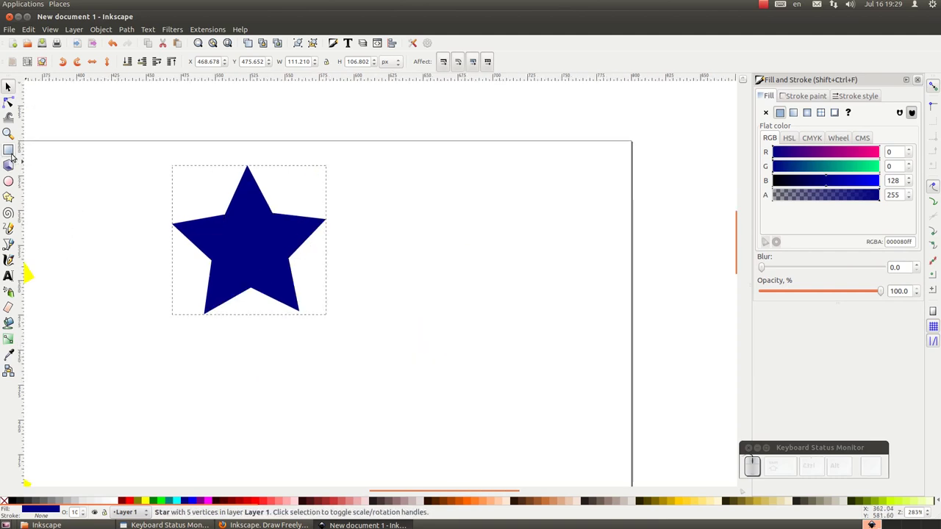
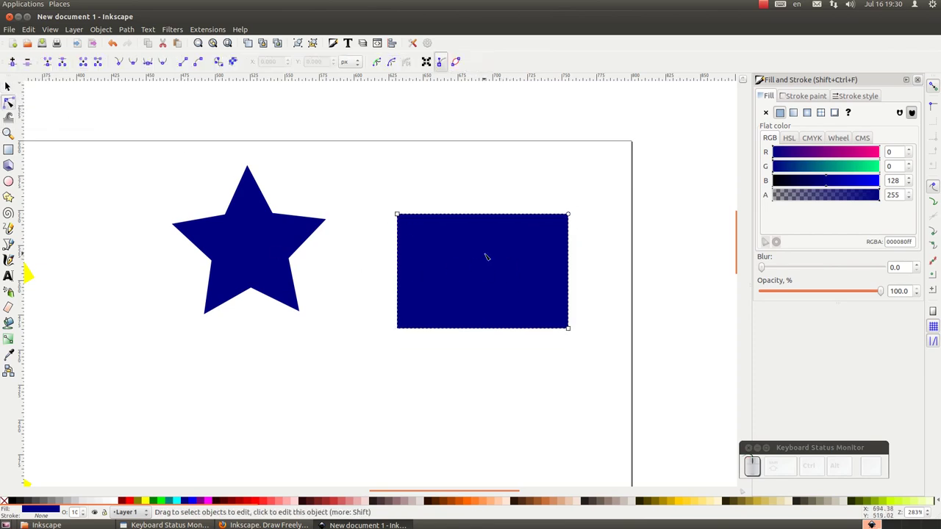
scroll(up, 3)
scroll(up, 3)
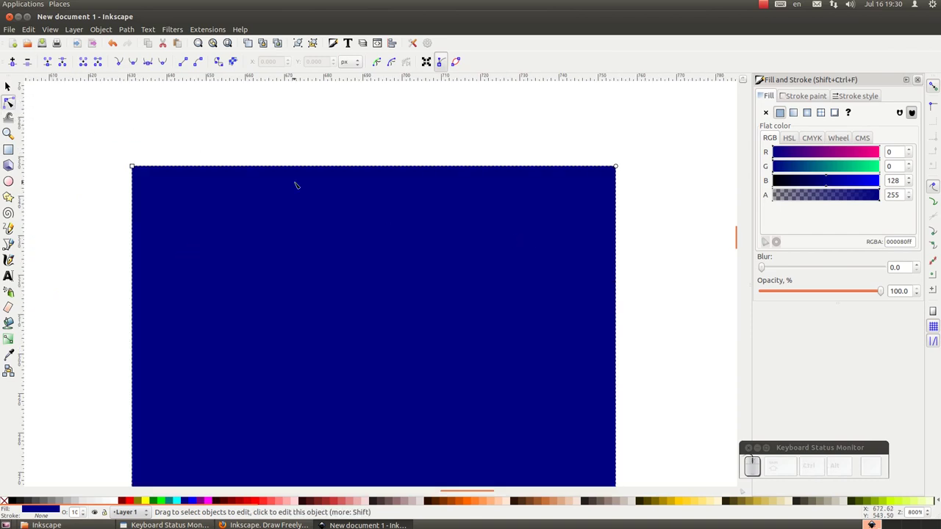
scroll(down, 3)
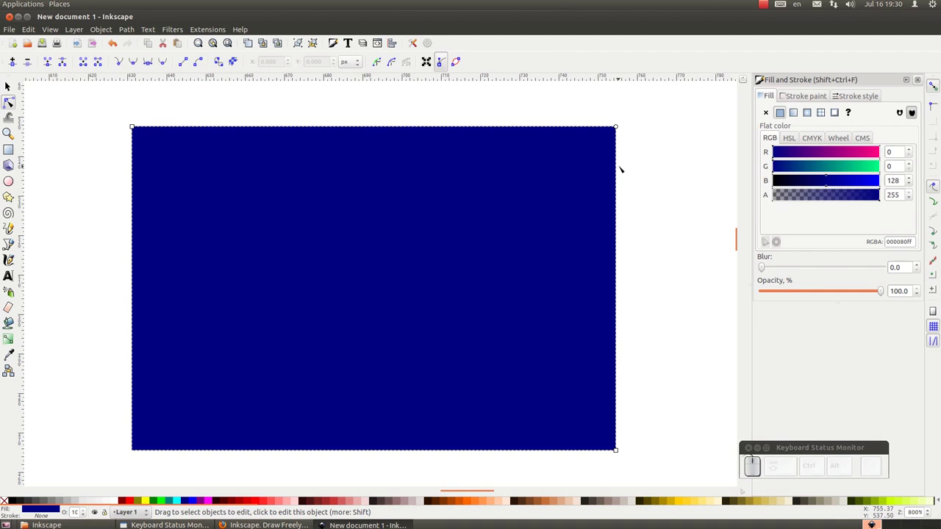
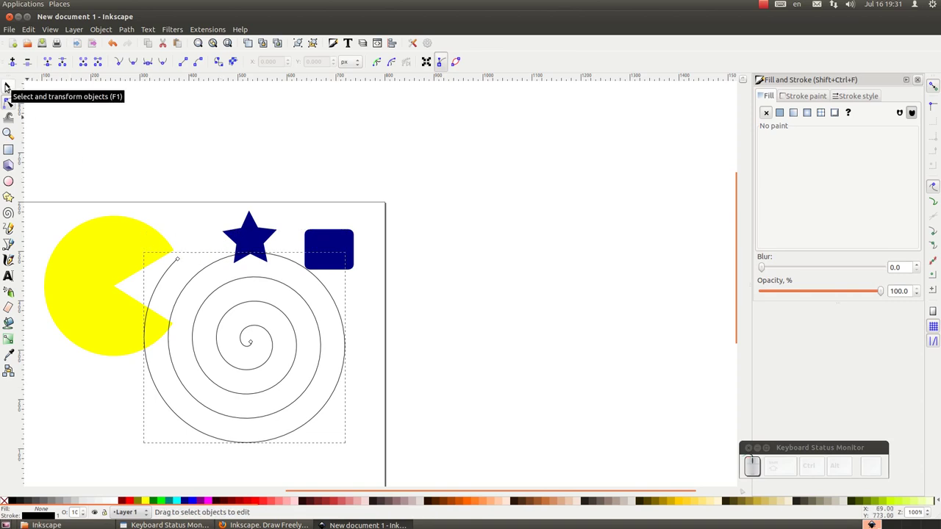
Step: Select the star, rectangle and spiral together, then switch to the Pencil tool for freehand drawing
drag(7, 84, 63, 171)
scroll(down, 3)
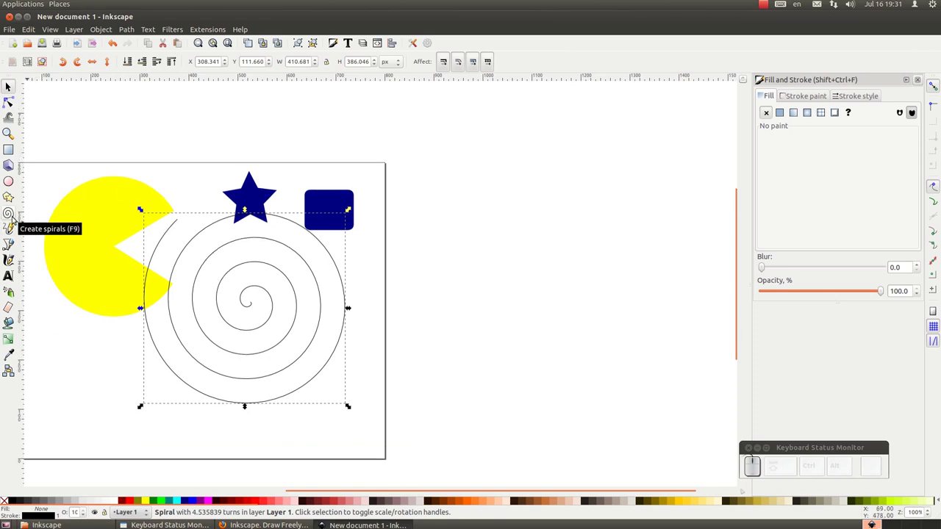
click(16, 228)
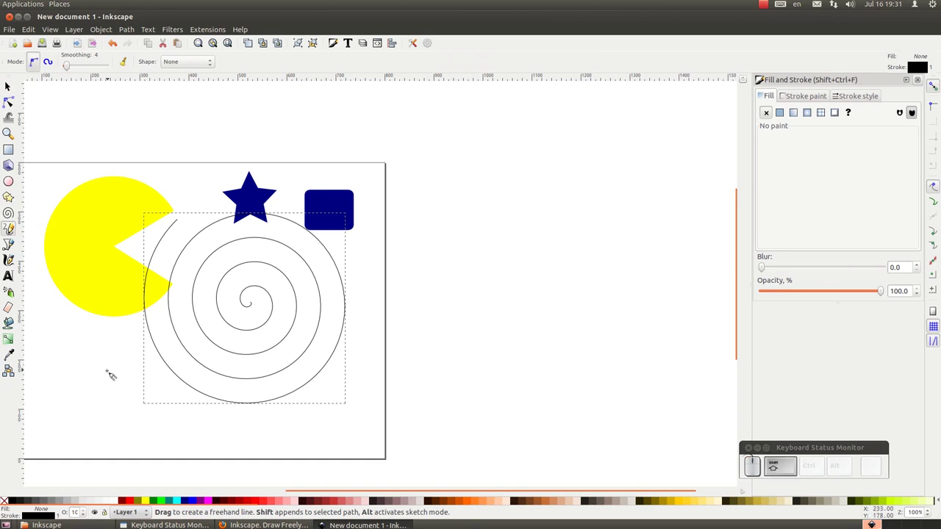
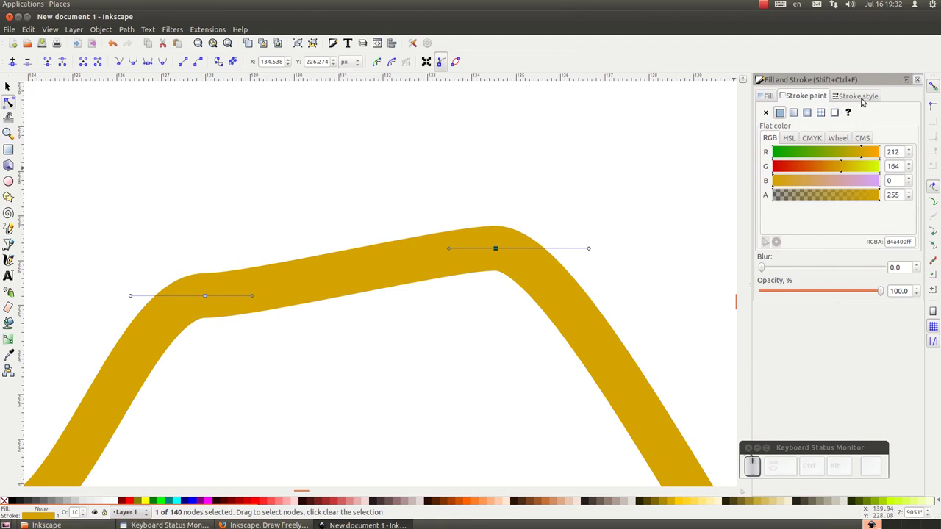
Step: Show the Stroke style tab of Fill and Stroke for the golden curve
click(877, 92)
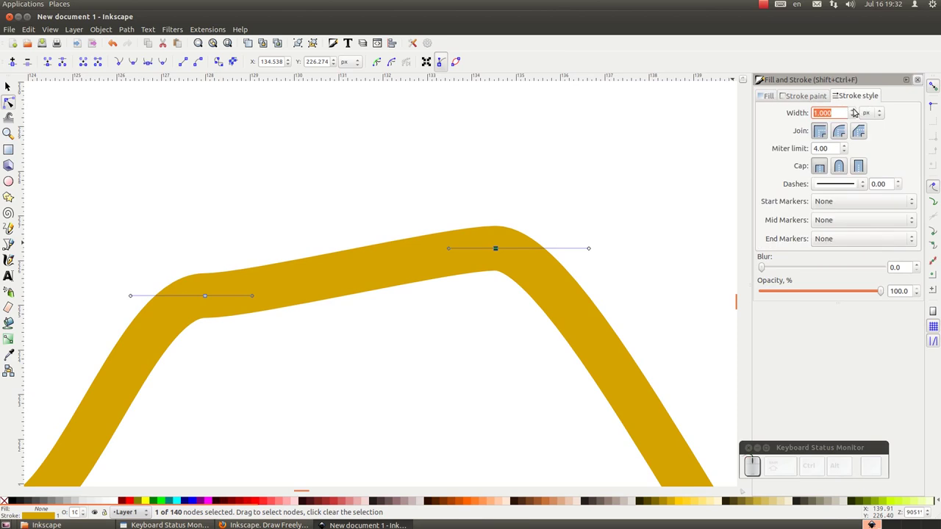
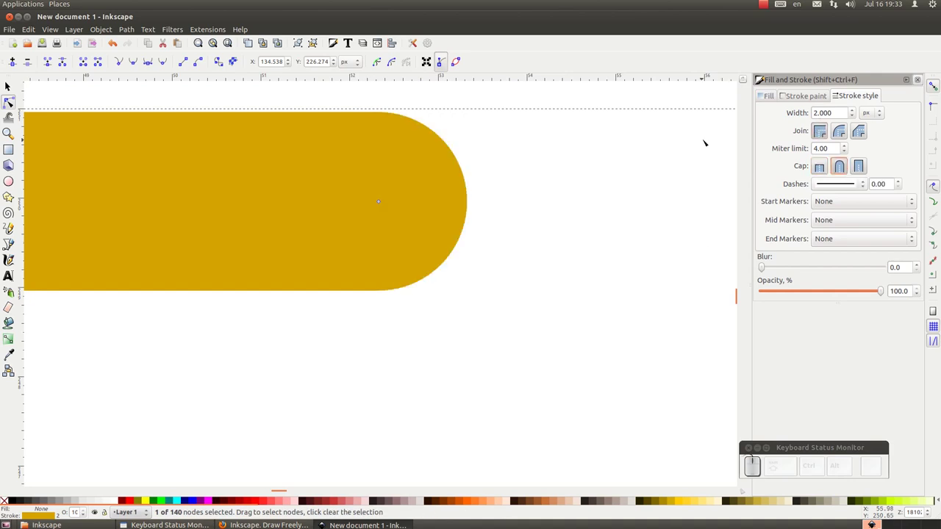
Step: Scroll the Stroke style settings to reach the cap options for the yellow path
scroll(down, 3)
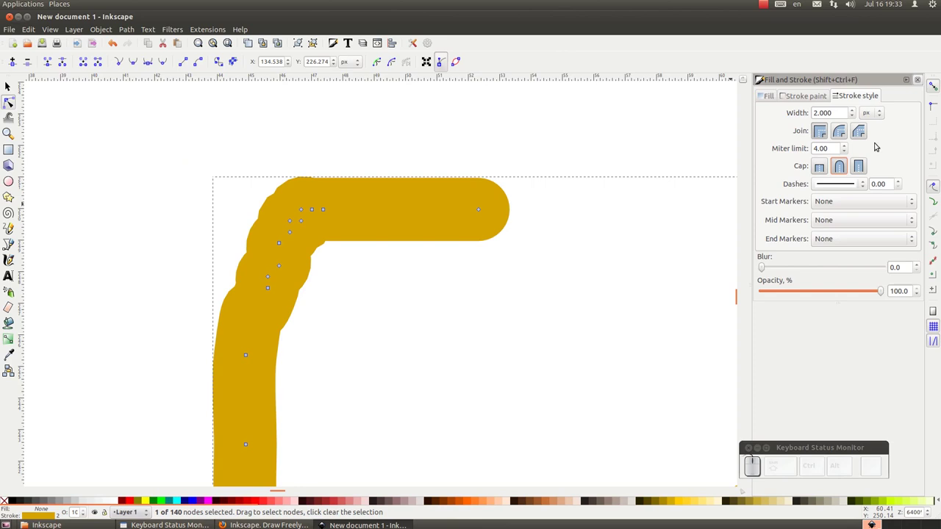
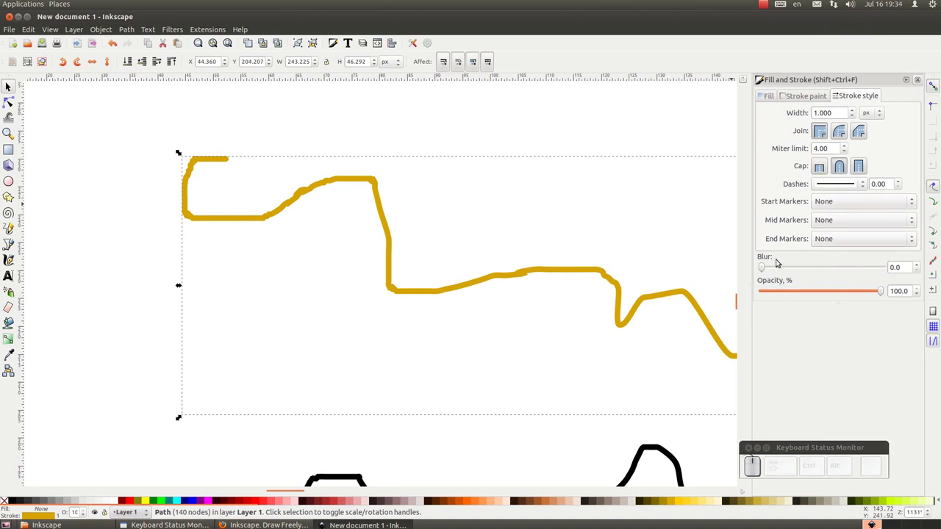
click(903, 193)
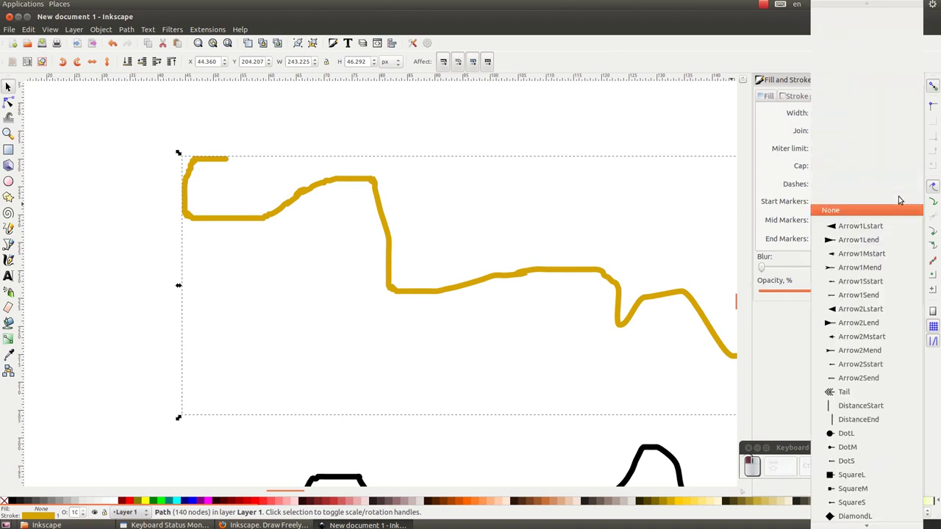
drag(883, 224, 880, 222)
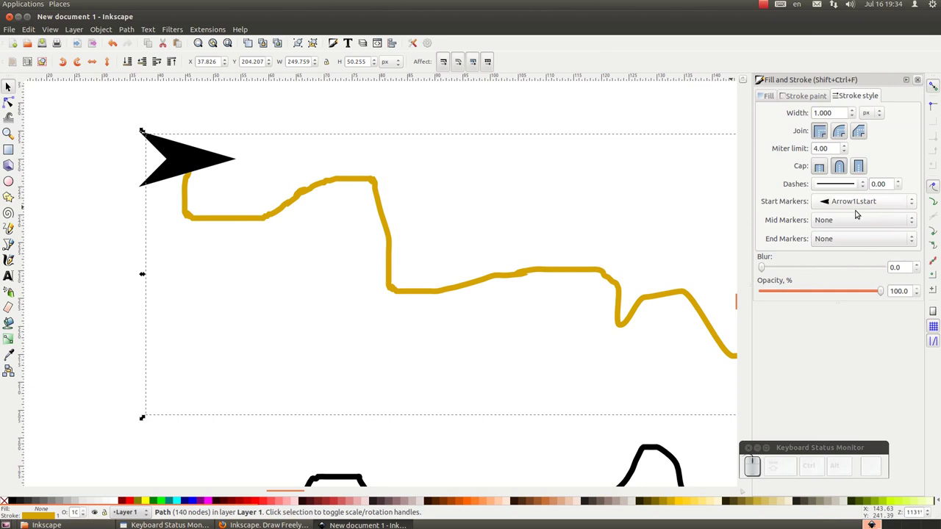
click(878, 208)
drag(871, 196, 663, 255)
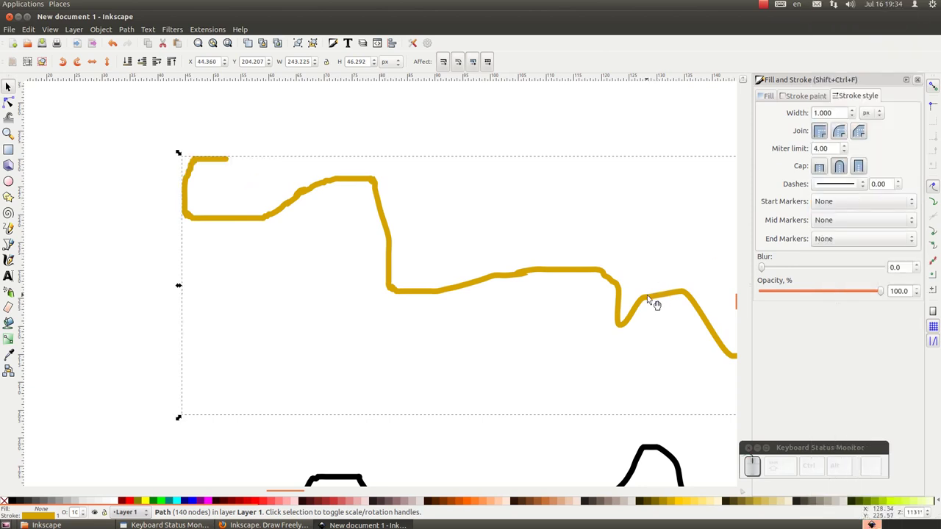
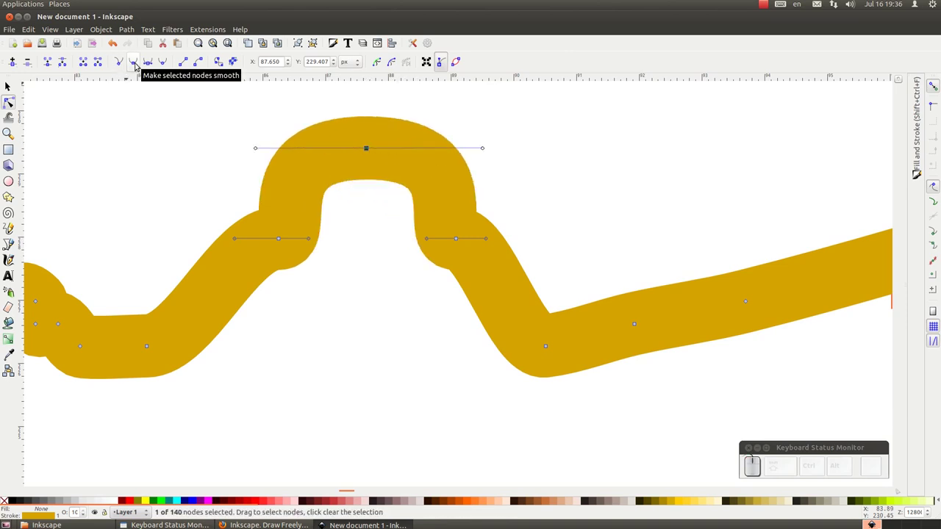
Step: Make the top node of the yellow curve smooth using the node-type buttons
click(137, 63)
click(151, 63)
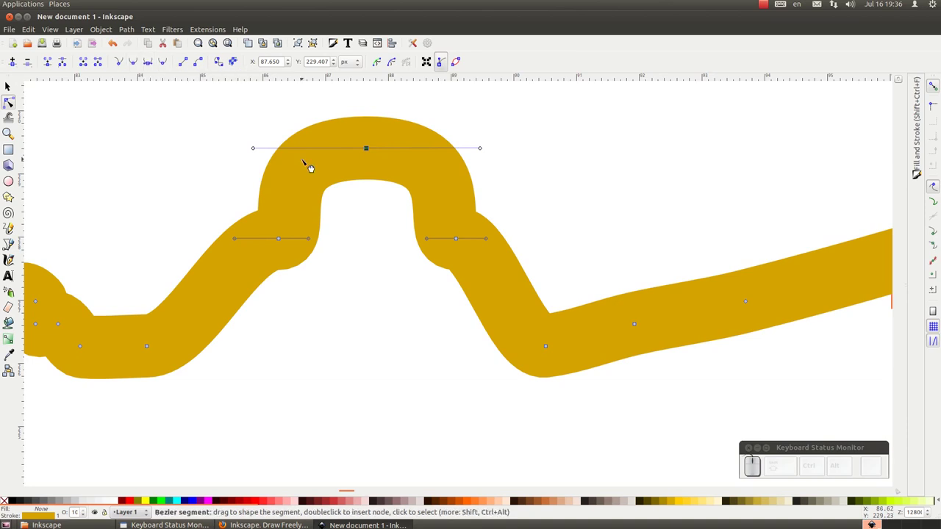
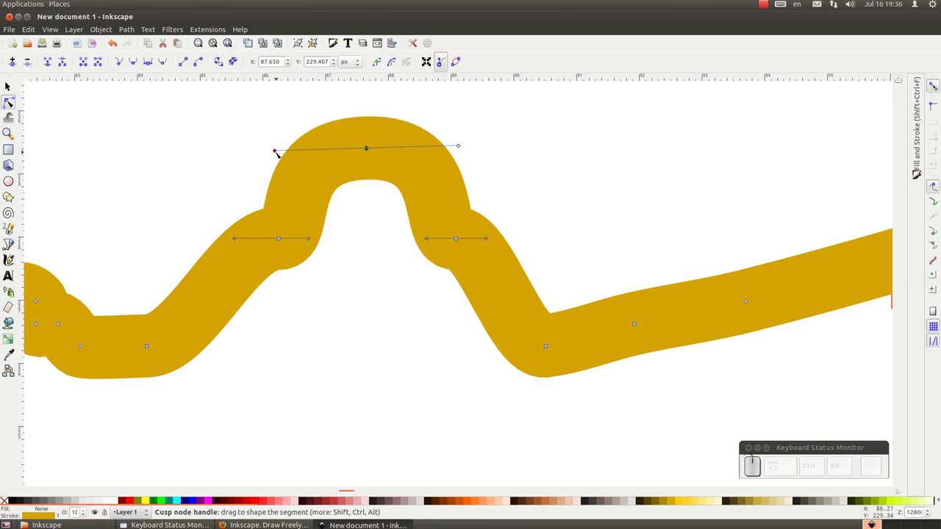
scroll(up, 3)
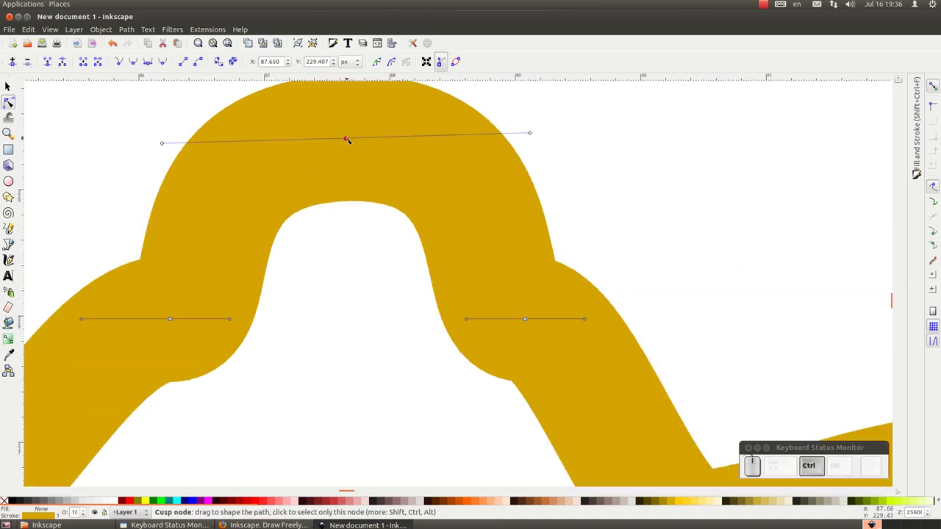
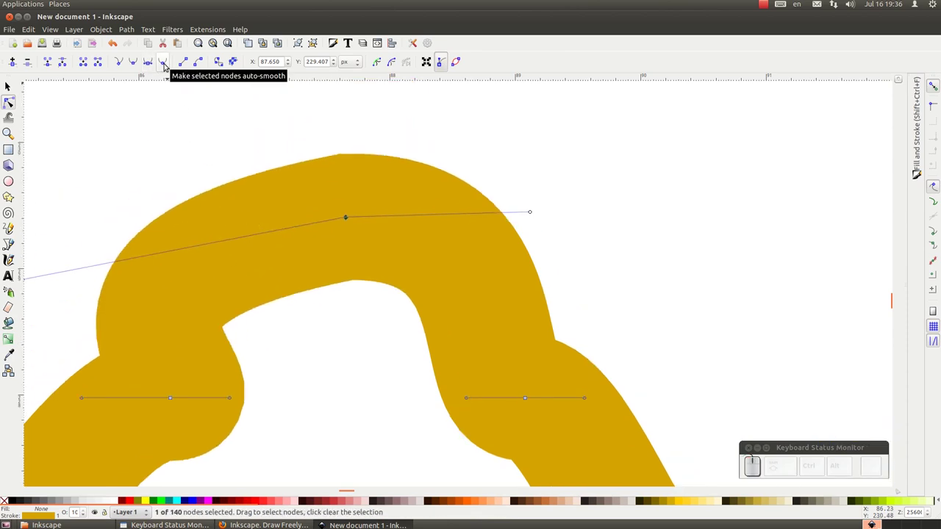
Step: Grab a node atop the yellow arch and scroll down to view the reshaped path
click(168, 64)
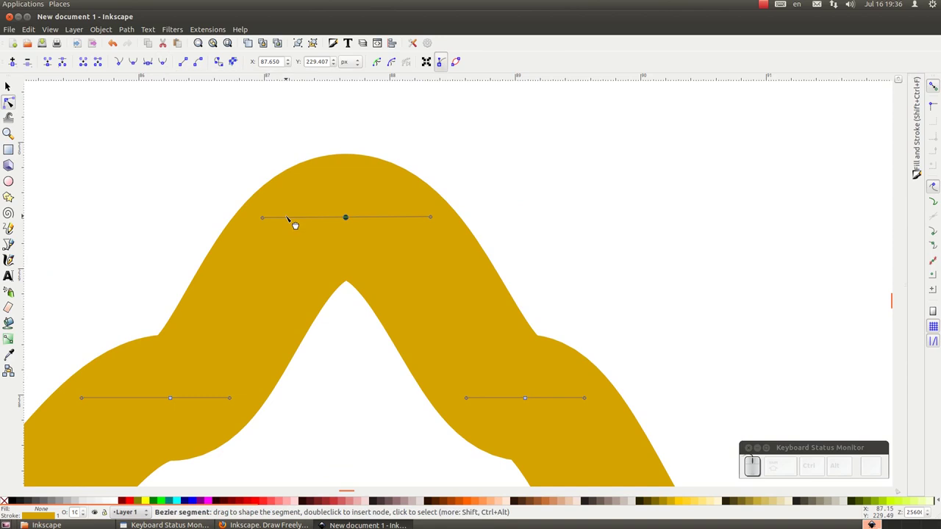
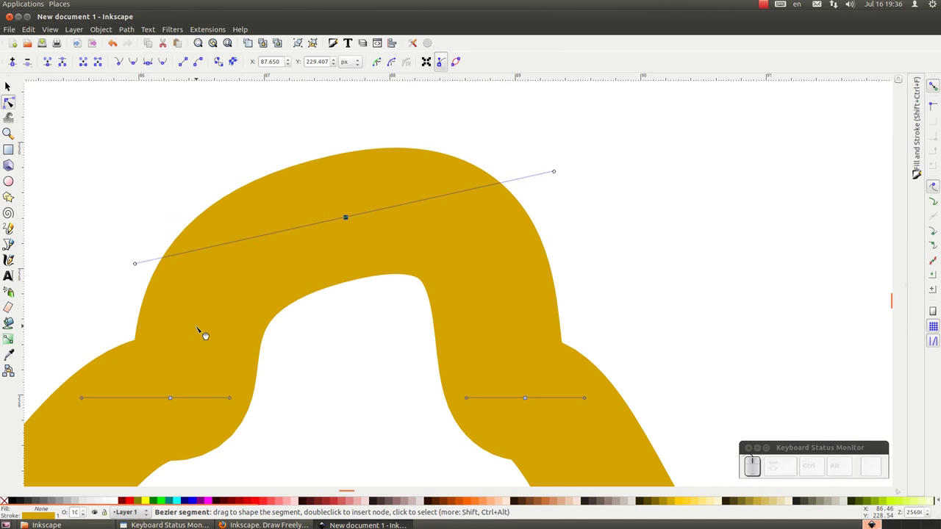
scroll(down, 3)
scroll(down, 3)
scroll(down, 3)
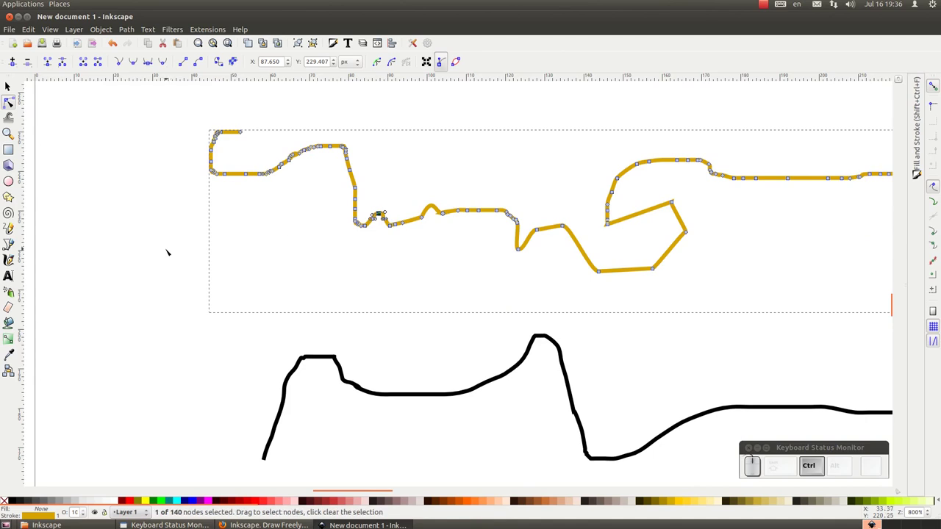
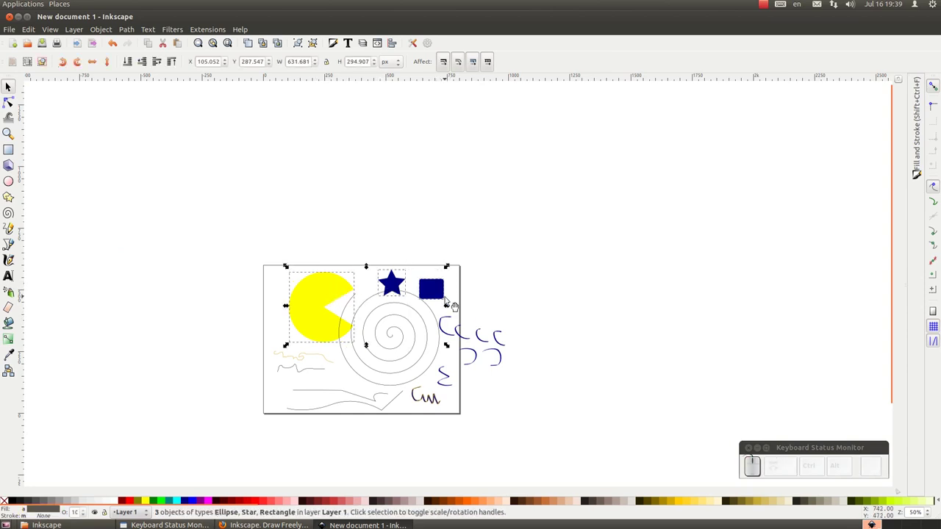
Step: Delete the selected pac-man, star and square
key(Delete)
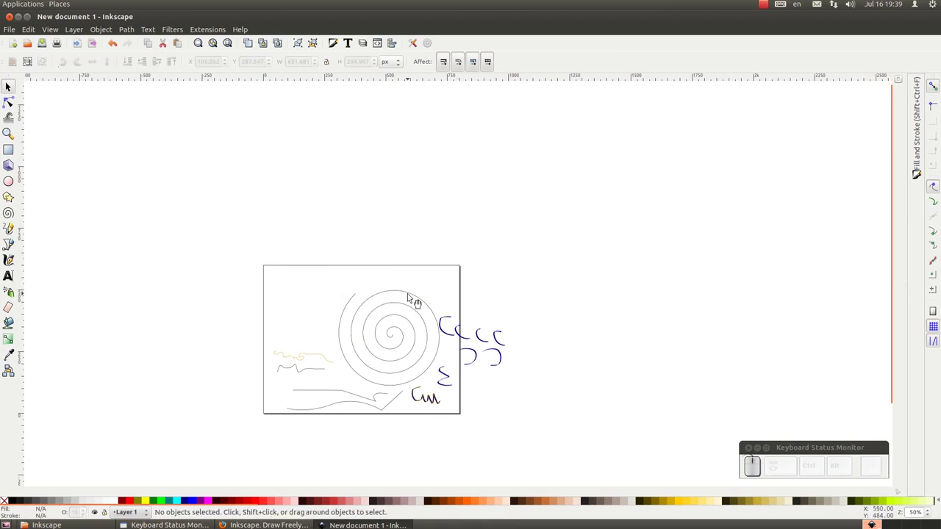
scroll(down, 3)
scroll(down, 3)
Step: Rubber-band select the remaining spiral and curves and delete them, leaving the page blank
drag(236, 183, 534, 399)
key(Delete)
key(Page_Up)
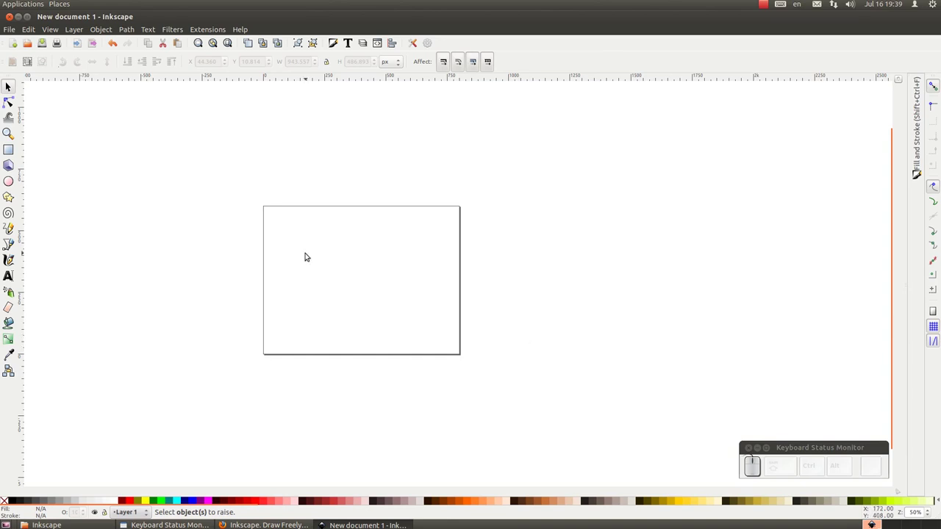
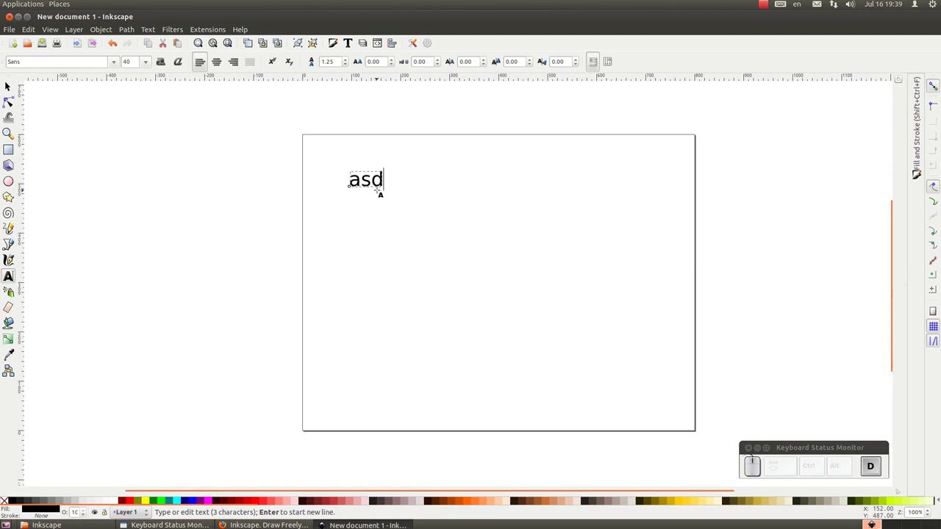
Step: Type and erase some test letters, then begin typing Inkscape with a capital S keystroke
key(e)
key(u)
key(space)
key(g)
key(s)
key(Return)
key(f)
key(r)
key(g)
key(BackSpace)
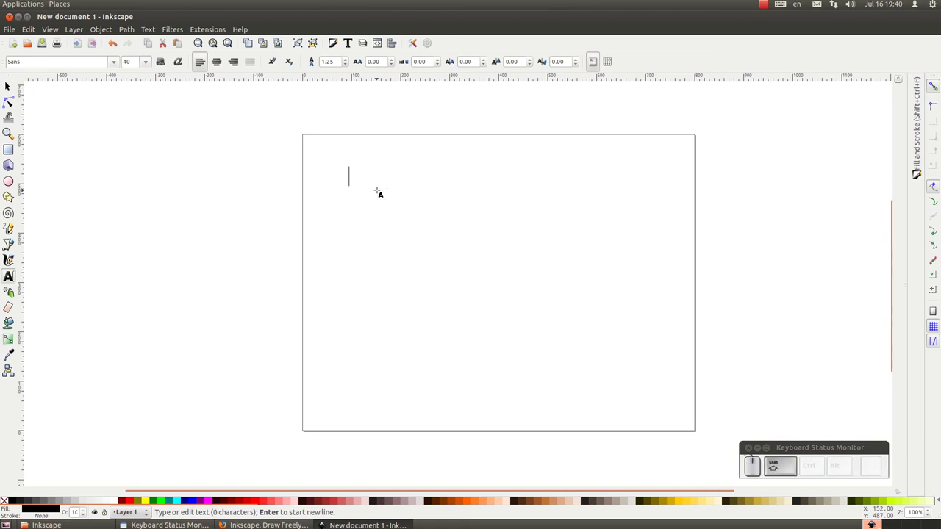
key(shift+s)
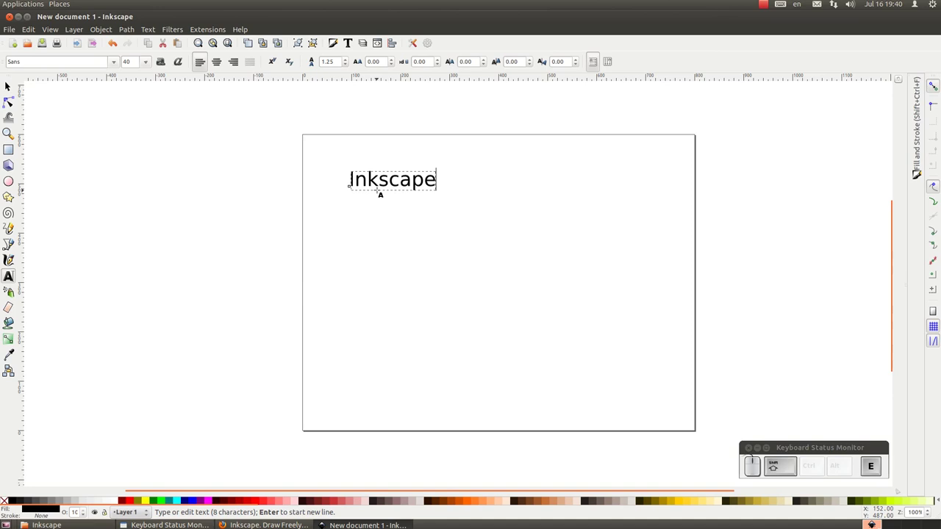
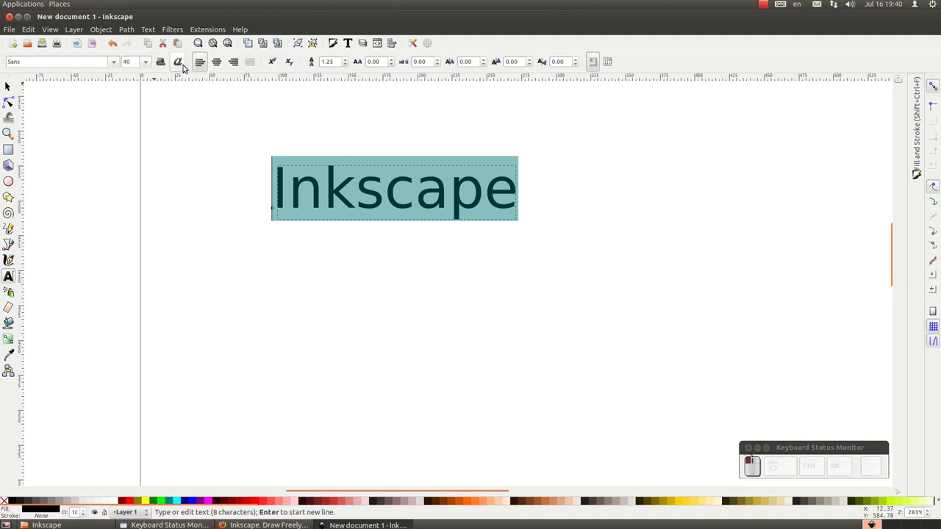
Step: Highlight the whole word Inkscape for formatting
drag(187, 62, 248, 67)
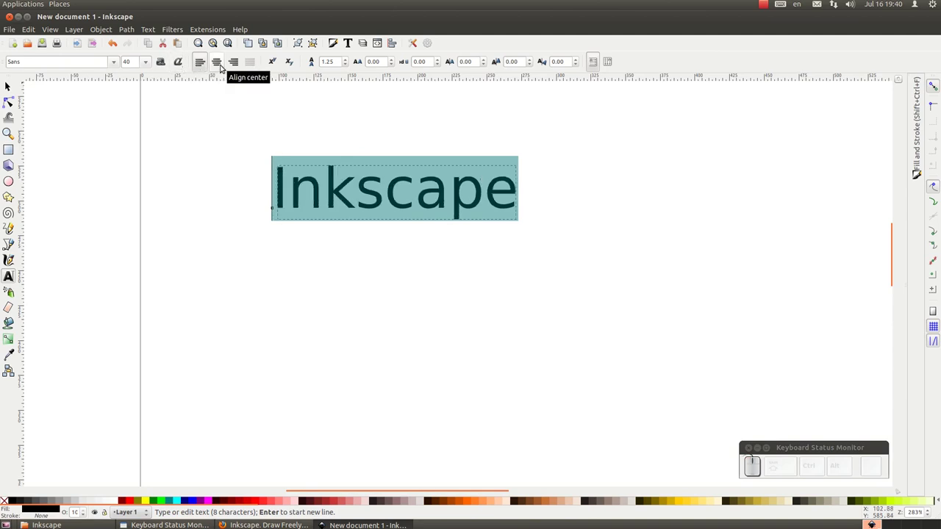
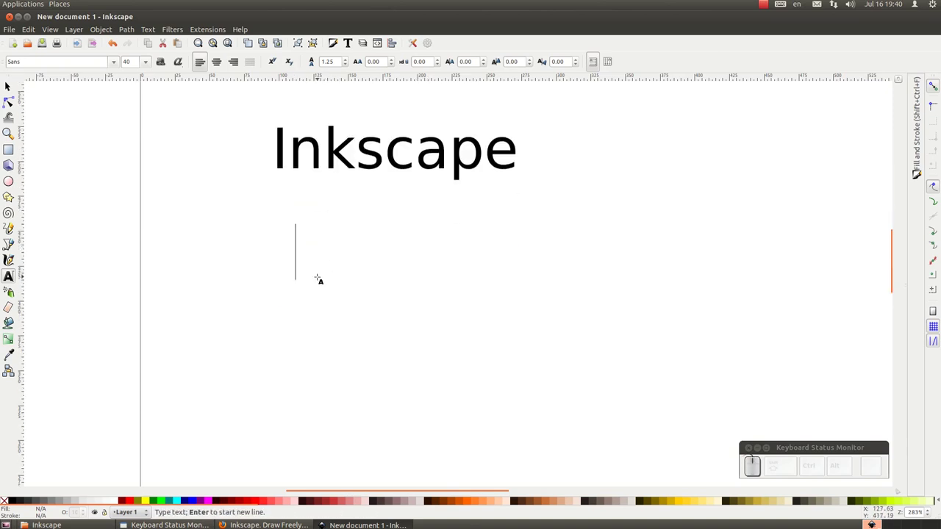
key(m)
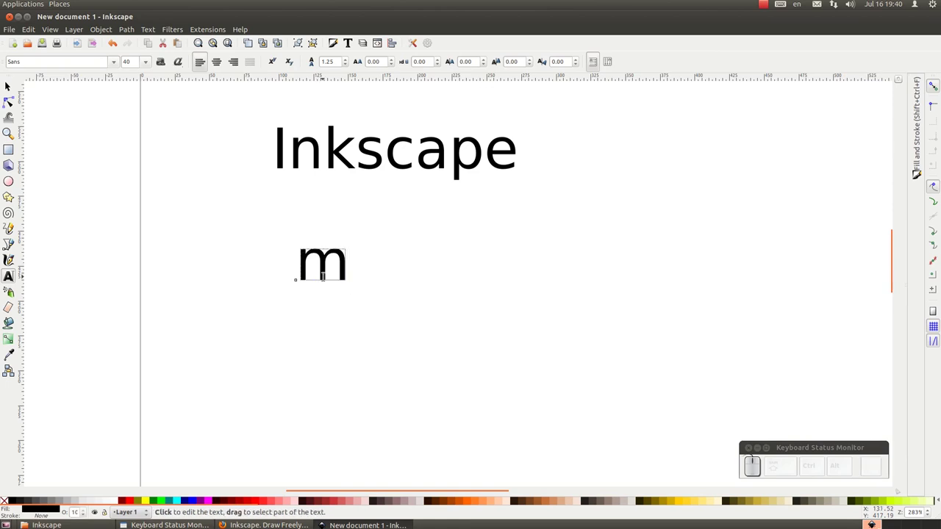
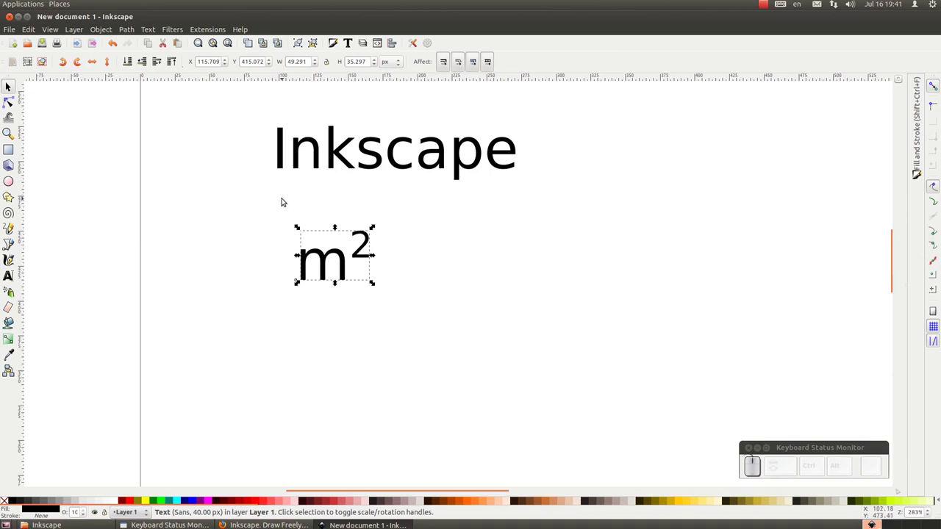
key(Delete)
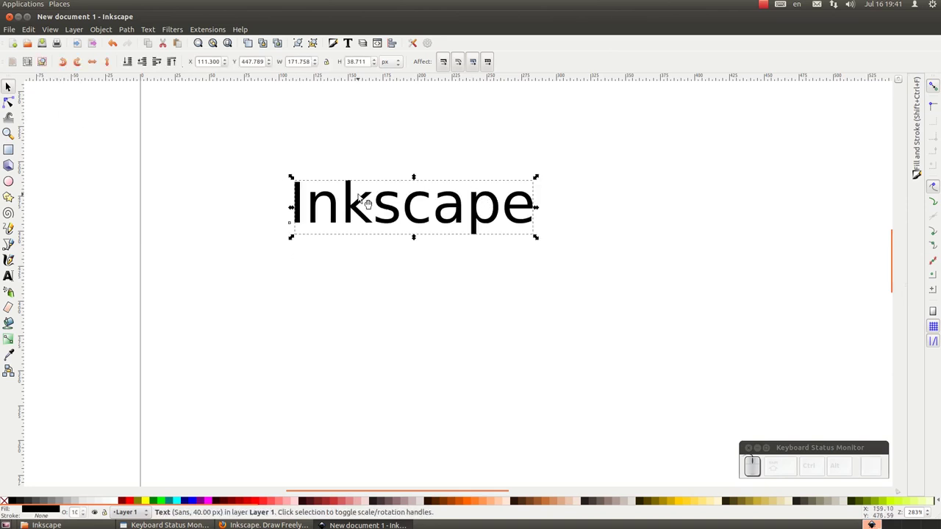
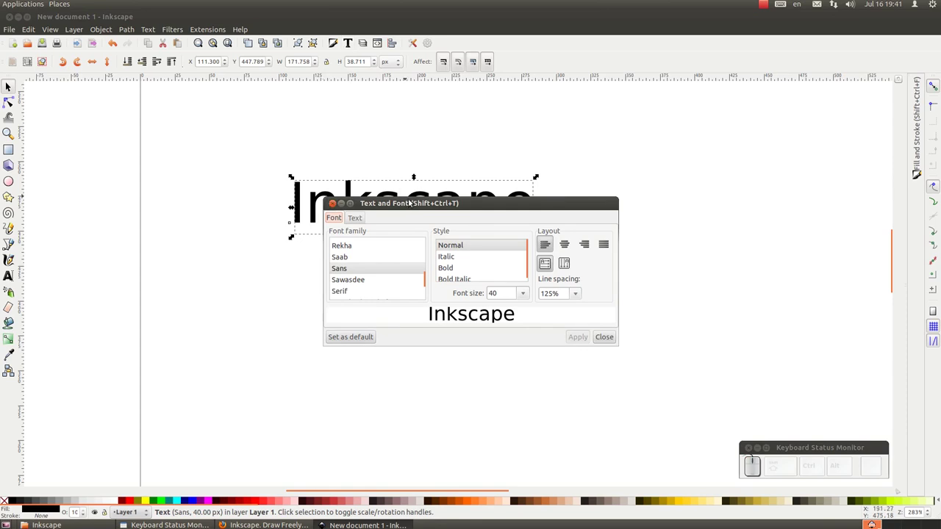
click(615, 340)
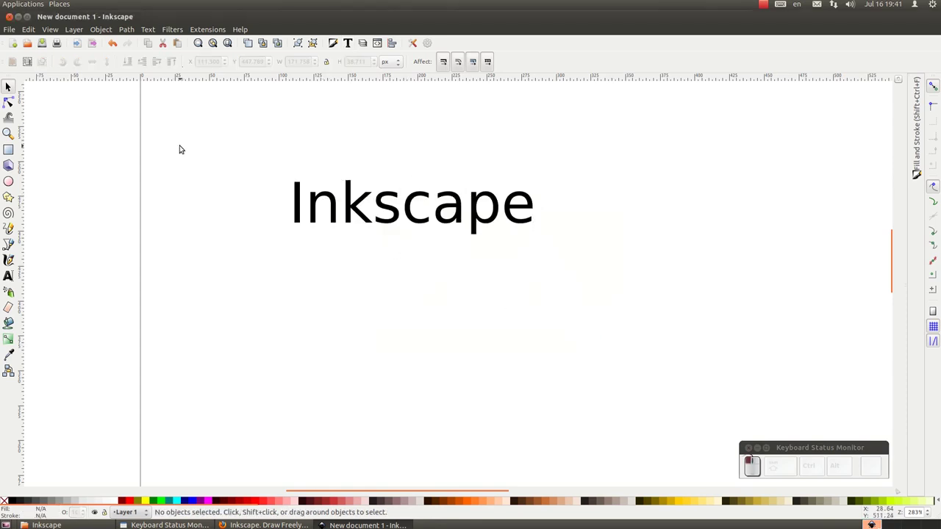
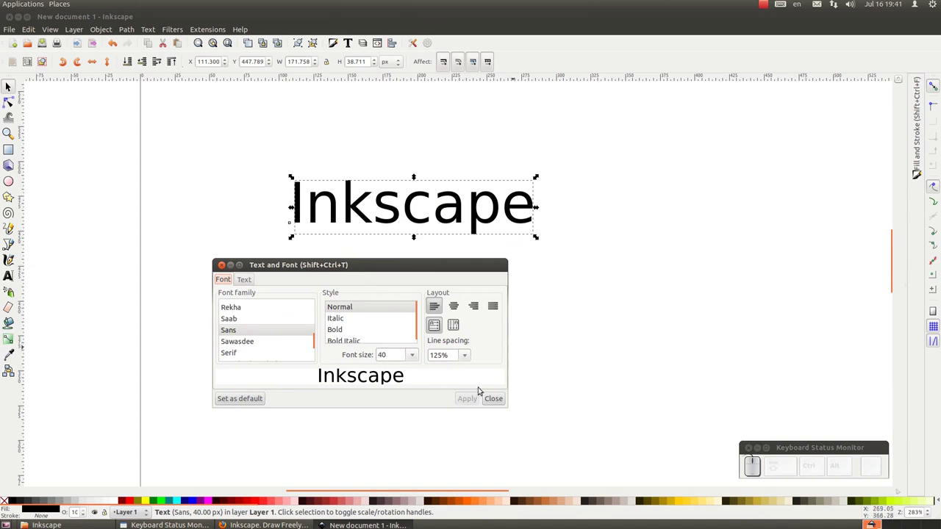
drag(495, 397, 34, 151)
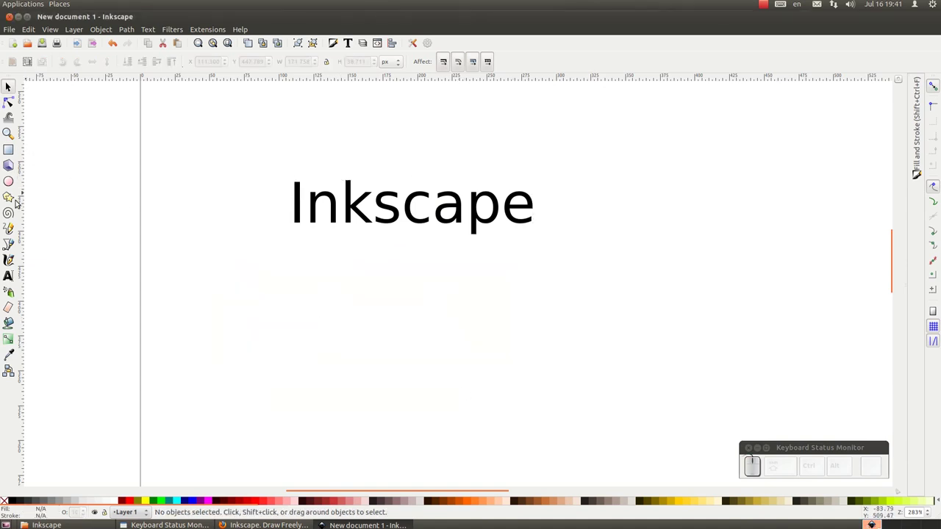
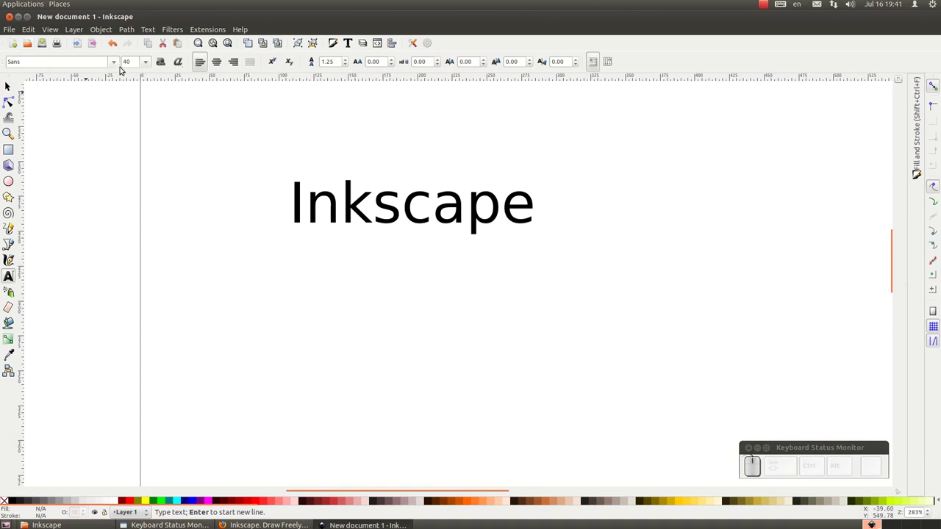
Step: Choose Verdana from the font family dropdown for the new text
click(118, 63)
click(119, 64)
click(118, 63)
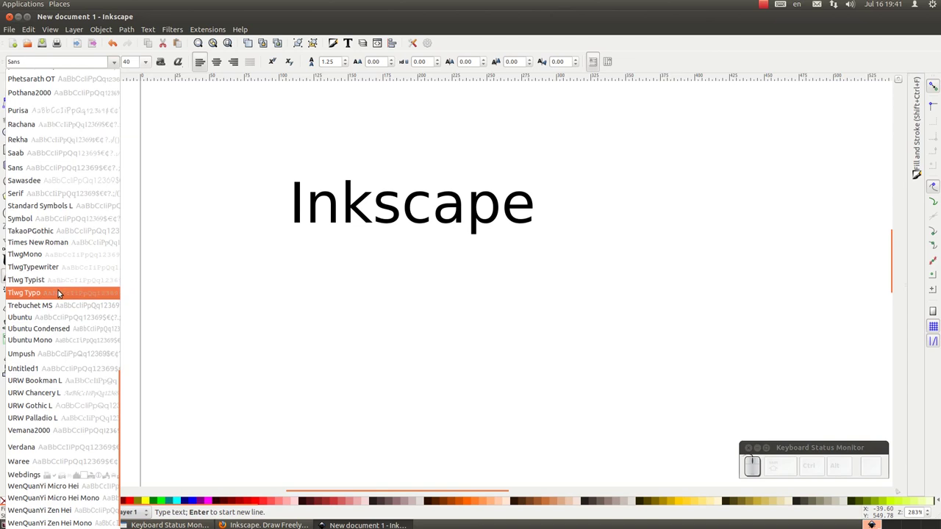
click(59, 444)
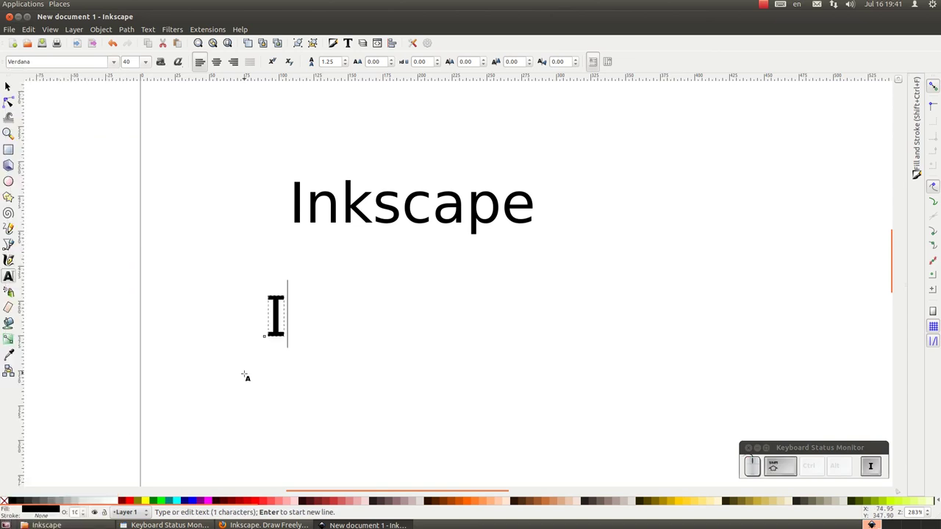
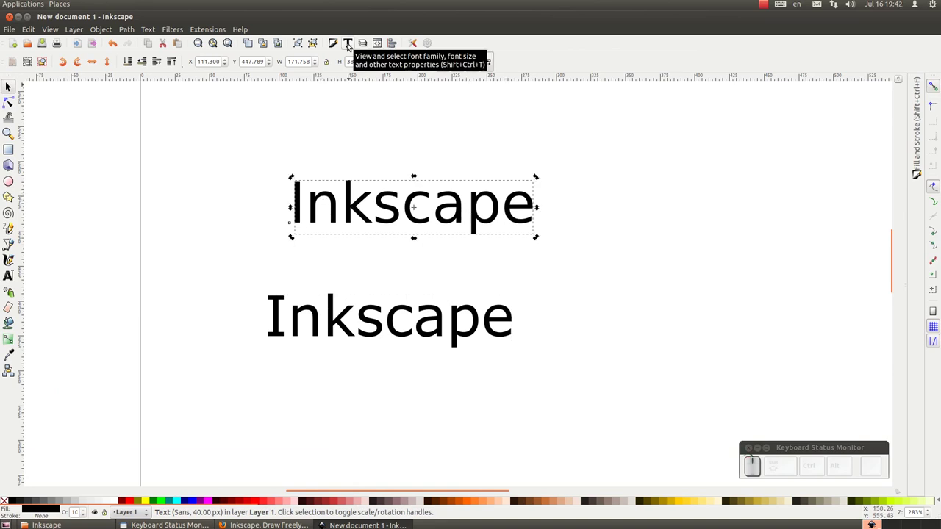
click(352, 41)
click(359, 257)
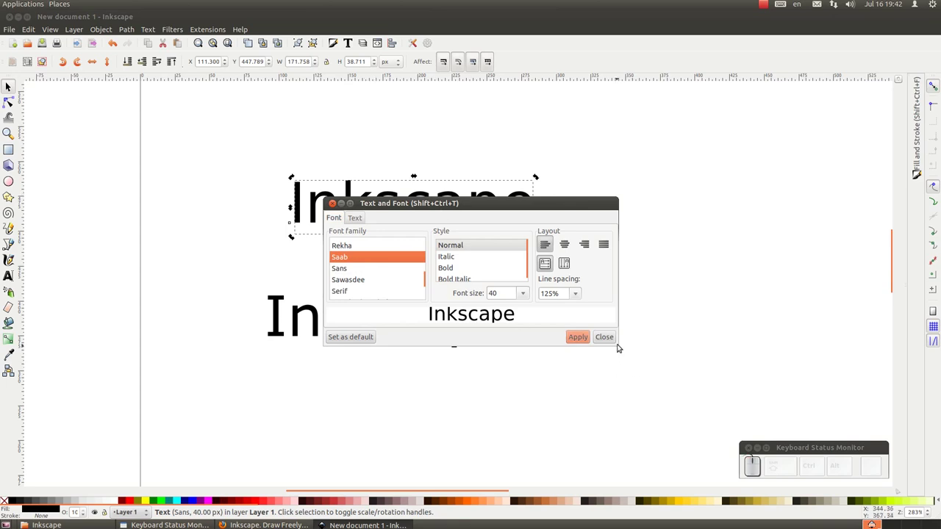
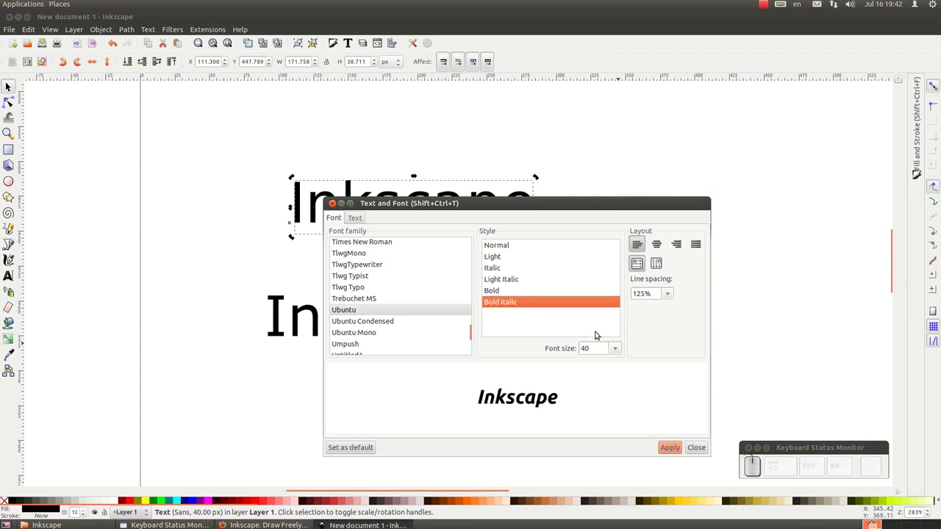
click(616, 342)
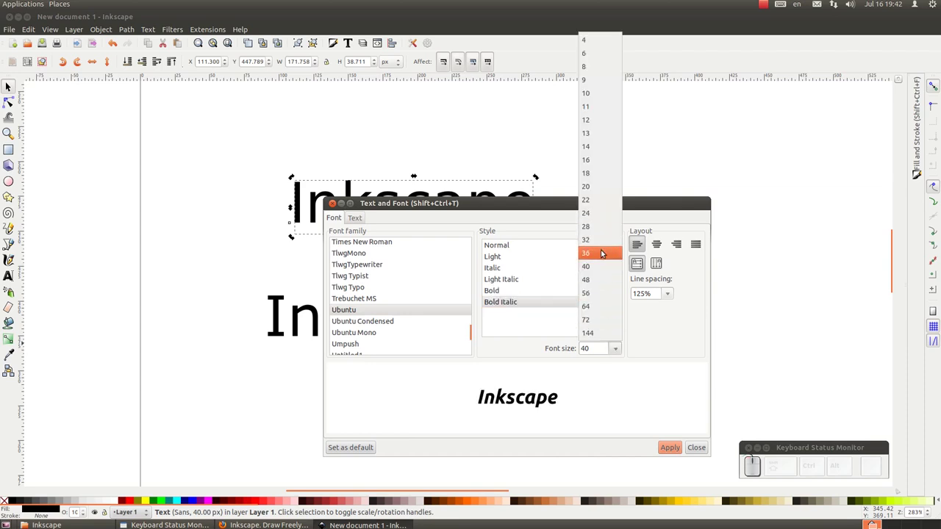
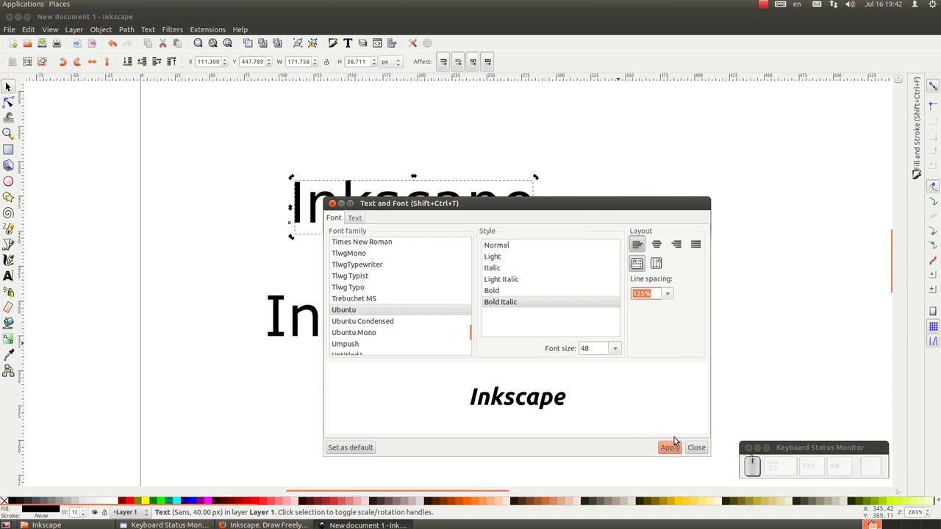
click(697, 447)
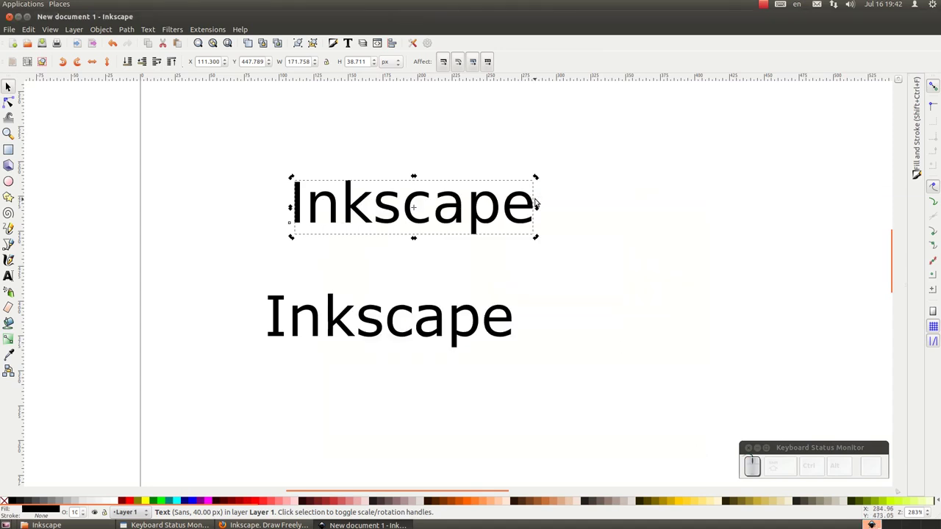
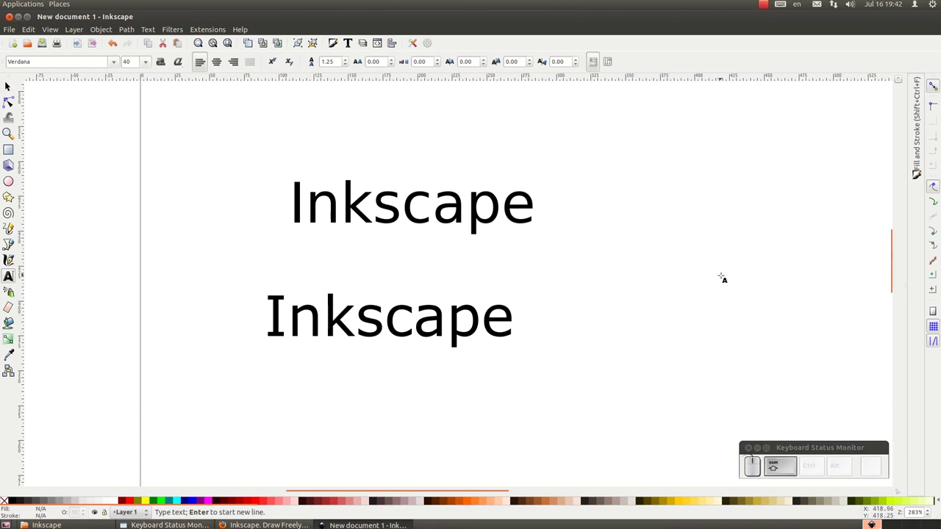
Step: Write 'Inkscape' then 'Tutorijal' on a second line as a new text object
key(Return)
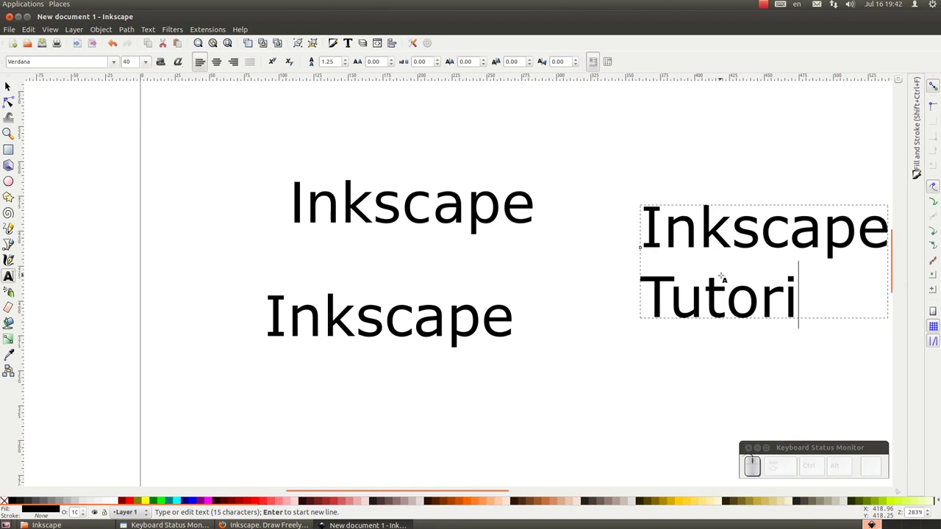
key(j)
key(l)
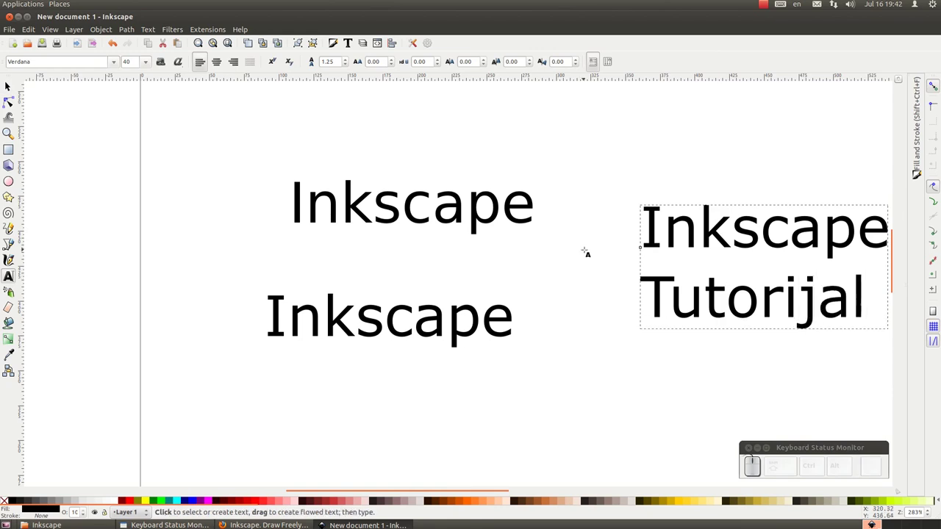
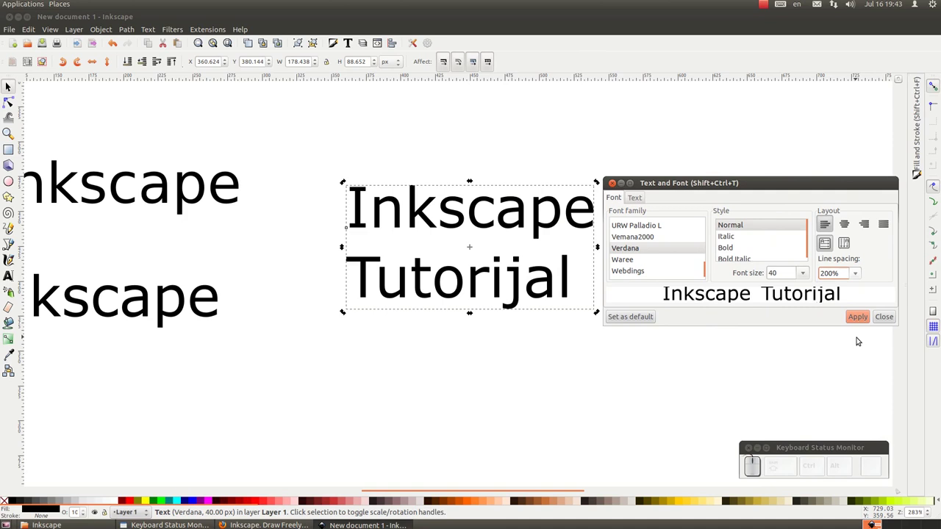
Step: Apply 200% line spacing to the two-line text and close Text and Font
click(866, 314)
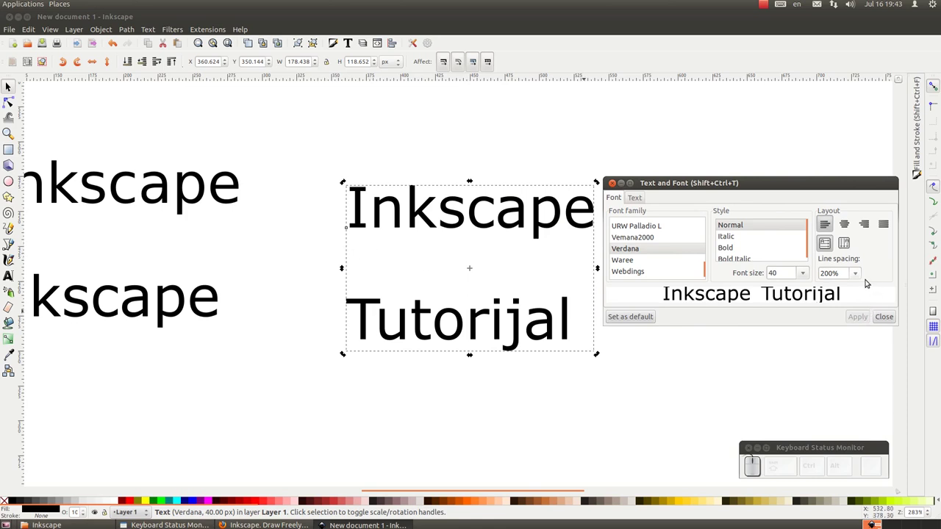
drag(887, 317, 680, 285)
click(701, 264)
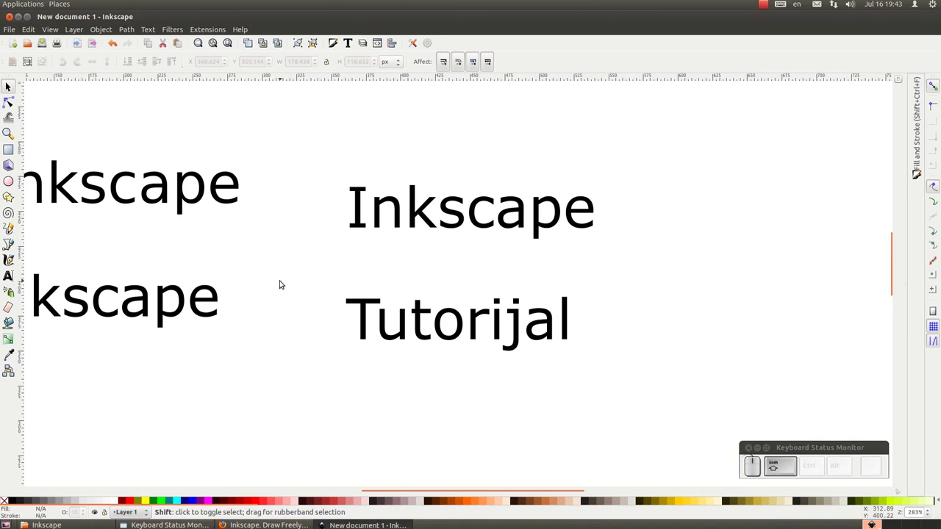
Step: Resize the upper-left Inkscape word wider with its handles and colour it teal
scroll(up, 3)
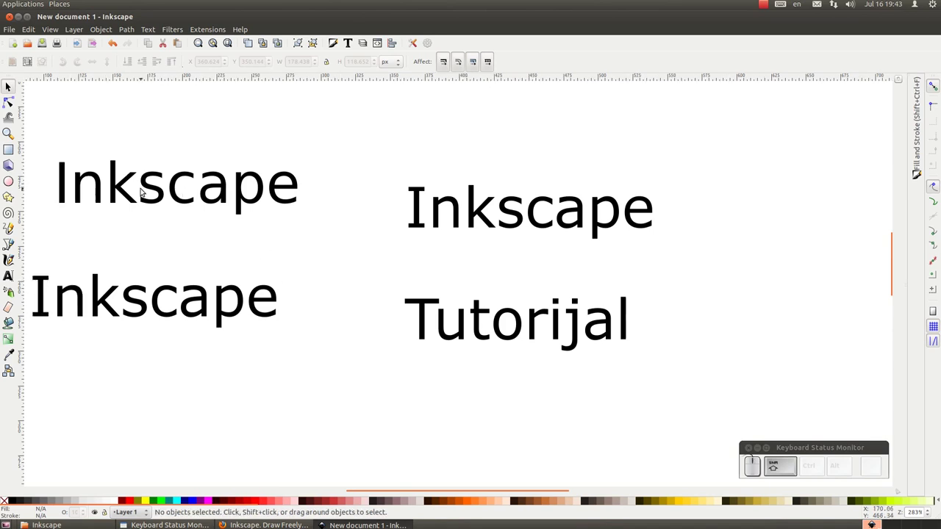
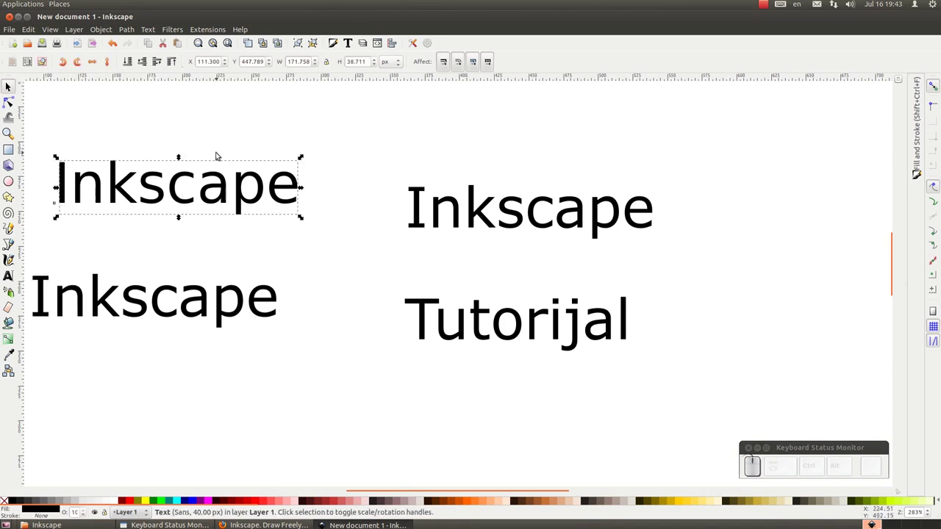
drag(305, 154, 353, 135)
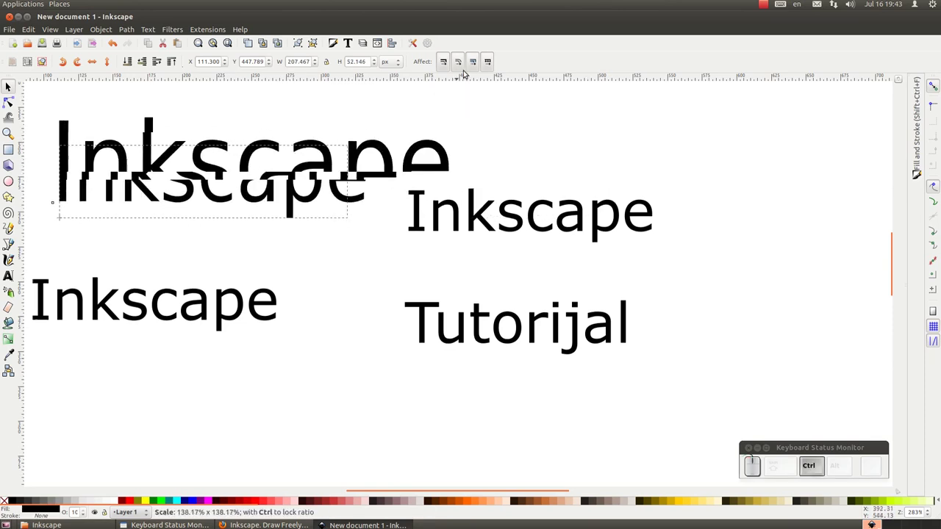
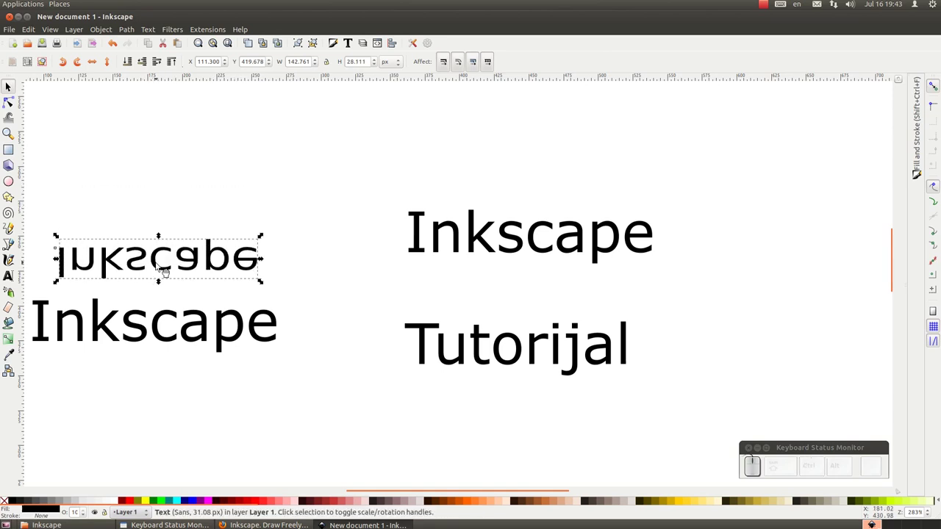
drag(161, 280, 160, 225)
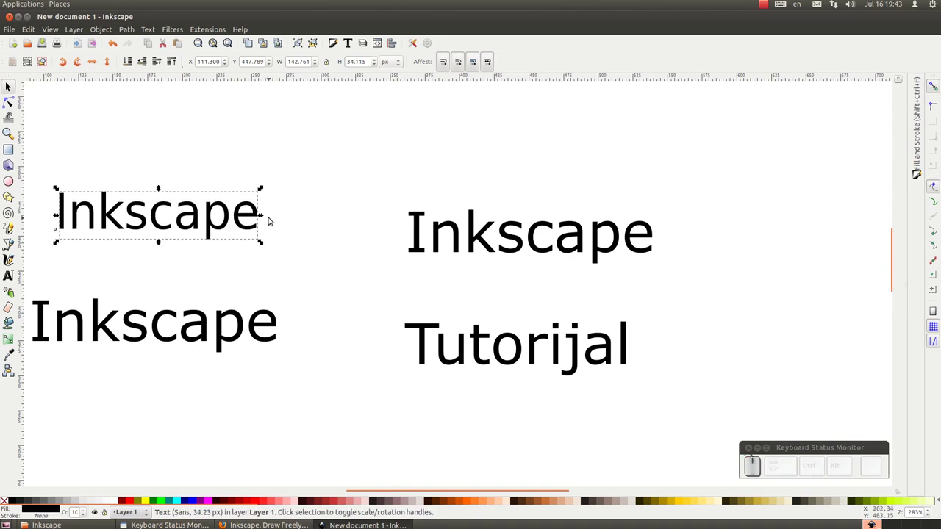
drag(266, 213, 174, 380)
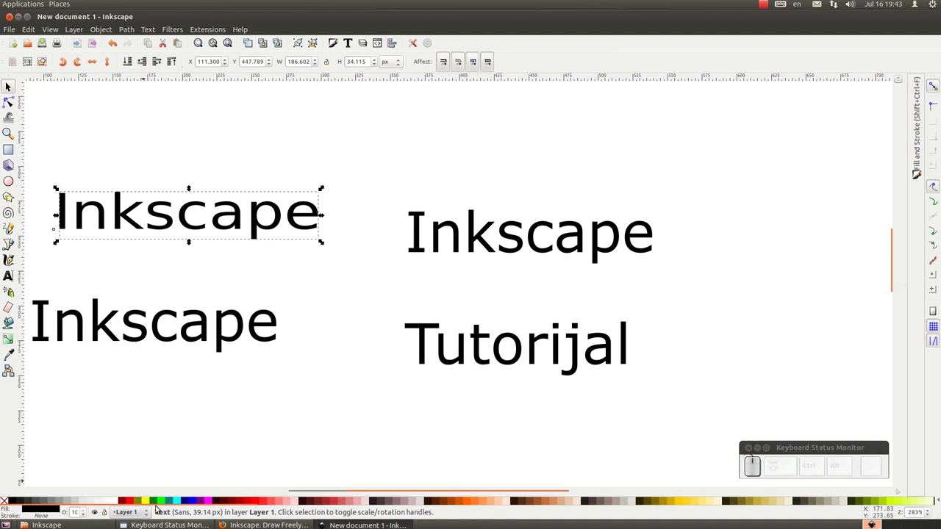
drag(164, 501, 175, 501)
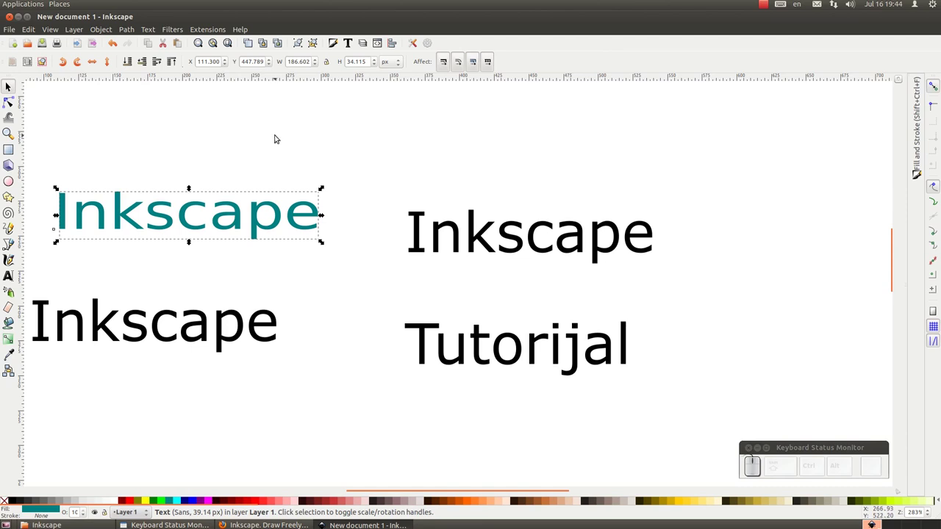
Step: Draw sharp-cornered rectangles coloured navy, yellow and red, then return to selecting
click(13, 154)
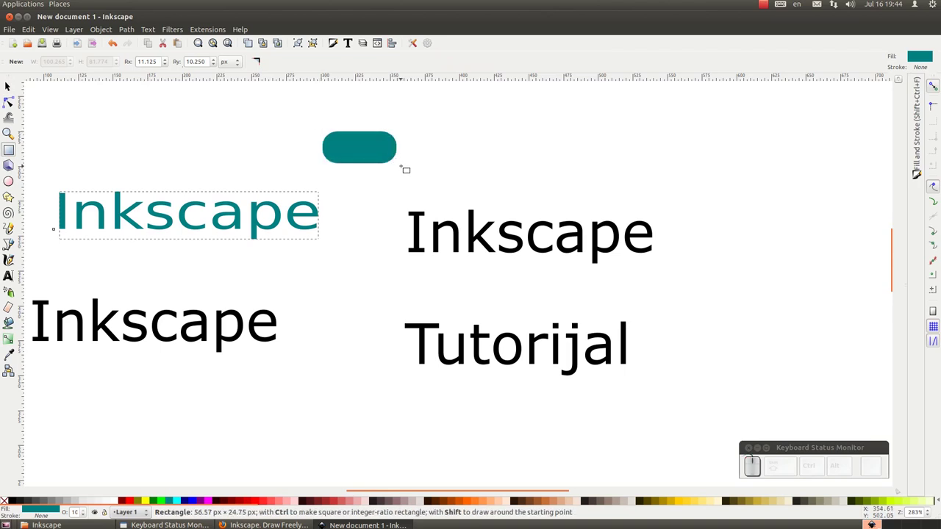
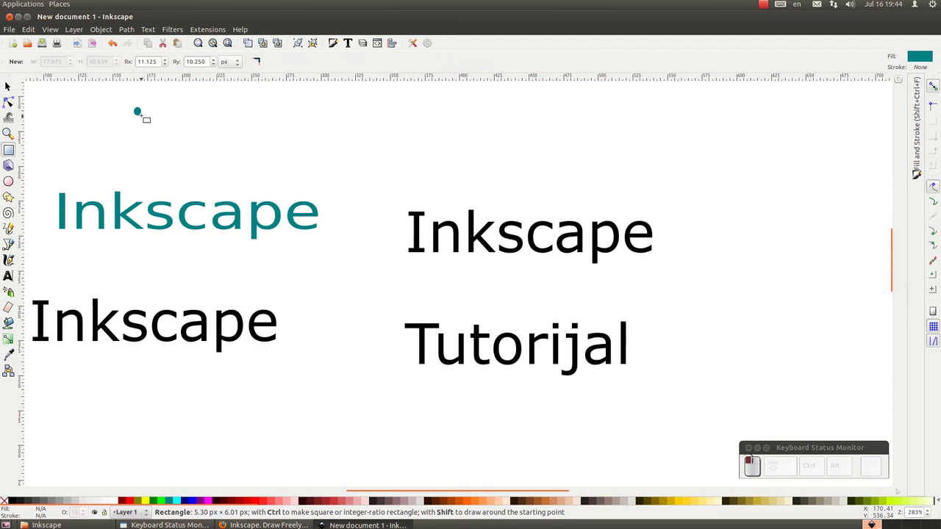
click(274, 64)
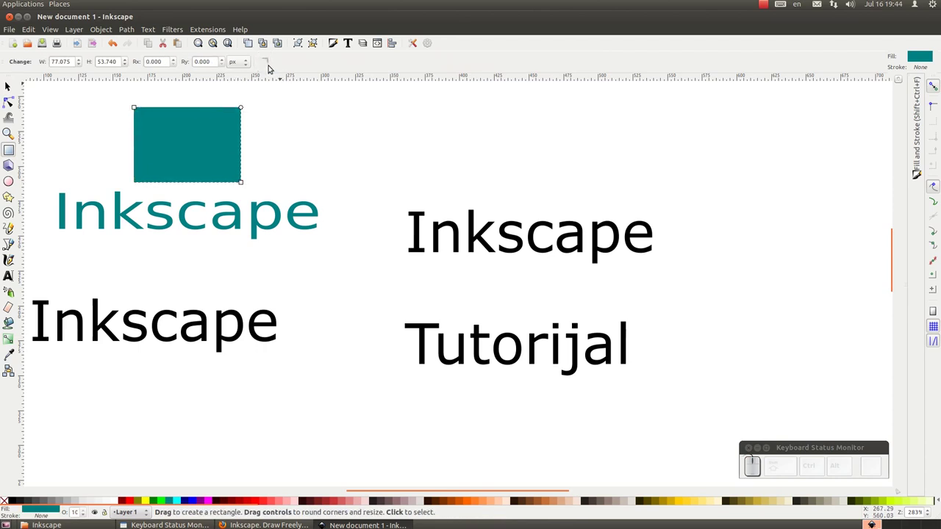
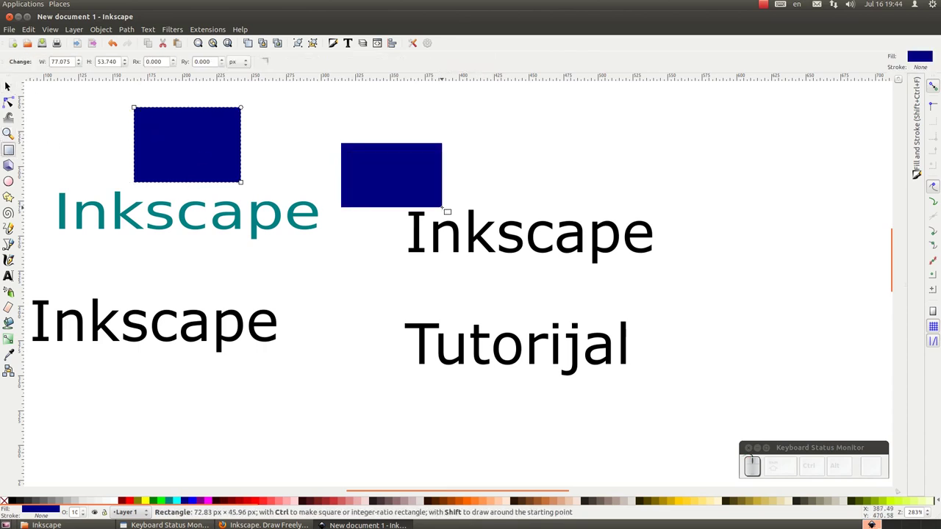
click(152, 500)
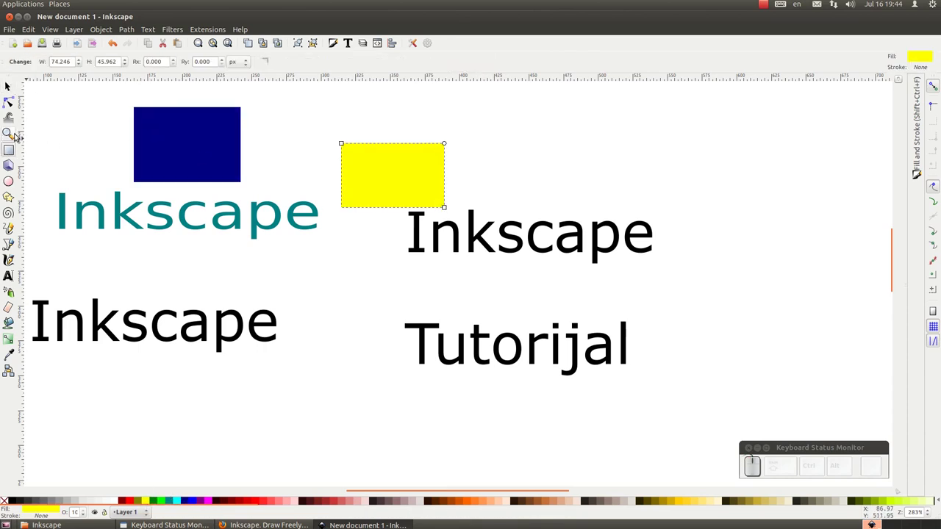
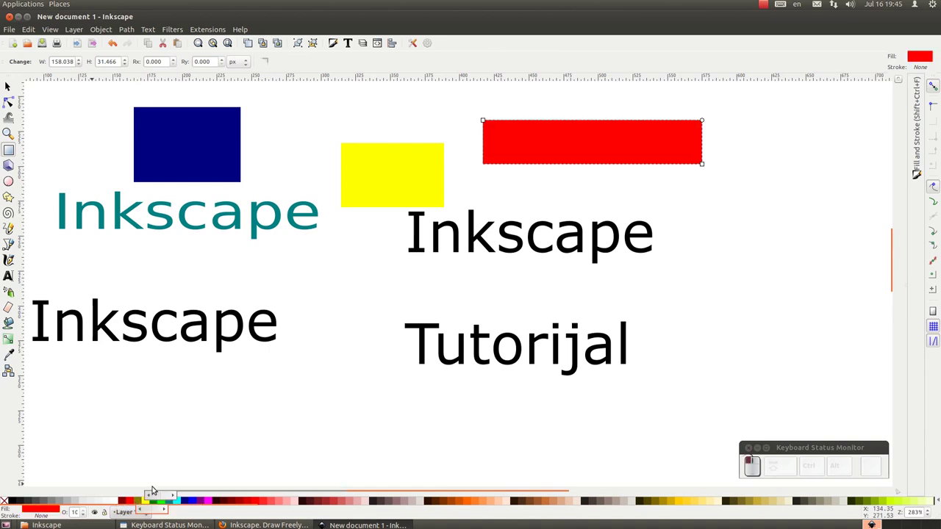
click(10, 82)
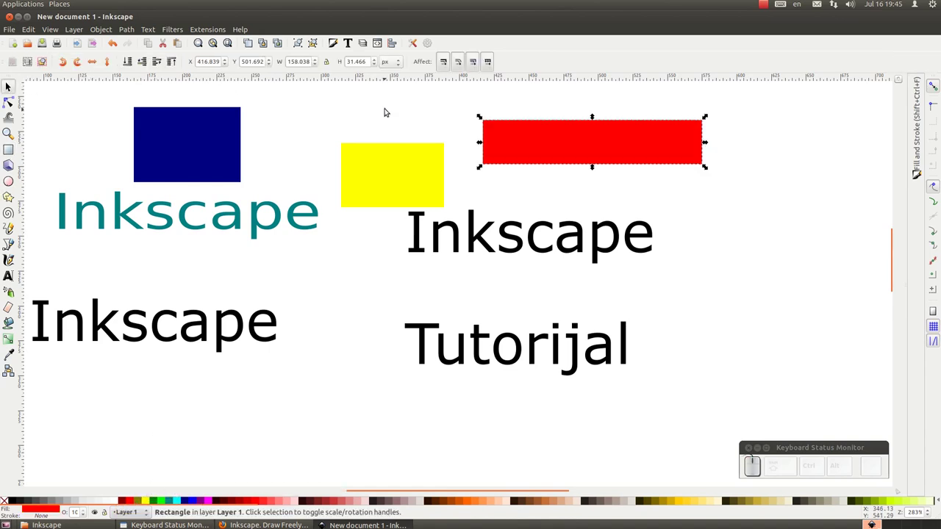
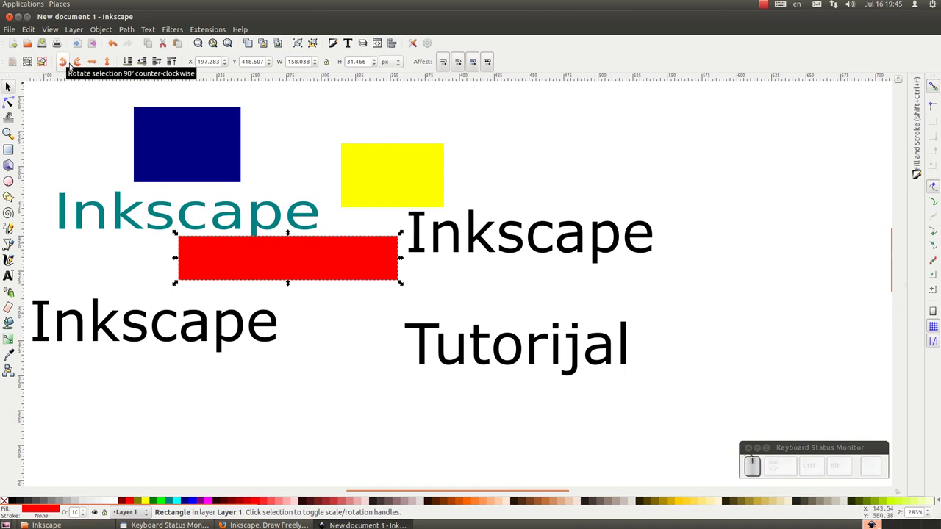
Step: Select the red rectangle and move it down below the black text
click(242, 251)
scroll(down, 3)
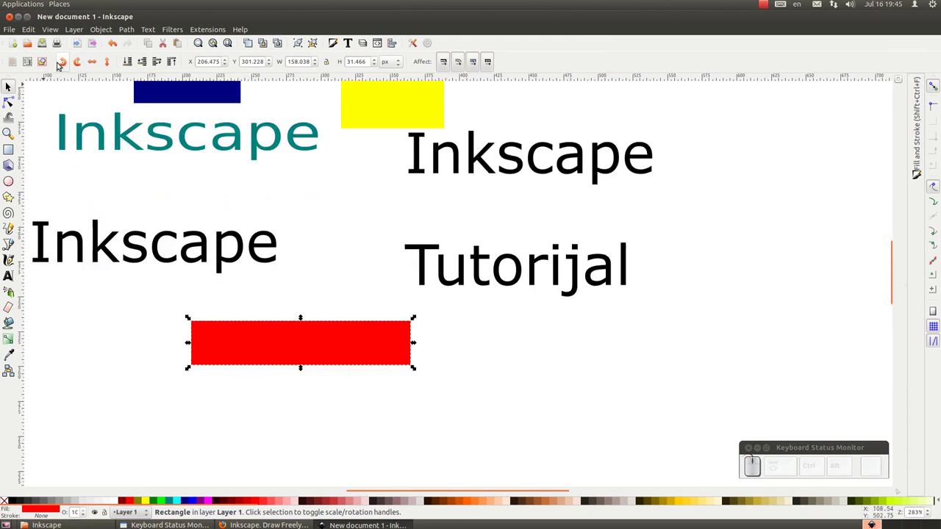
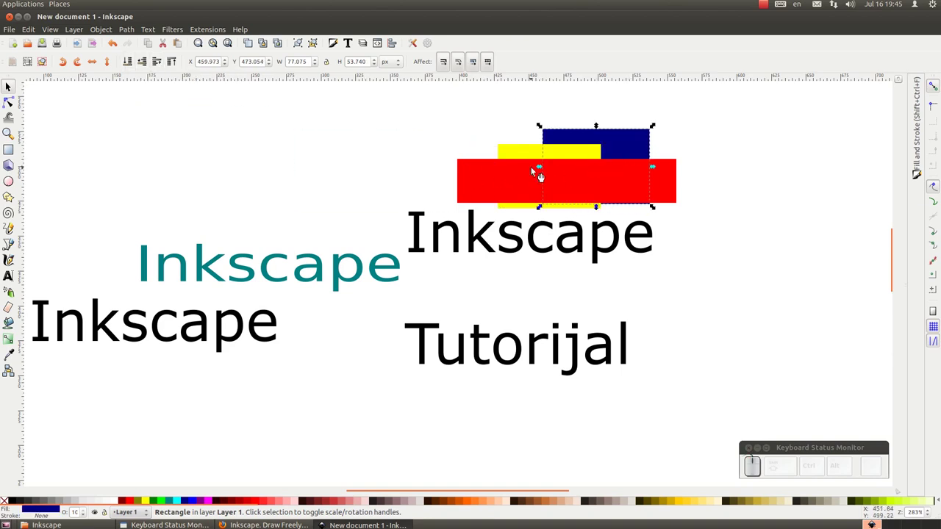
Step: Drag the red rectangle onto the stack and lower it beneath the yellow one
drag(724, 119, 552, 171)
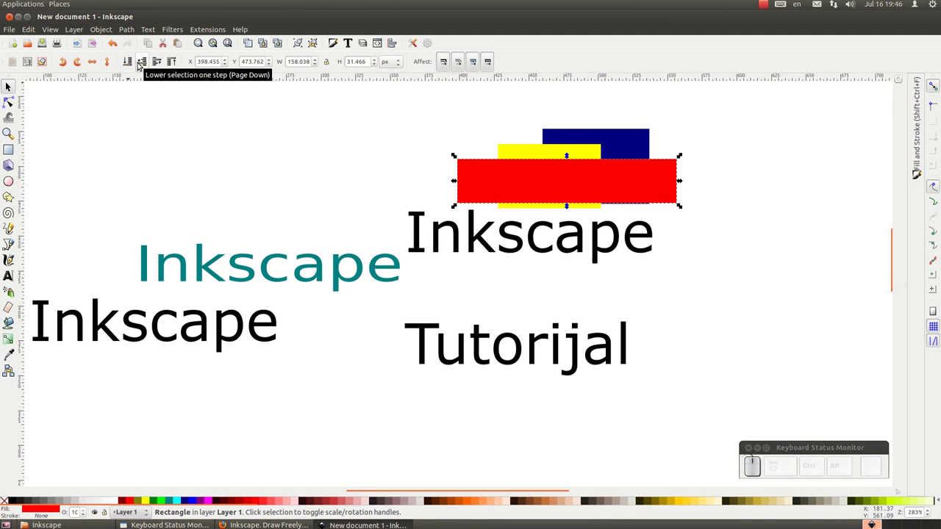
click(140, 63)
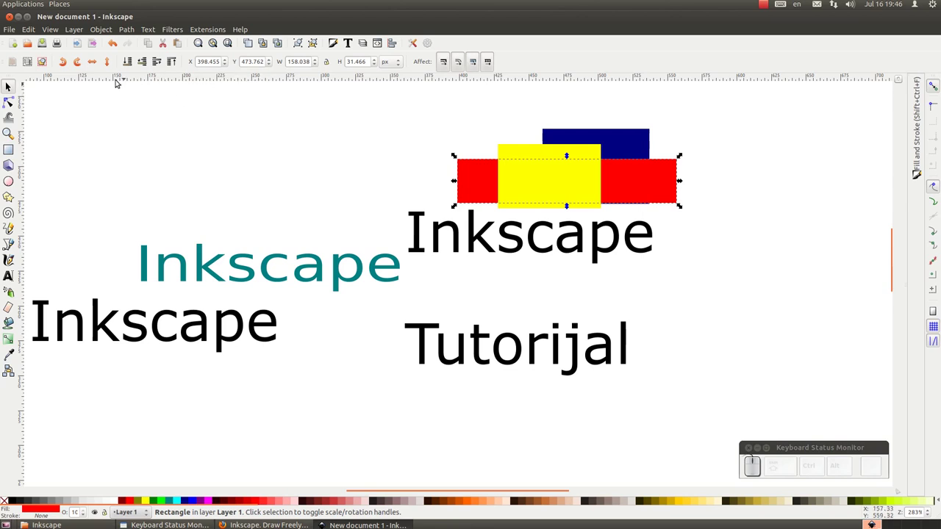
click(157, 65)
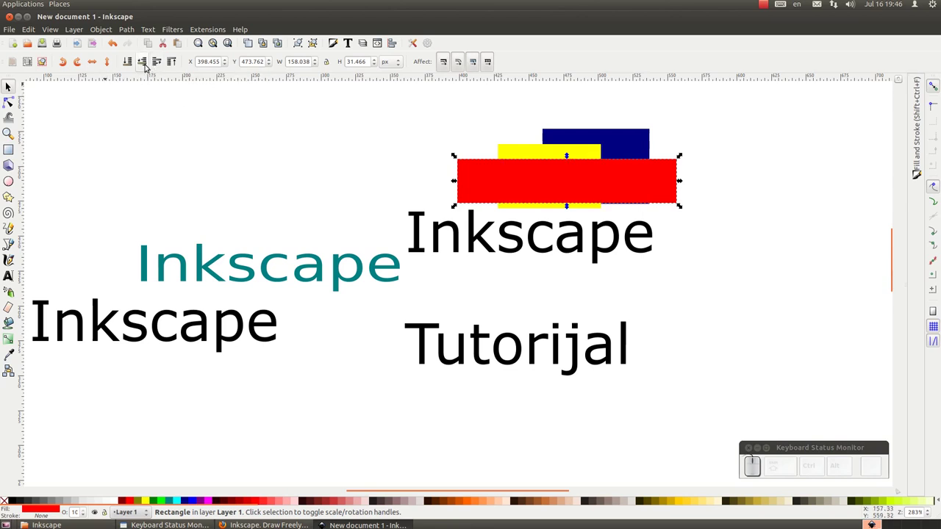
click(147, 67)
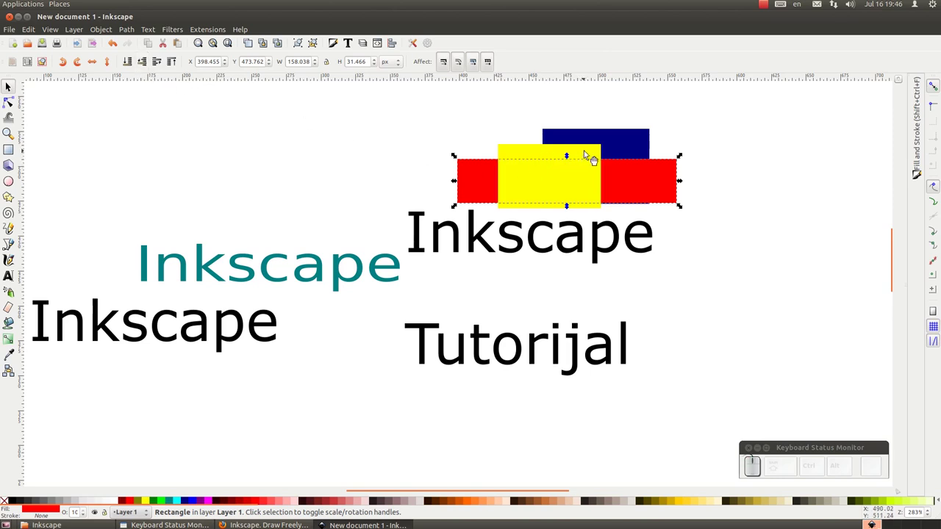
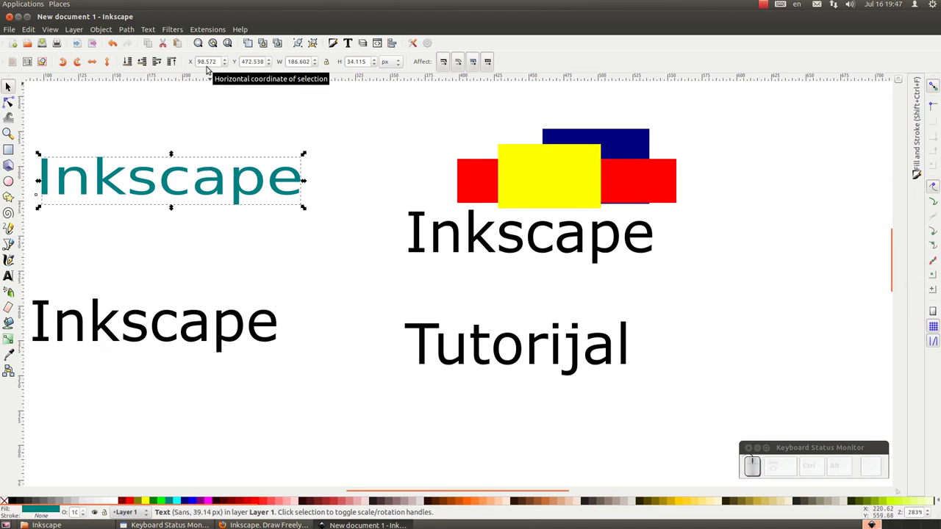
Step: Position the teal Inkscape word at exactly X 100, Y 450 px
drag(230, 57, 230, 57)
drag(230, 60, 230, 65)
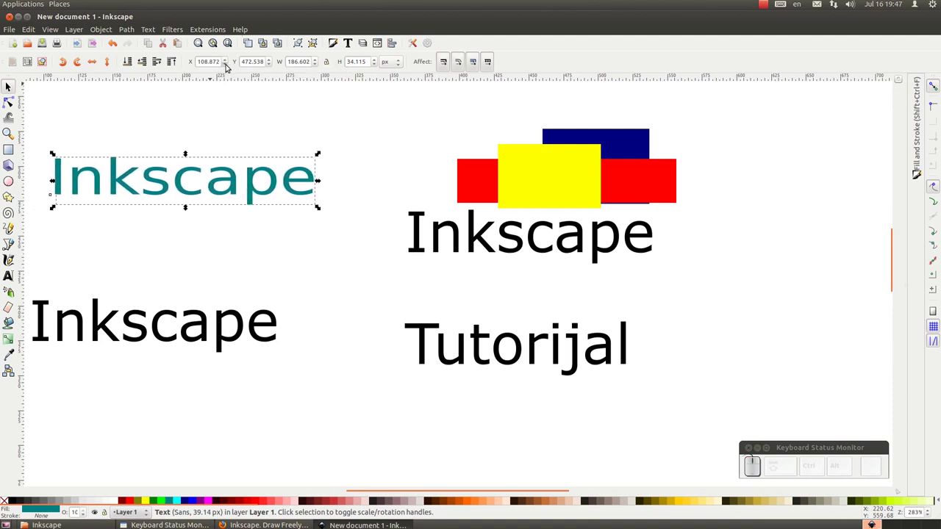
click(230, 57)
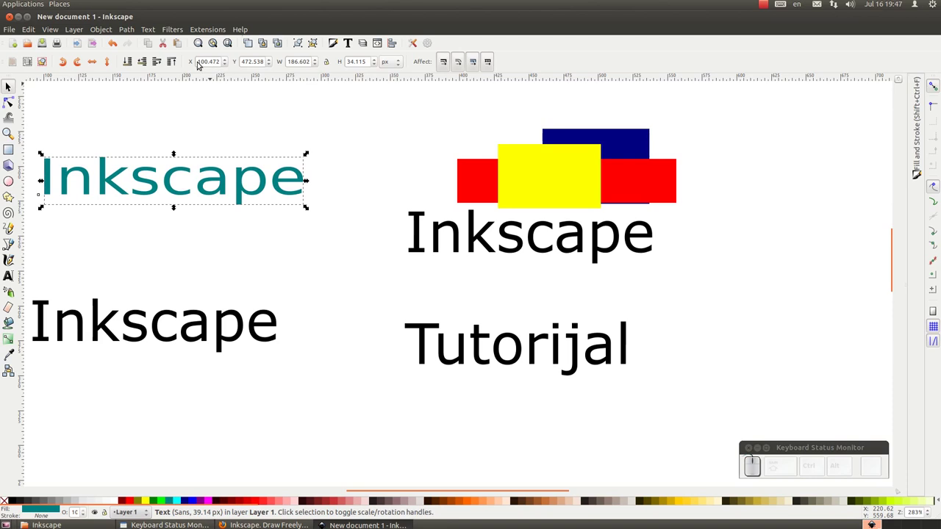
click(201, 59)
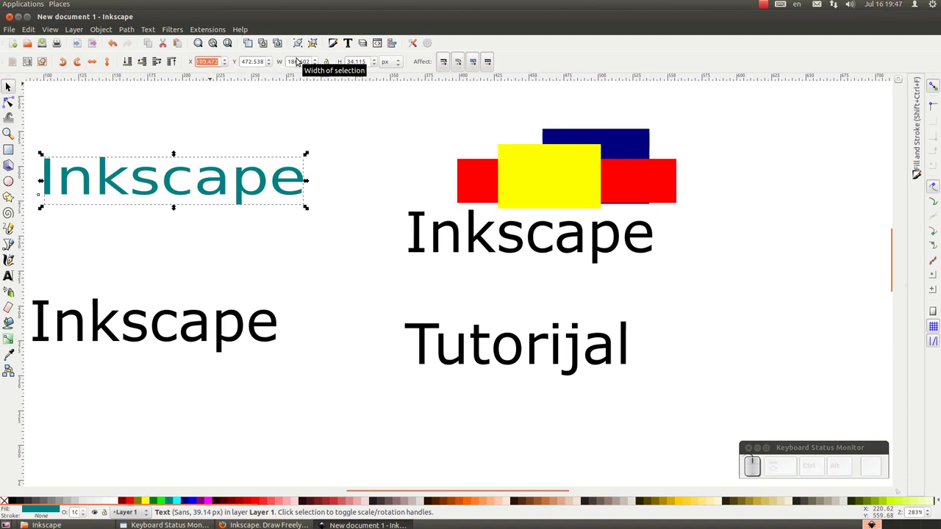
key(KP_1)
key(KP_Enter)
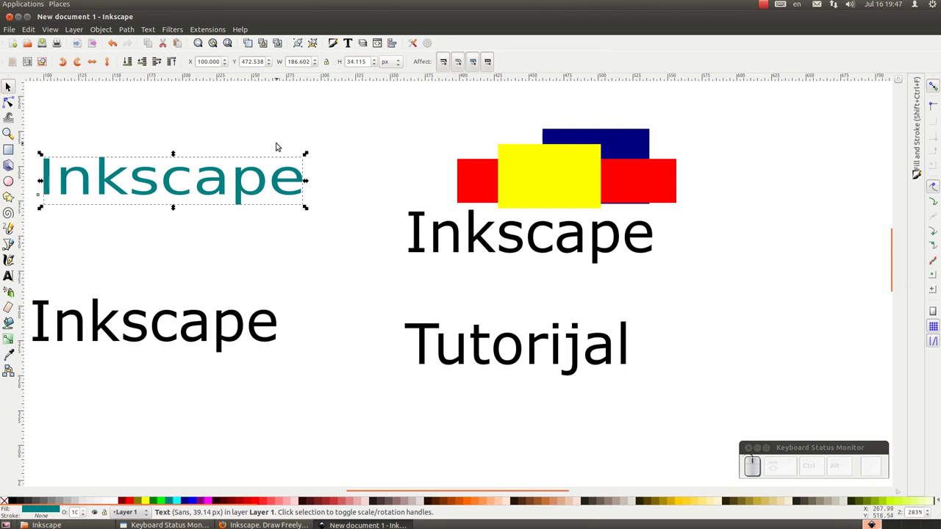
drag(244, 58, 271, 65)
key(KP_4)
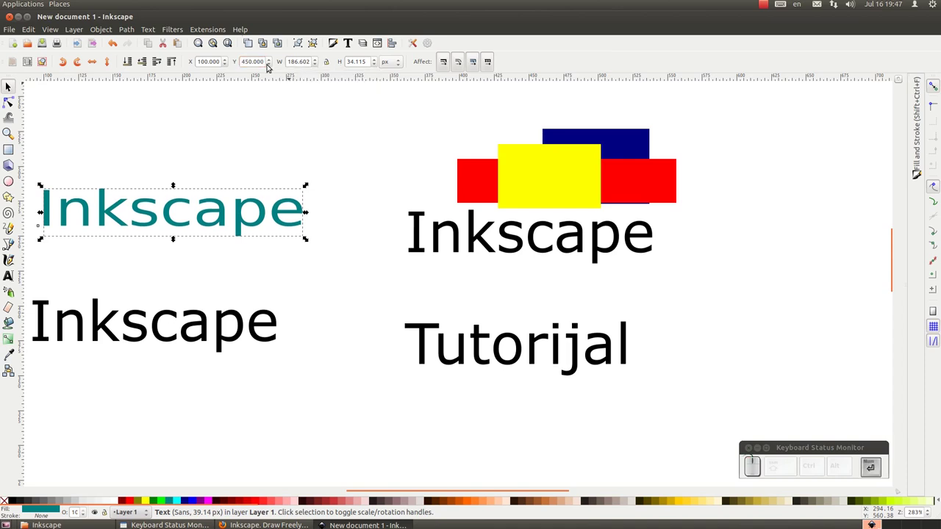
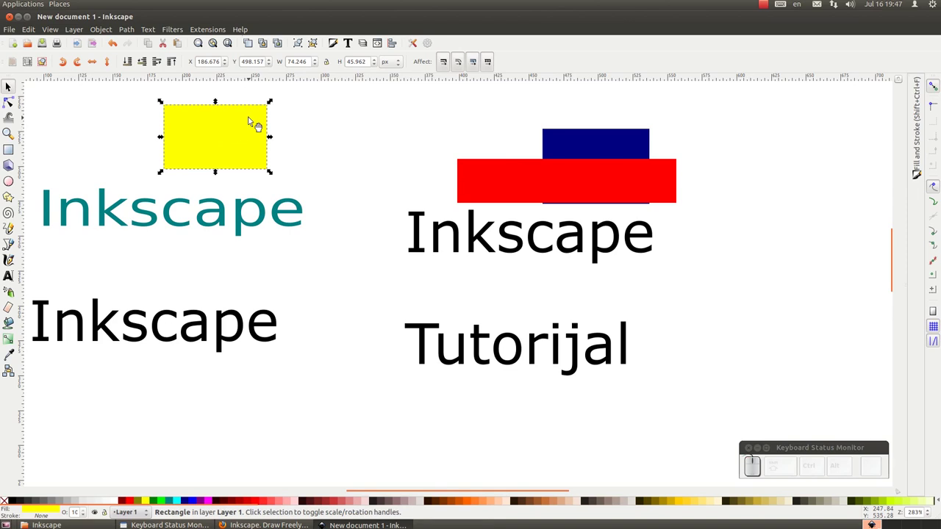
Step: Set the yellow rectangle's width and height to 100 each
click(313, 59)
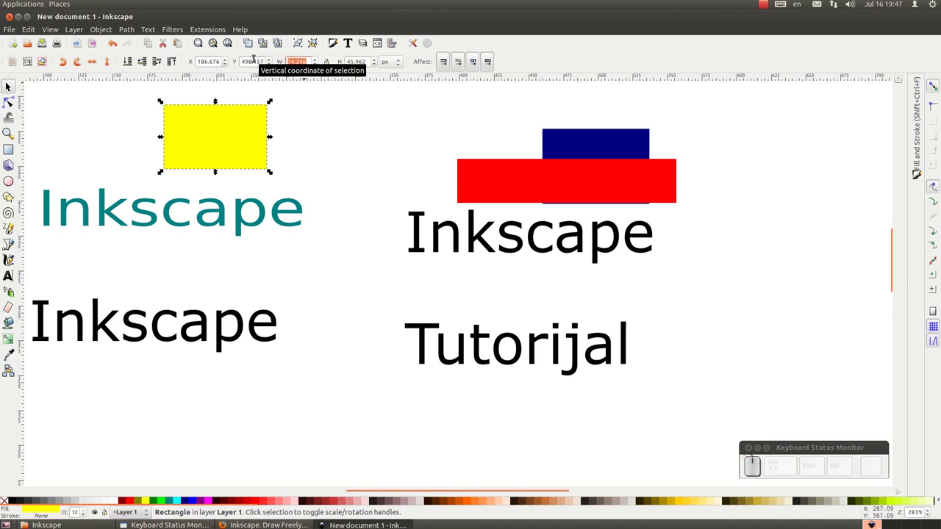
click(312, 55)
key(Delete)
key(KP_1)
key(KP_Enter)
click(372, 61)
key(KP_1)
key(KP_Enter)
Step: Reposition the square on the page and keep its size unit as px
scroll(up, 3)
drag(345, 170, 222, 179)
click(287, 187)
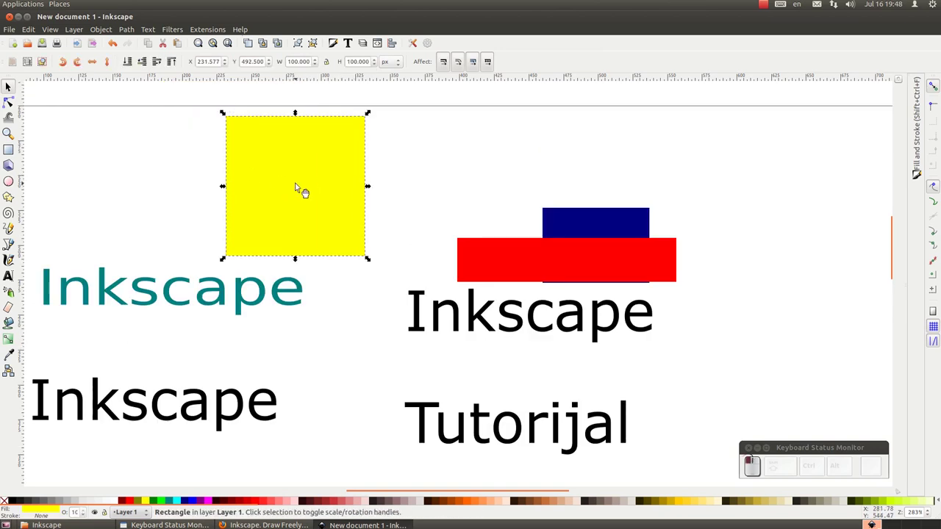
click(405, 60)
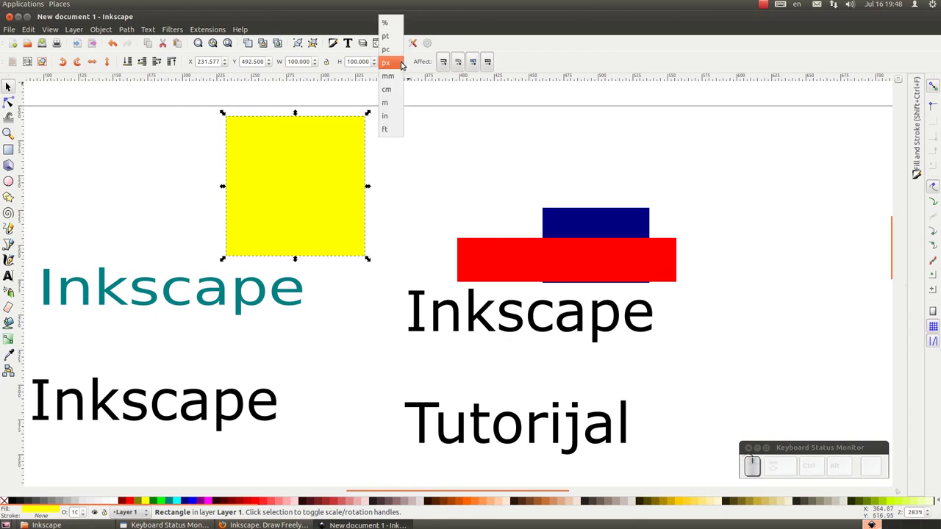
drag(643, 65, 349, 244)
Step: Scroll the canvas to view the now-empty page
scroll(down, 3)
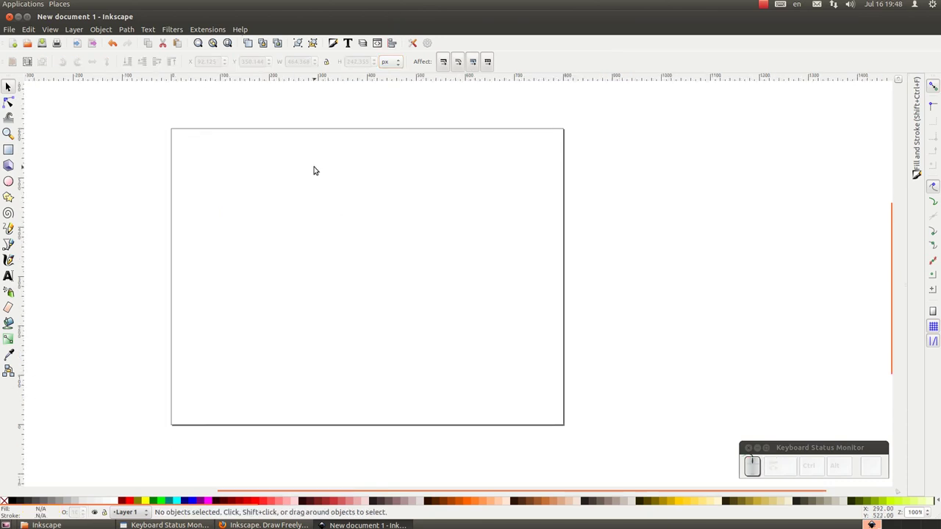
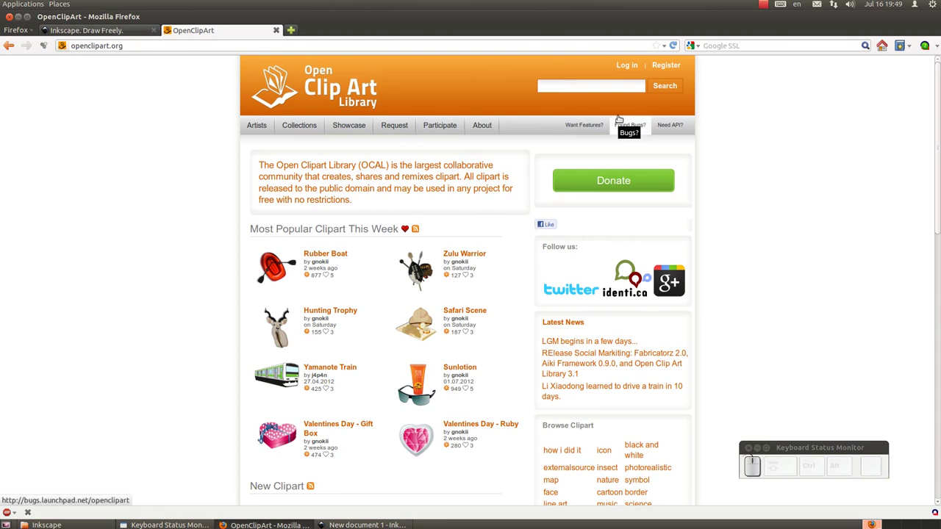
Step: Search openclipart.org for 'tux penguin', view Penguin Girl and cancel saving penguingirl.svg
key(t)
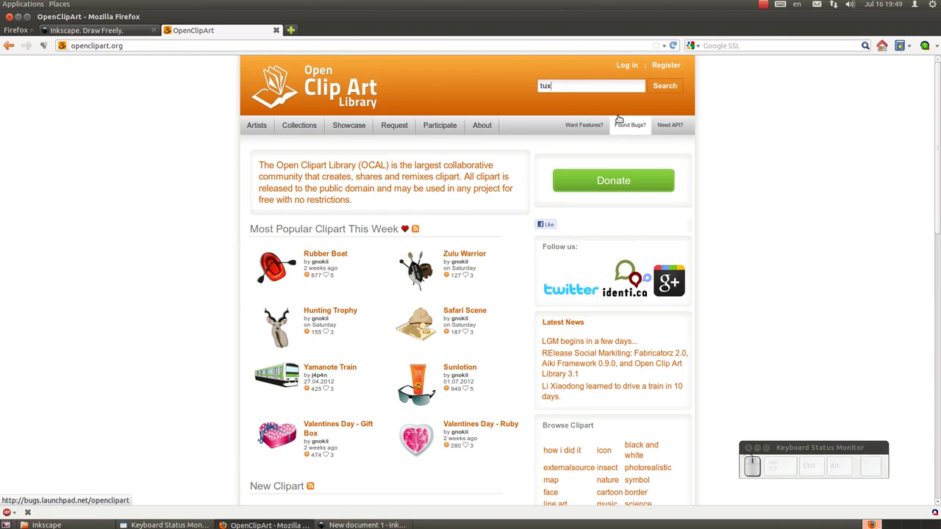
key(space)
key(e)
key(i)
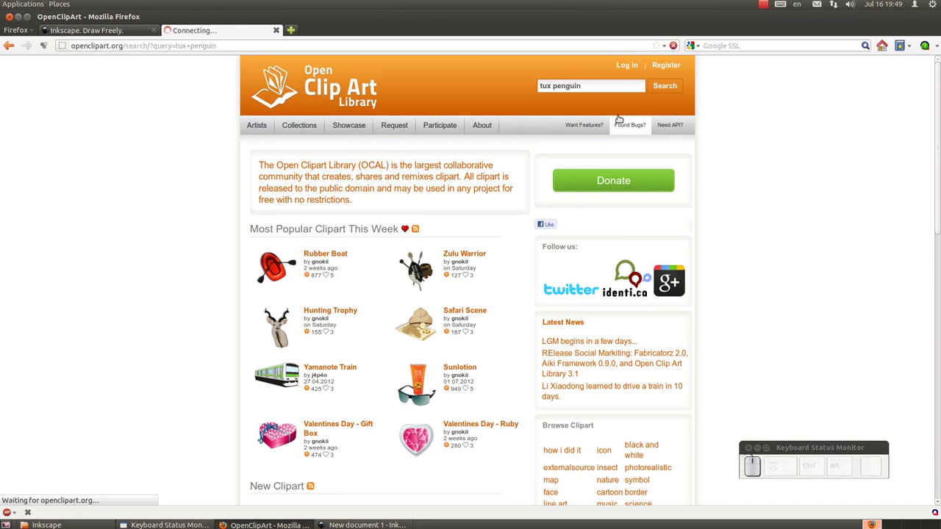
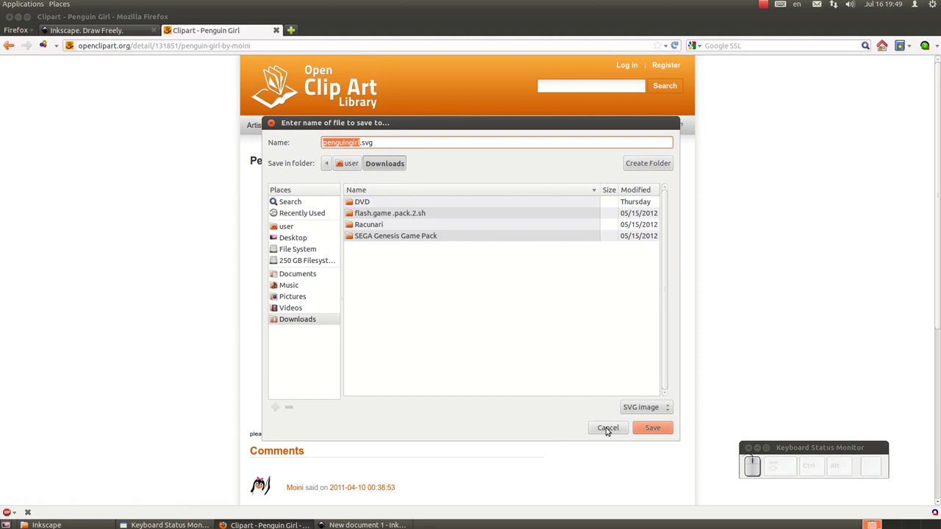
click(610, 425)
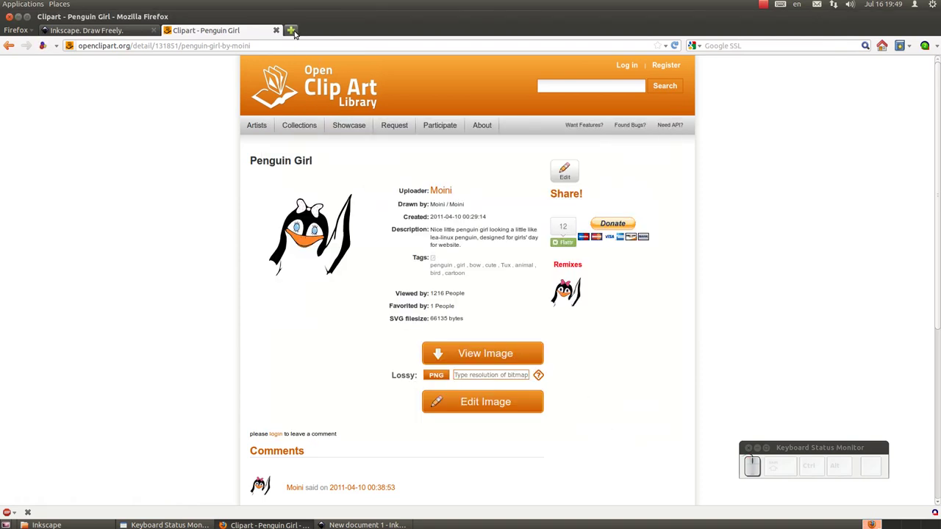
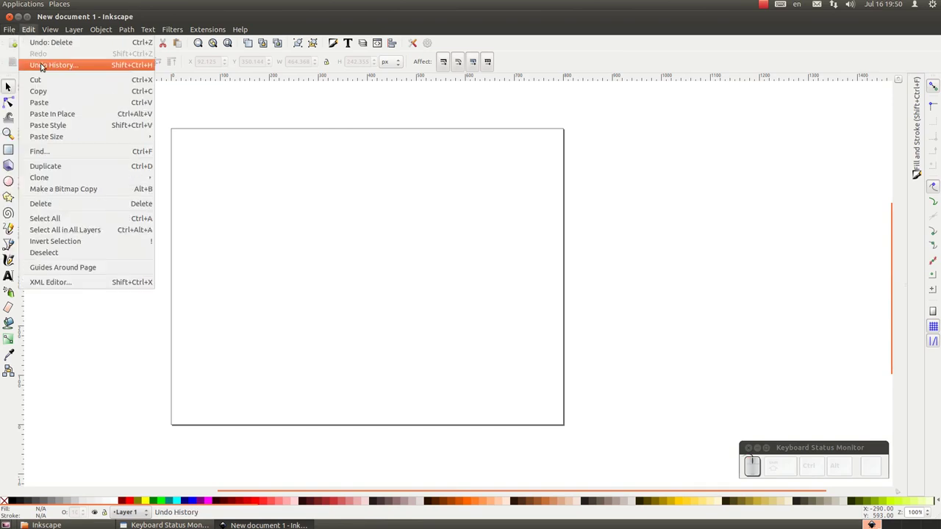
Step: Search the Open Clip Art Library import dialog for 'tux penguin'
drag(31, 147, 31, 147)
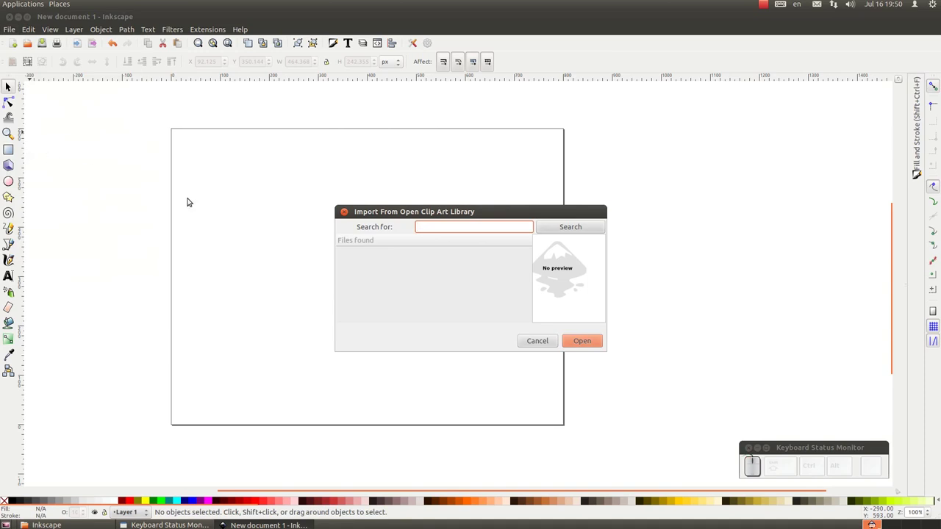
key(t)
key(e)
key(i)
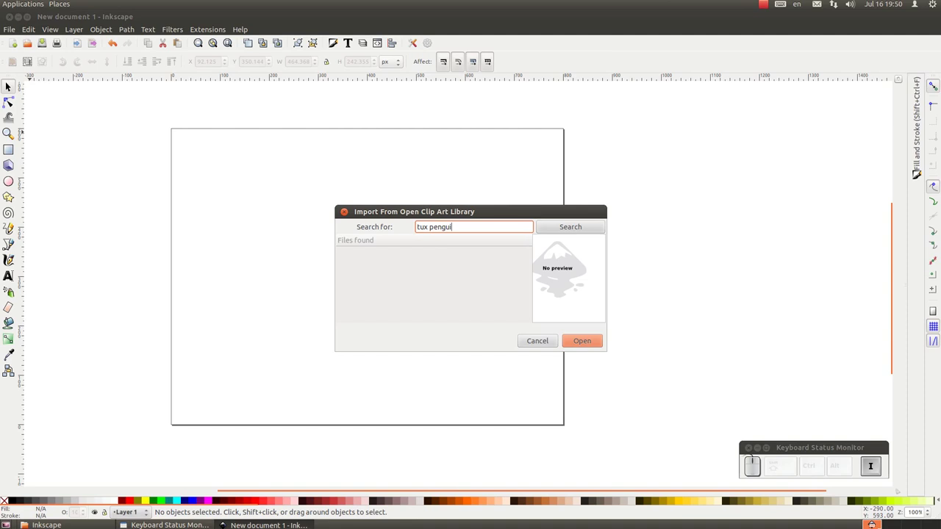
key(n)
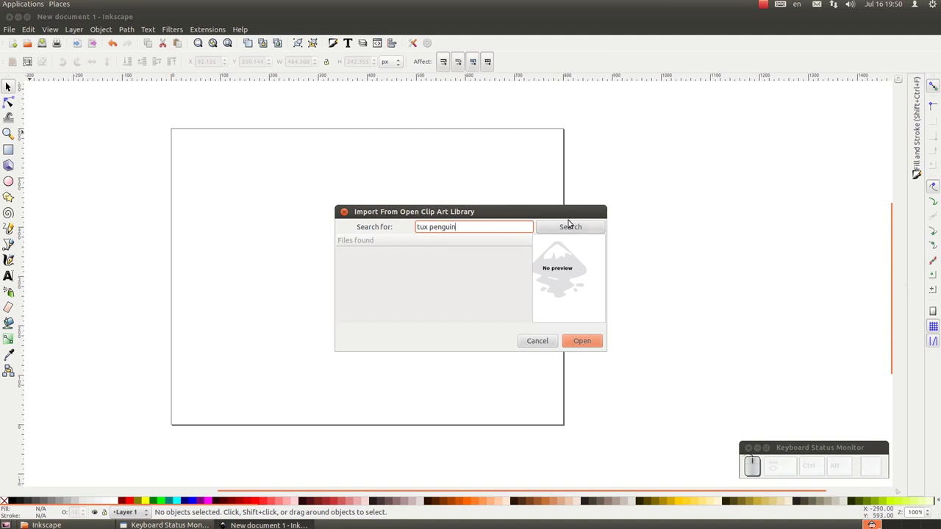
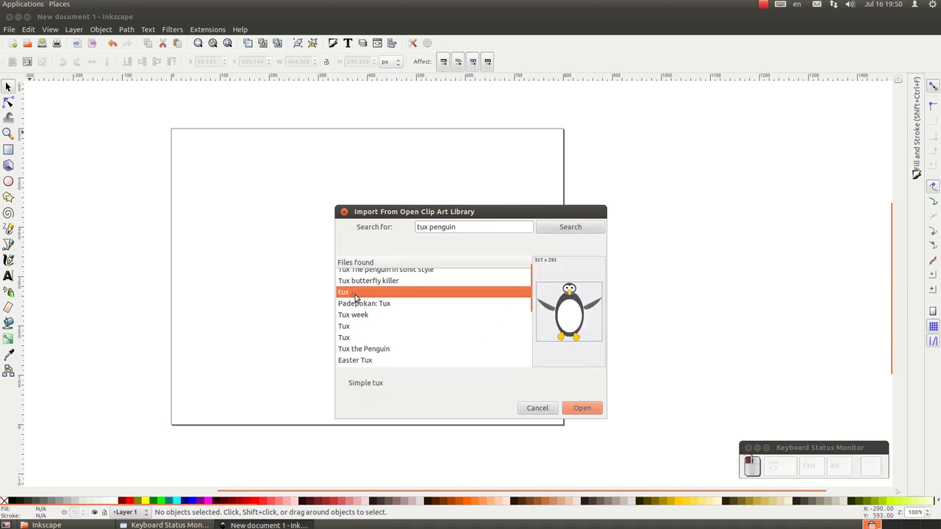
Step: Preview the tux results and choose the classic cartoon Tux drawing to import
click(367, 305)
click(366, 310)
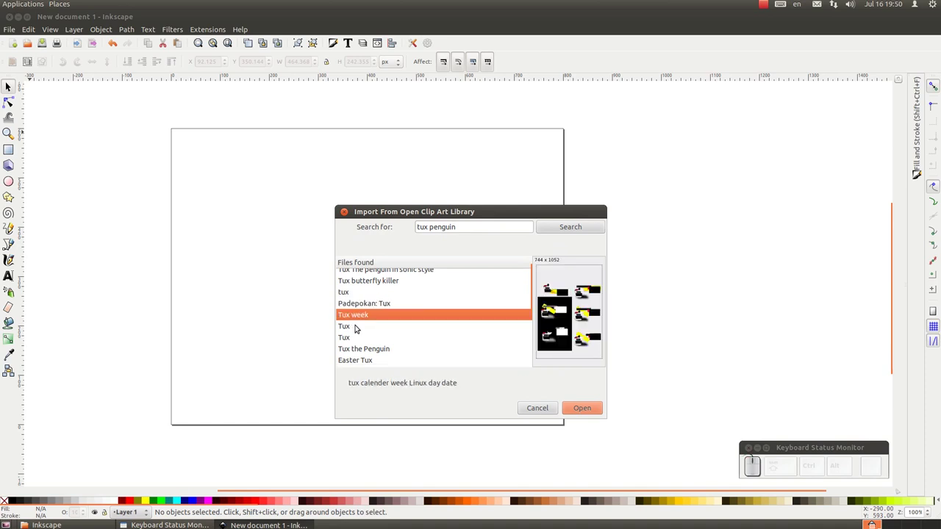
click(361, 325)
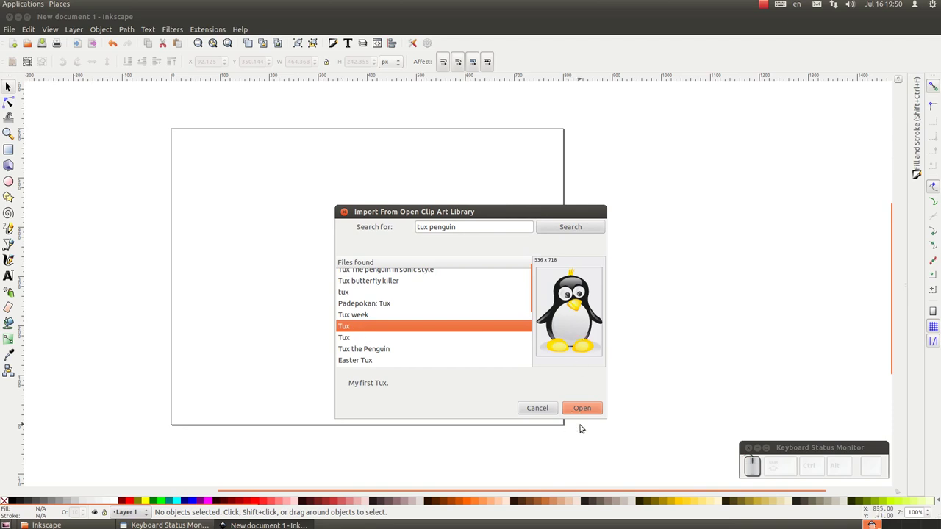
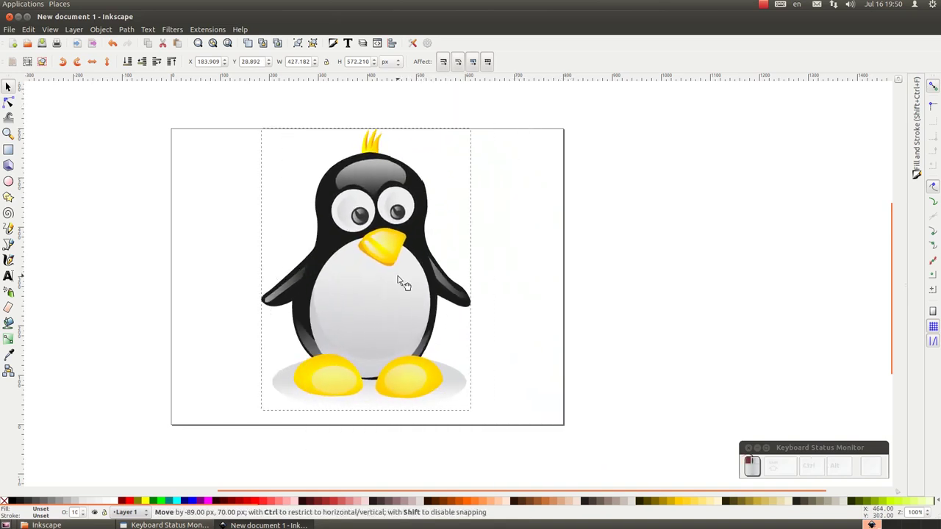
Step: Shrink the imported penguin to fit the page and move it toward the page's right edge
drag(476, 124, 387, 150)
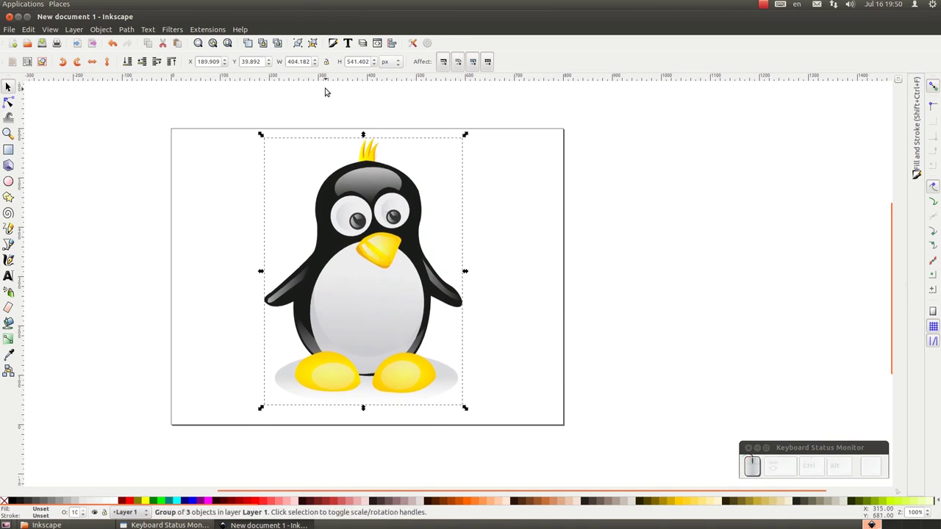
click(398, 39)
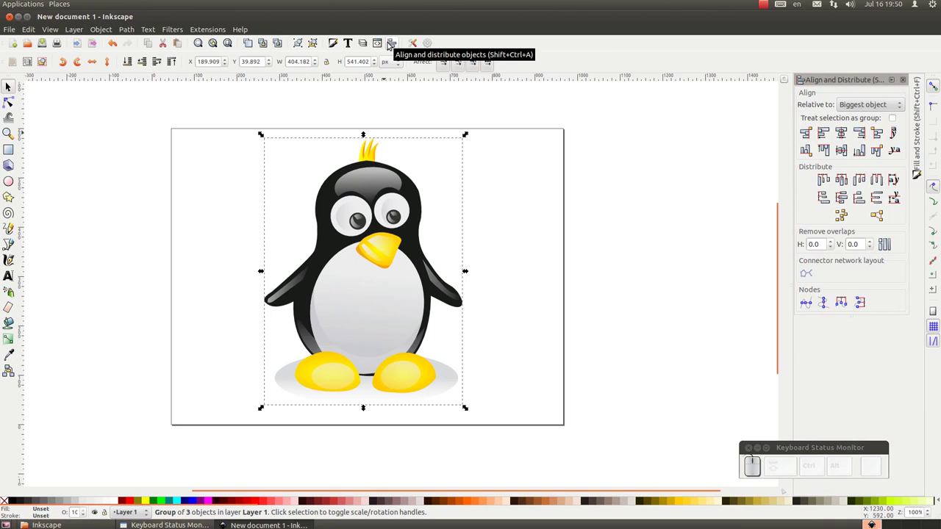
drag(899, 77, 419, 192)
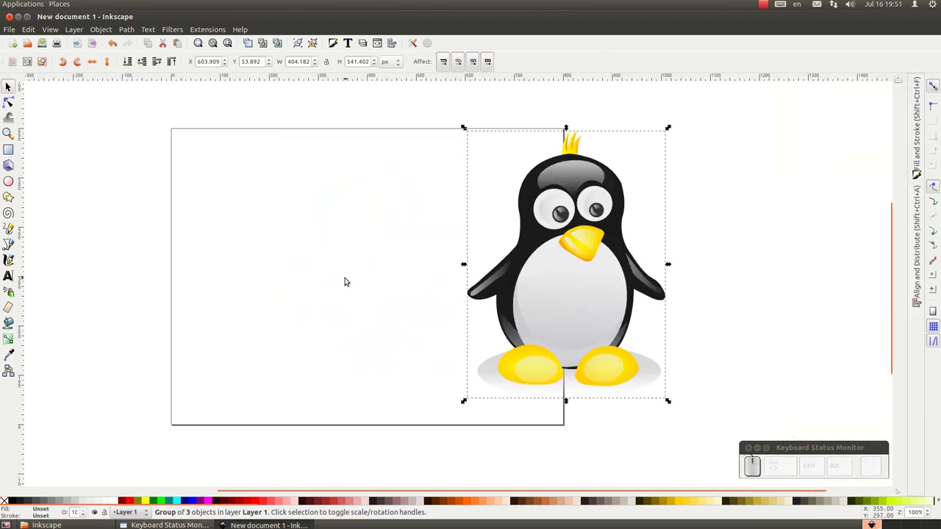
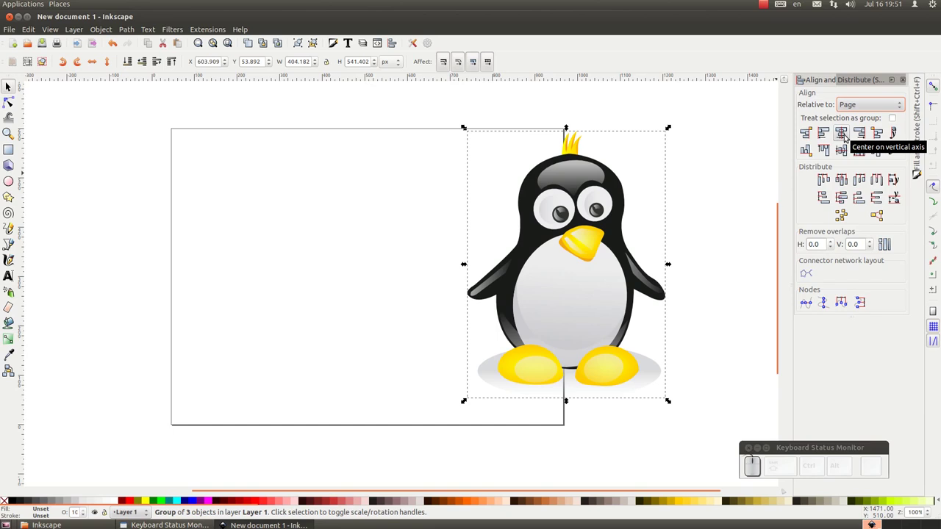
Step: Centre the penguin horizontally on the page with Align and Distribute relative to the page
drag(848, 133, 848, 133)
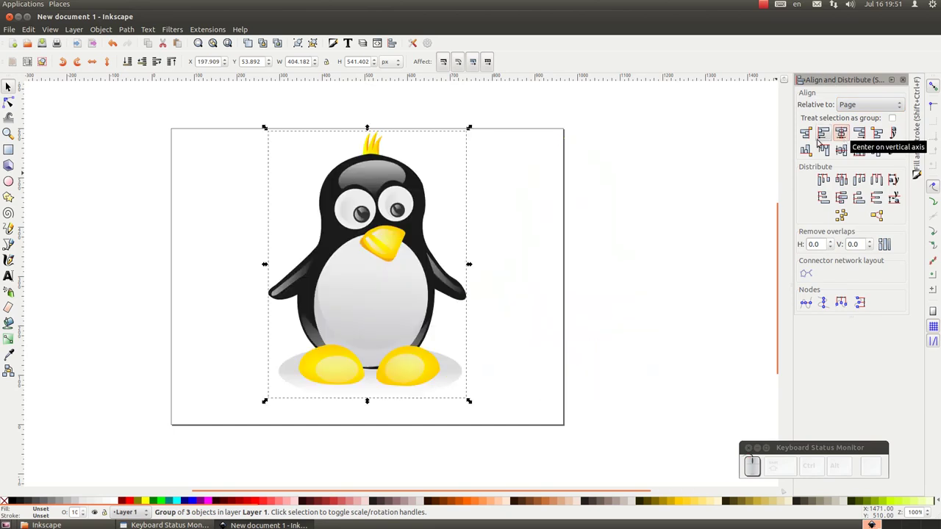
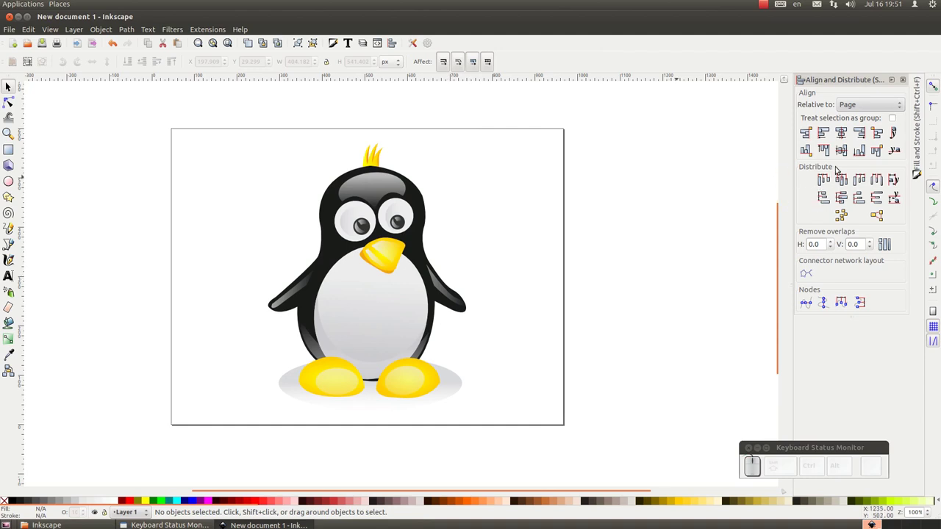
click(833, 150)
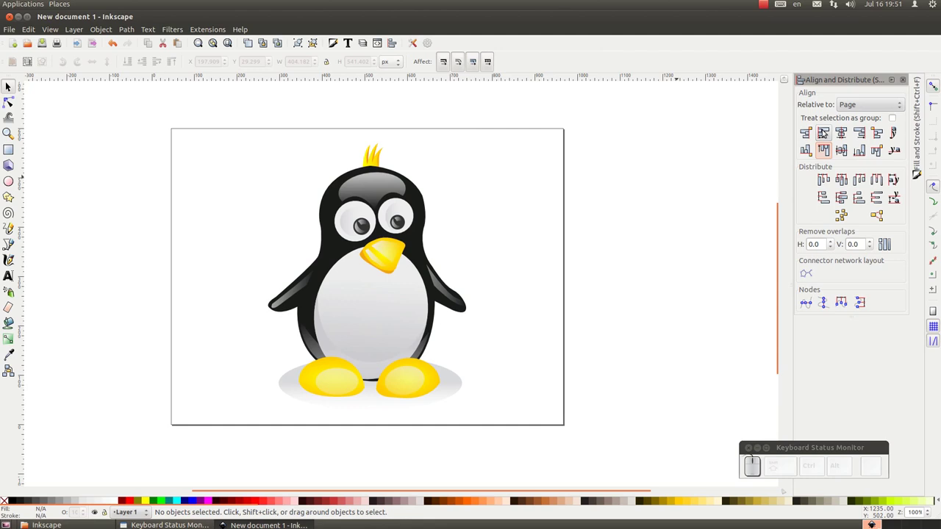
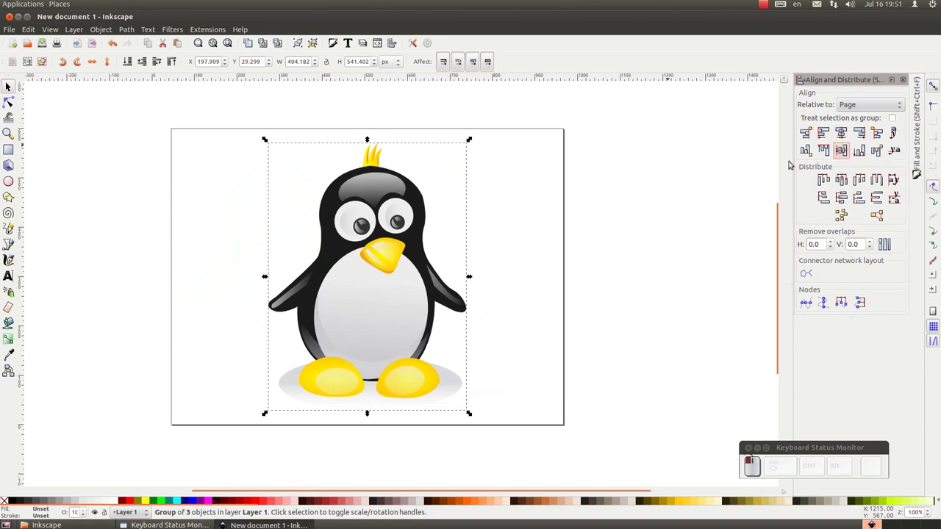
click(707, 181)
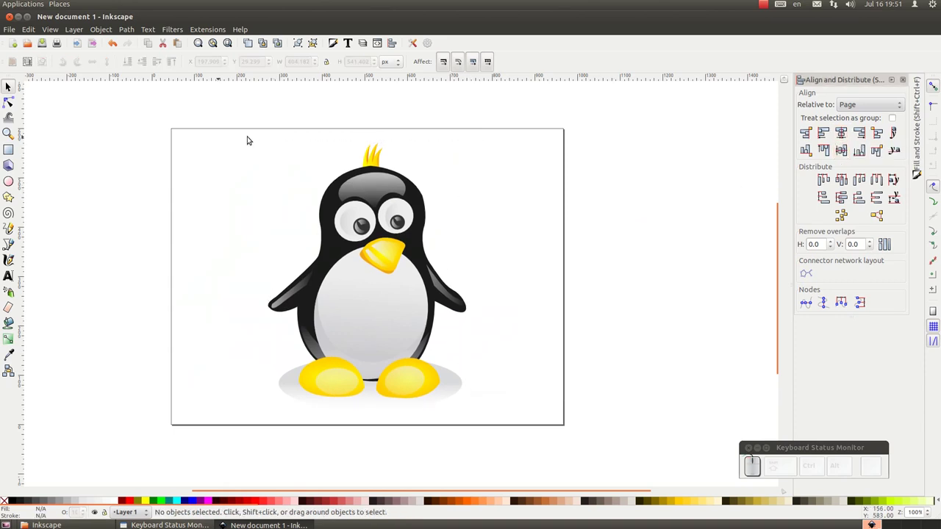
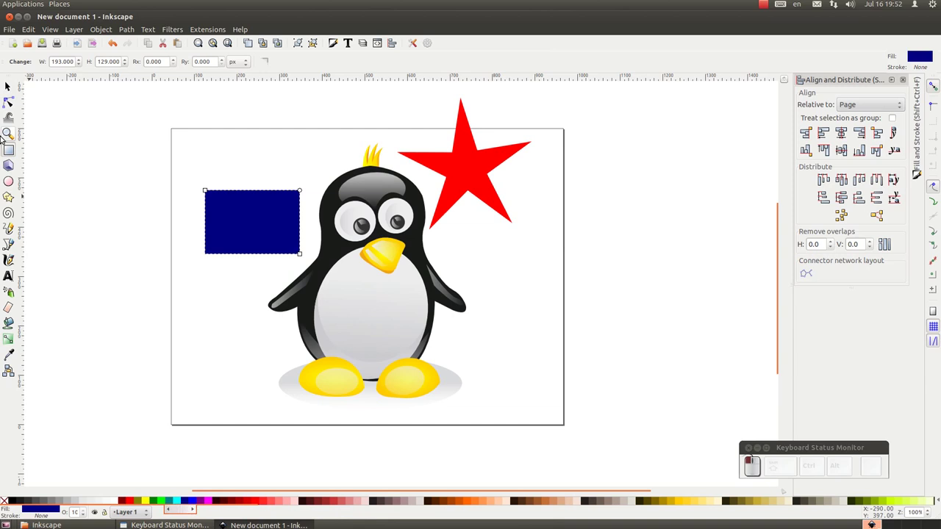
Step: Select the star, penguin and rectangle and centre them on a common horizontal line
click(12, 86)
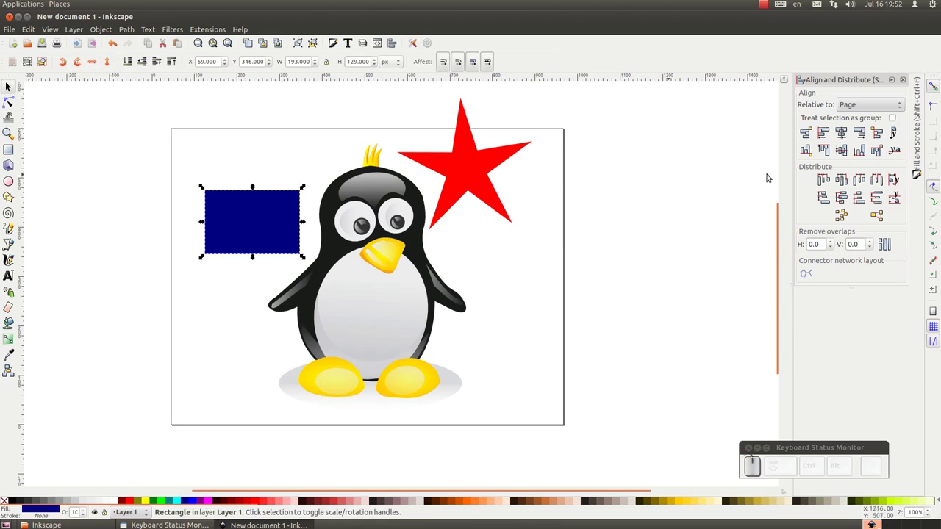
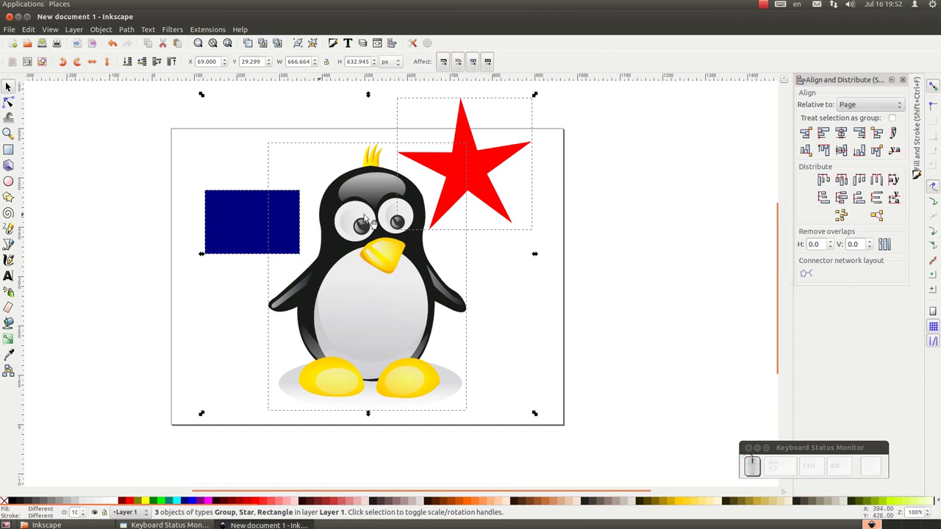
click(839, 133)
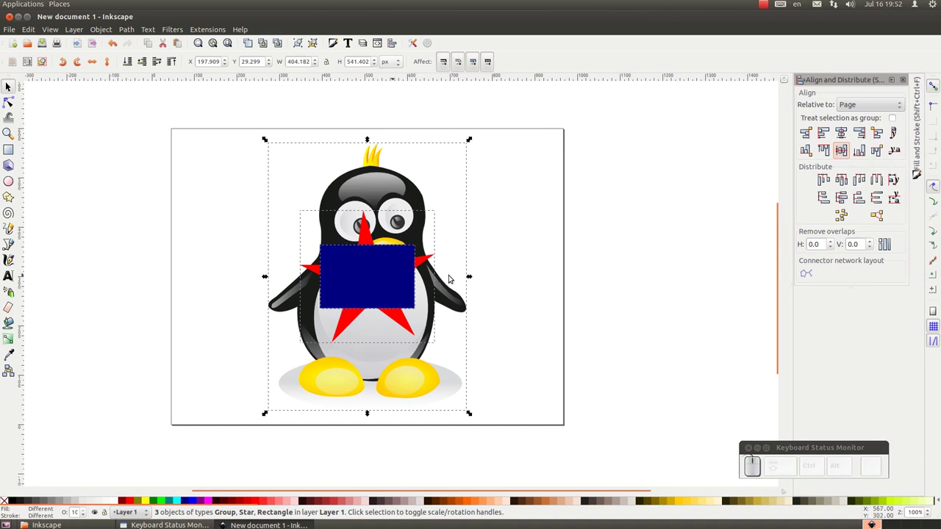
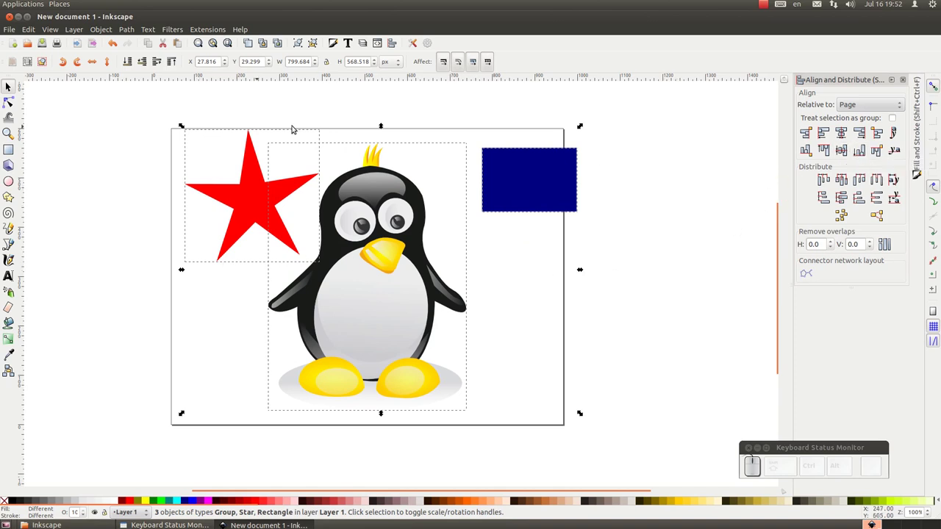
click(242, 110)
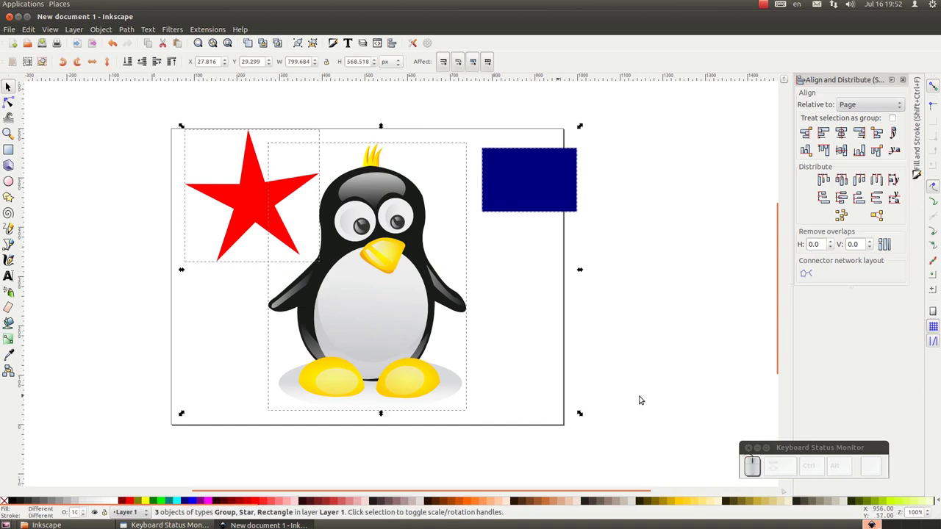
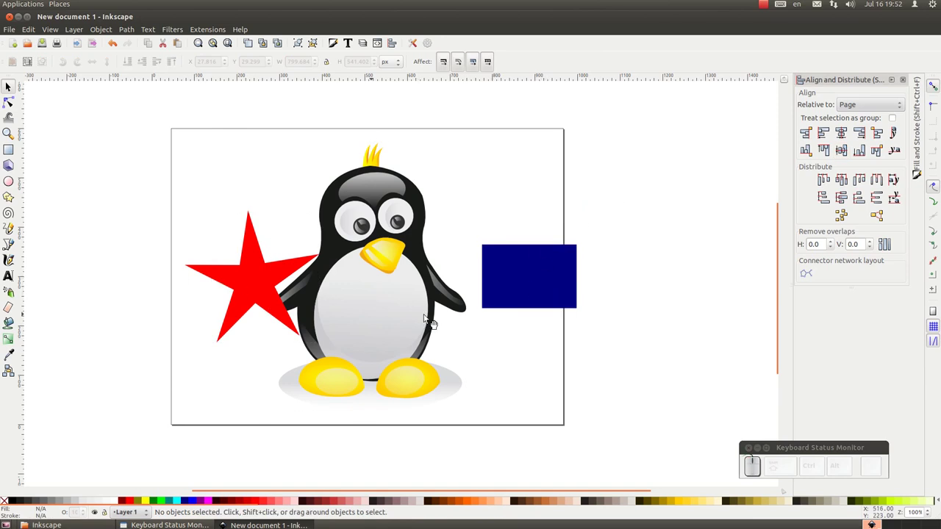
drag(126, 102, 694, 442)
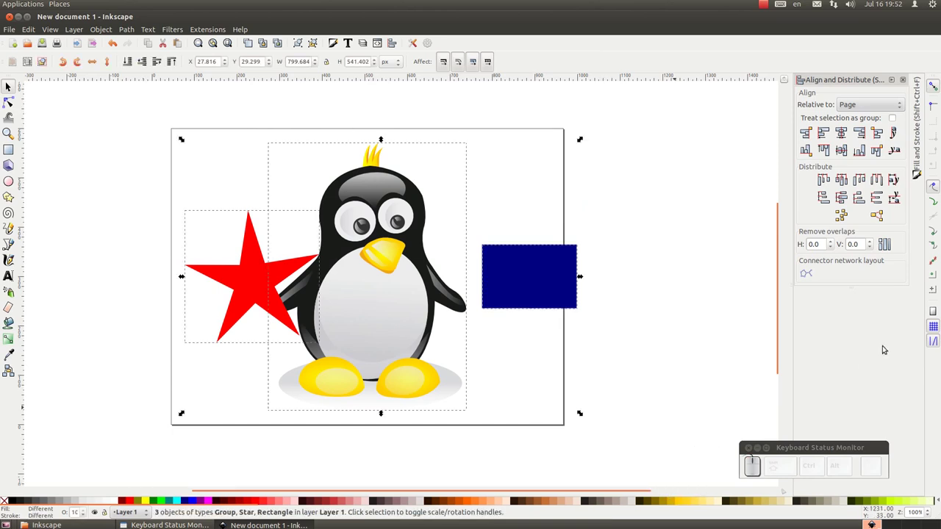
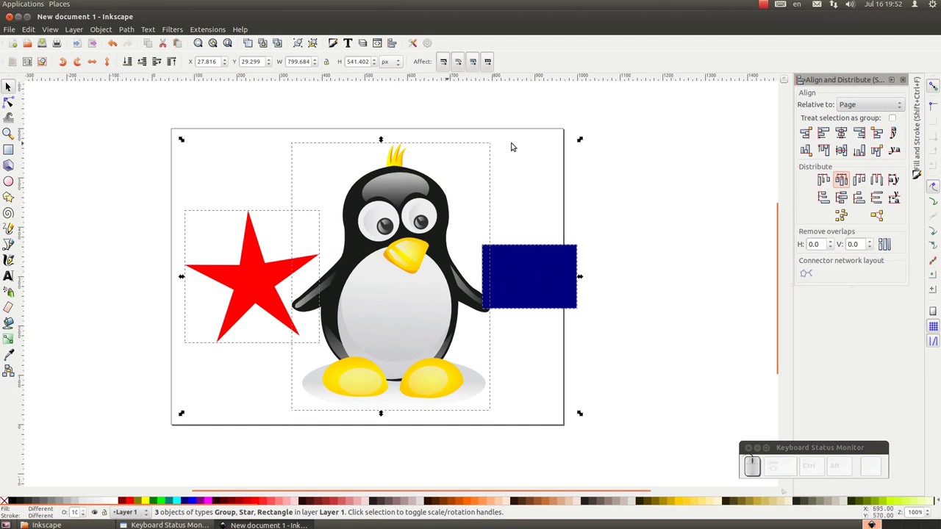
Step: Equalise the gaps, ungroup the penguin and try aligning its separate parts
click(661, 253)
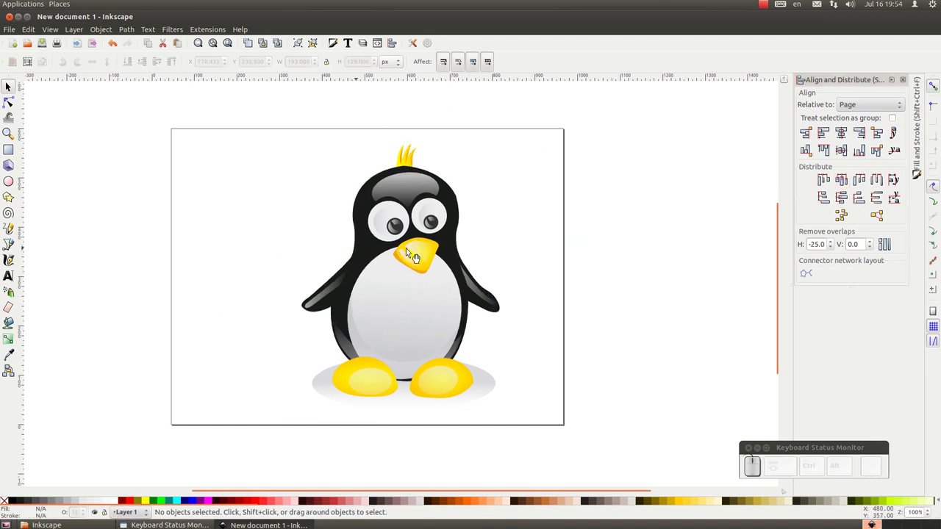
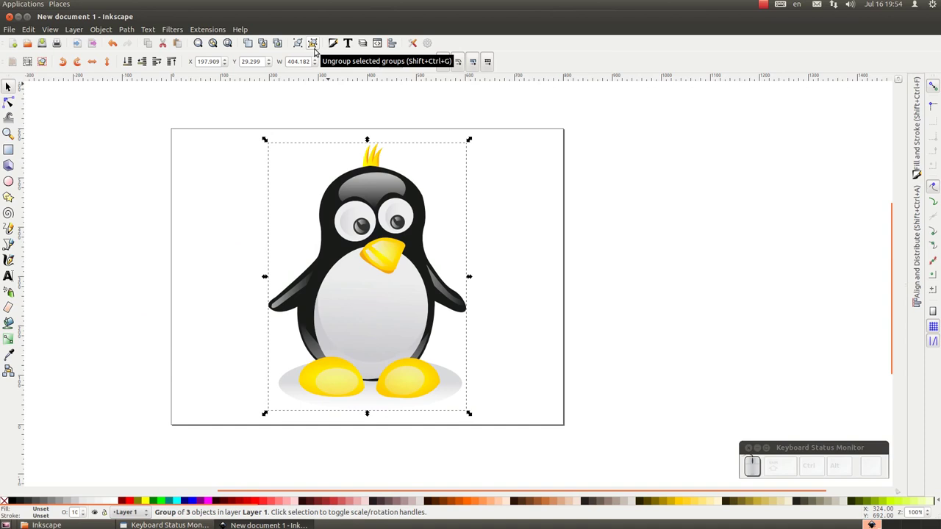
drag(318, 47, 311, 42)
drag(311, 43, 311, 43)
drag(311, 43, 561, 153)
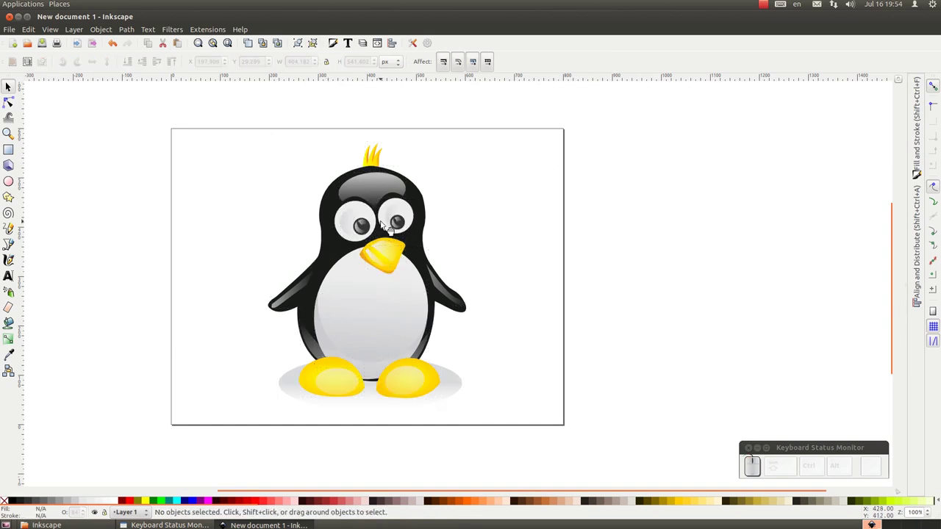
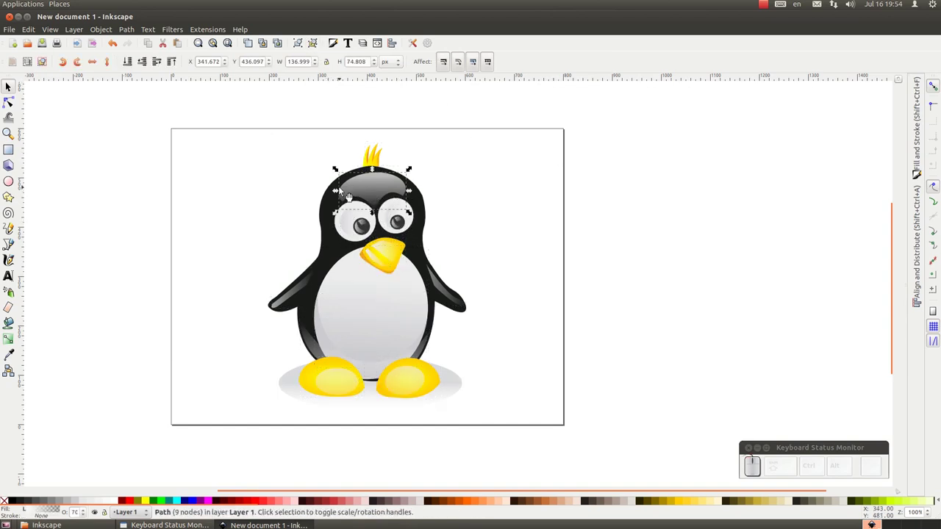
click(378, 190)
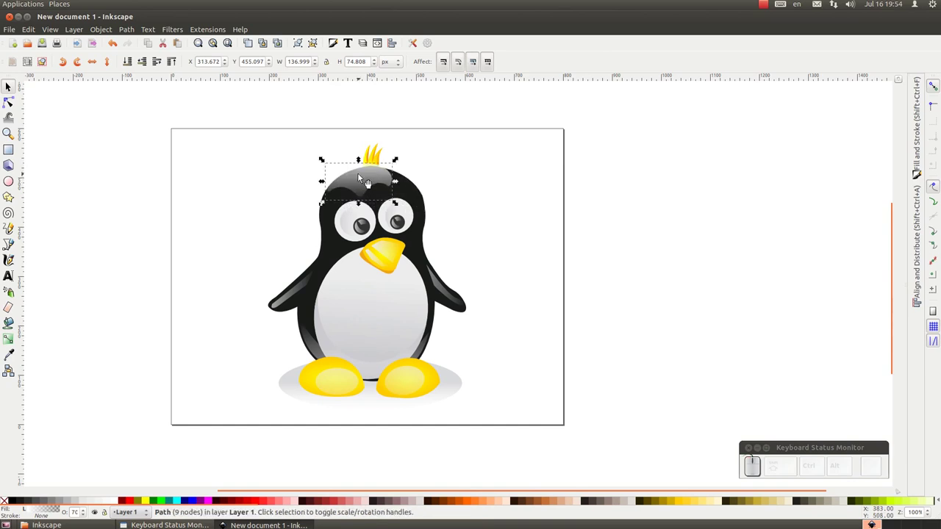
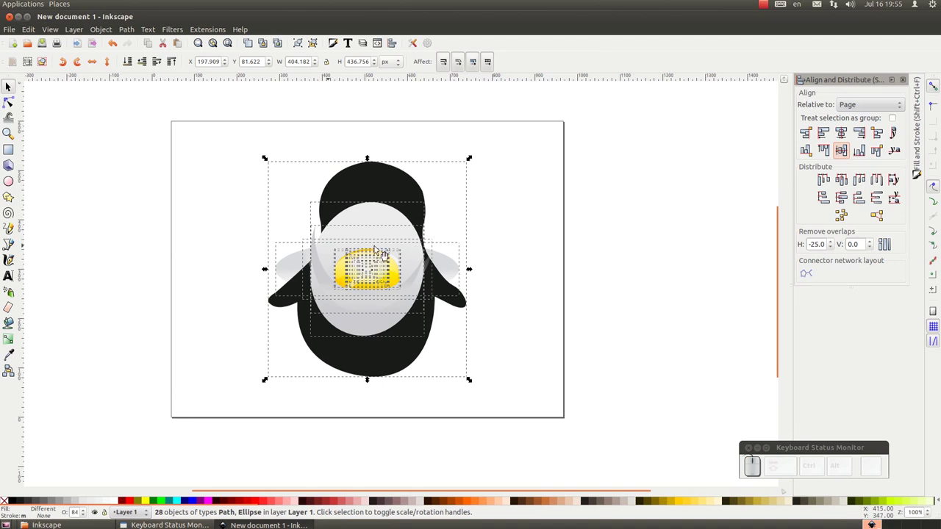
Step: Undo the pile-up of penguin pieces and reselect all the separate parts together
key(ctrl+z)
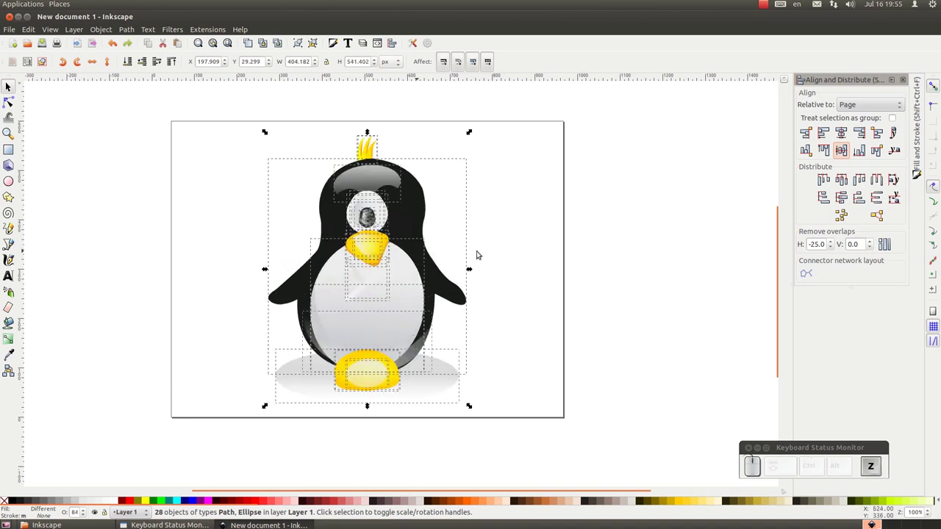
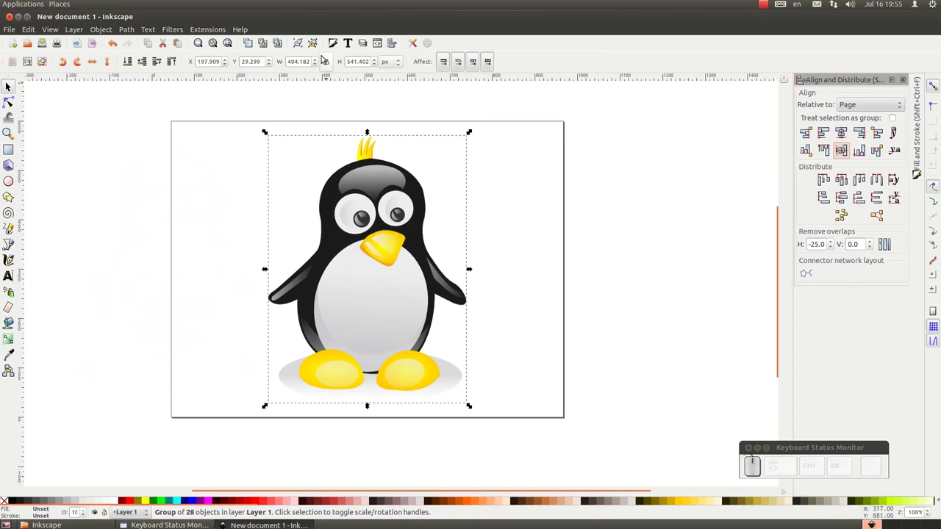
drag(317, 47, 522, 136)
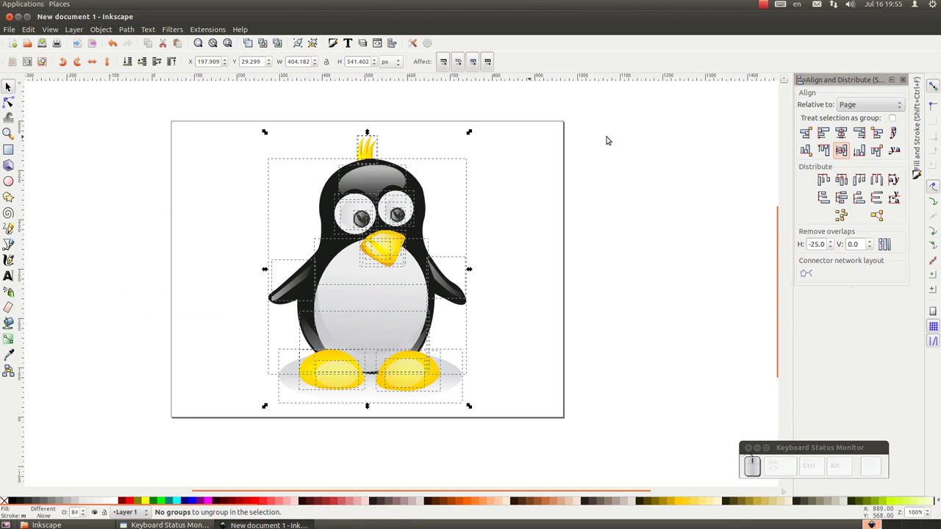
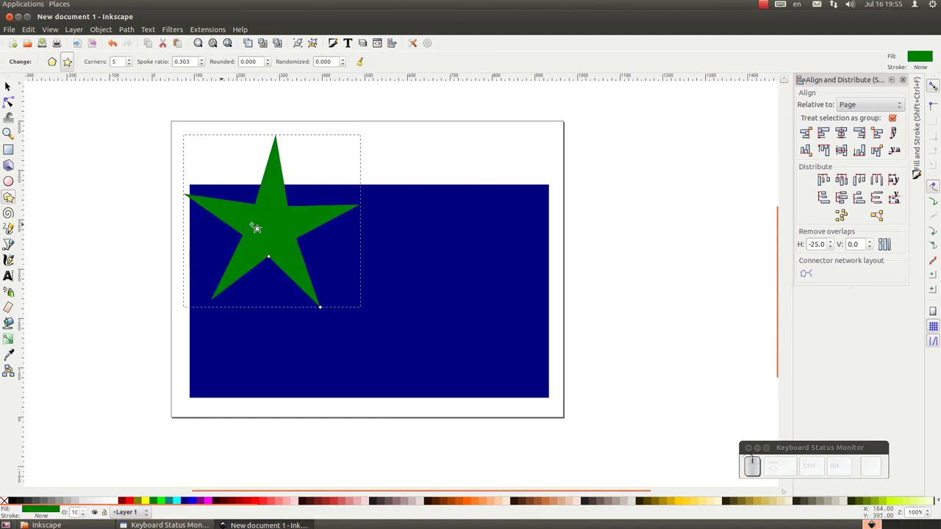
Step: Place the green star over the rectangle's corner, select both and set alignment relative to the biggest object
drag(13, 82, 186, 181)
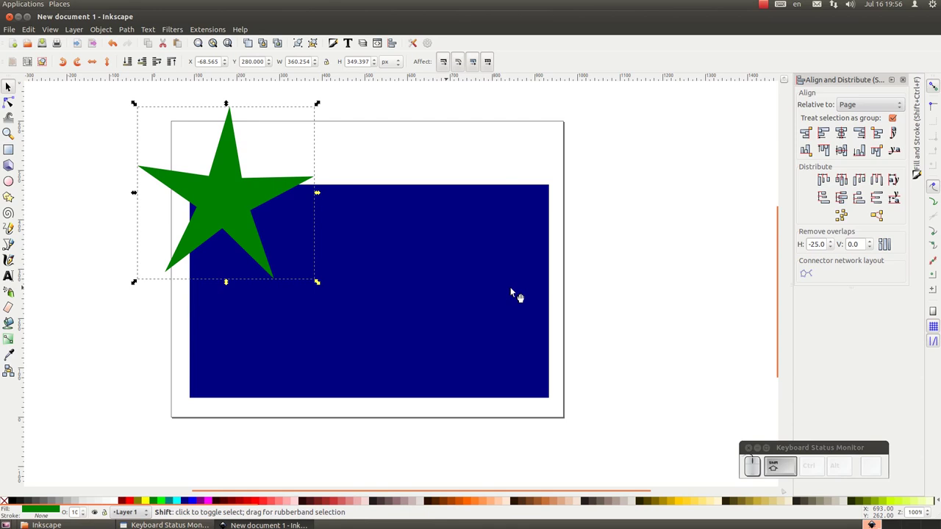
click(517, 295)
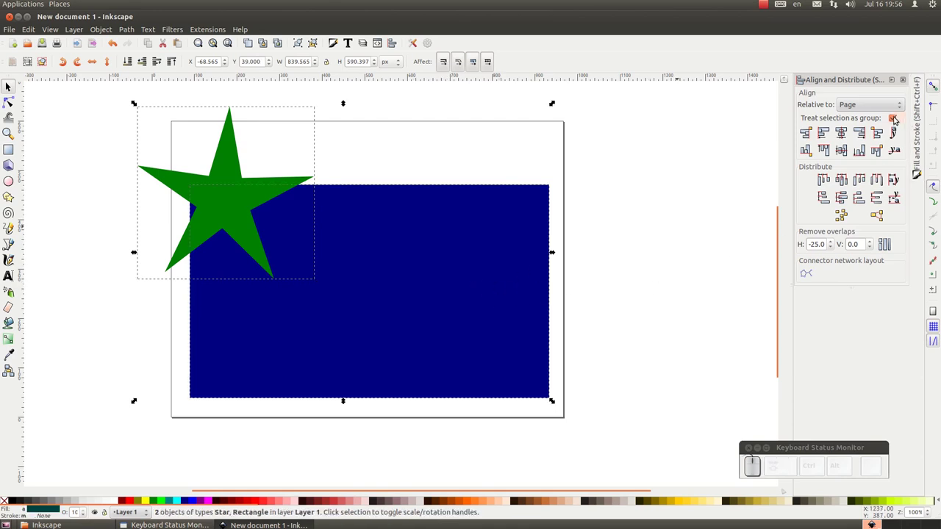
drag(898, 114, 903, 103)
click(905, 102)
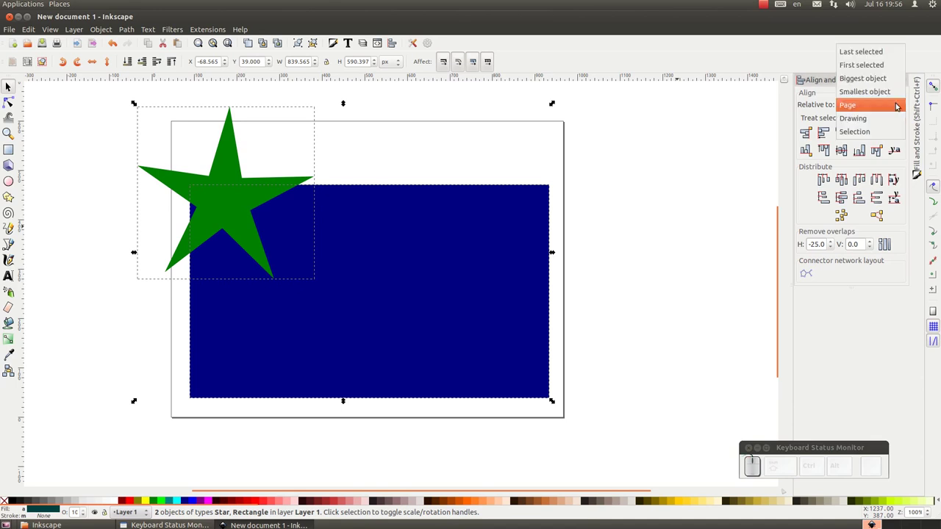
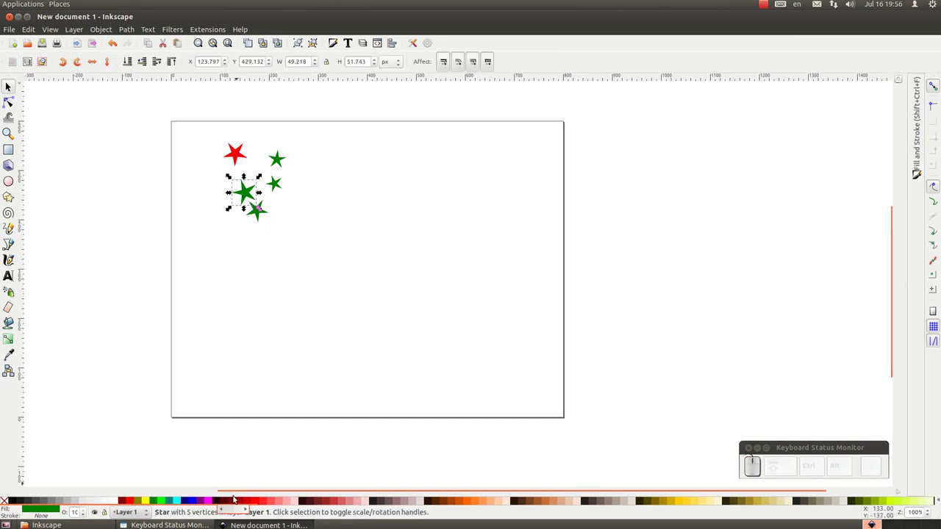
Step: Colour the selected small star dark blue from the palette
click(189, 499)
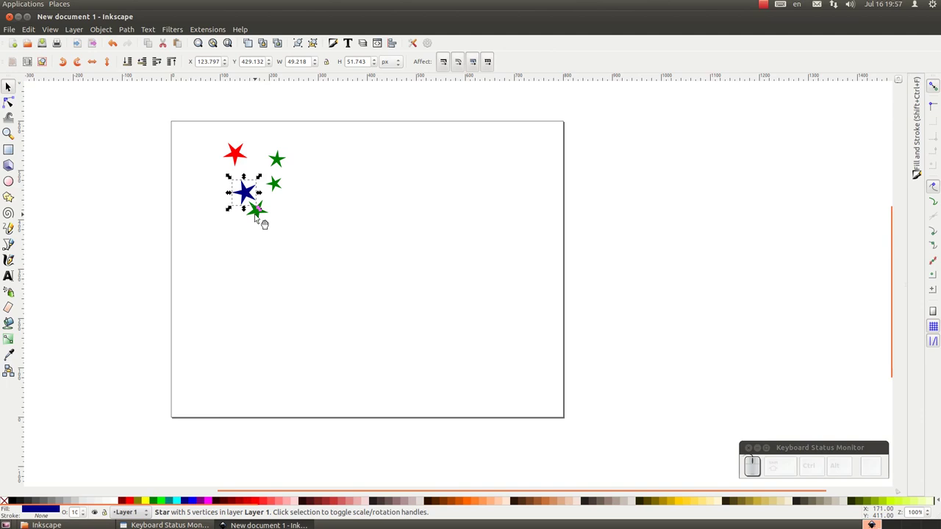
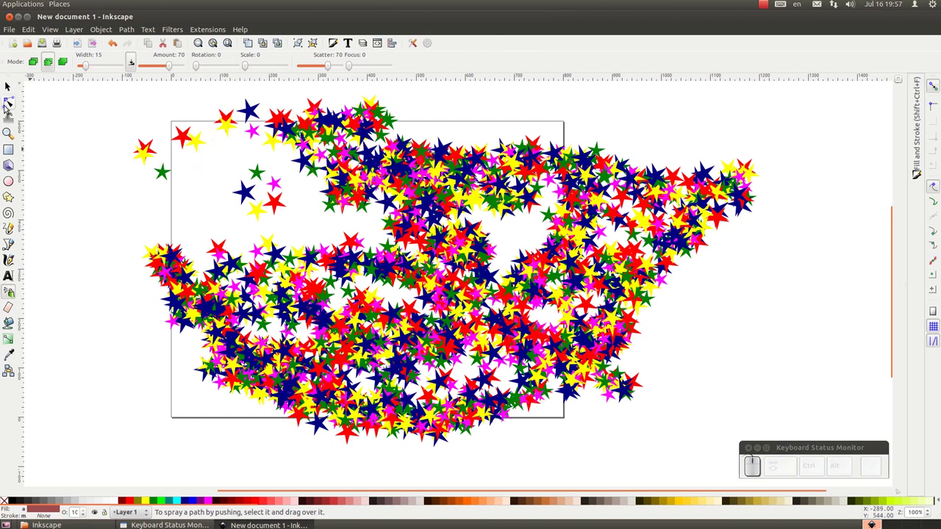
Step: Clear the sprayed stars so the page is blank again
click(40, 62)
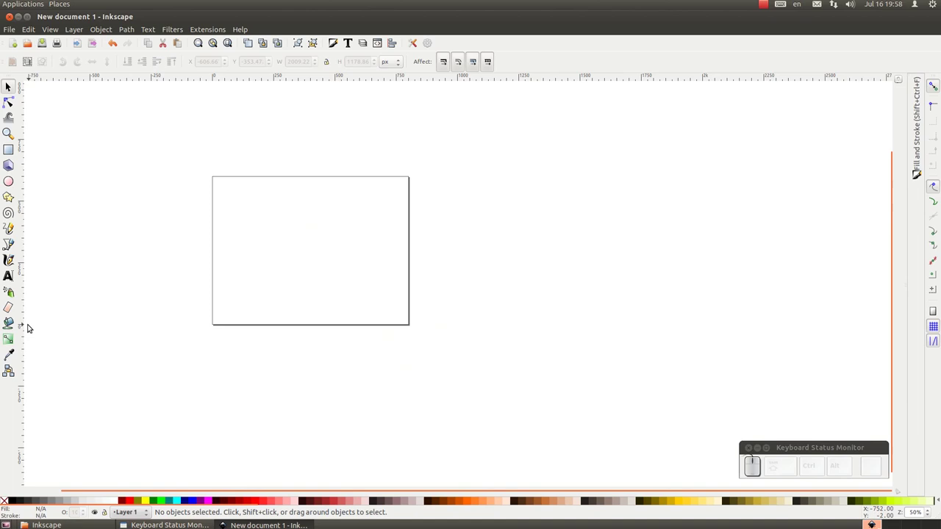
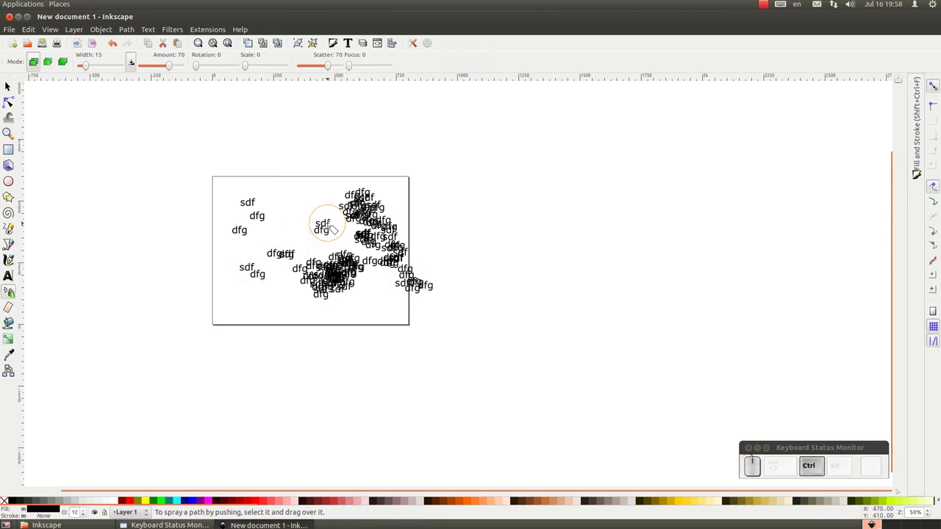
key(ctrl+z)
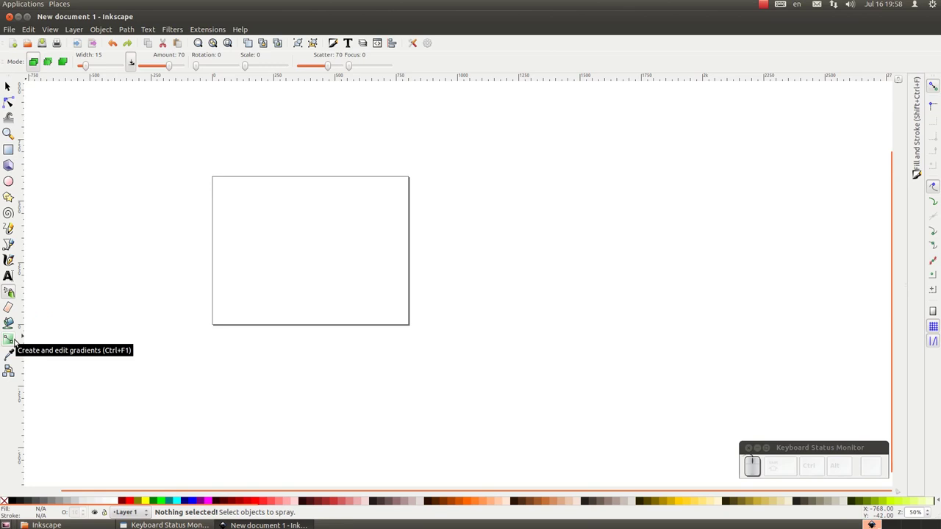
Step: Draw a wide rectangle with the Rectangle tool and colour it blue from the palette
scroll(up, 3)
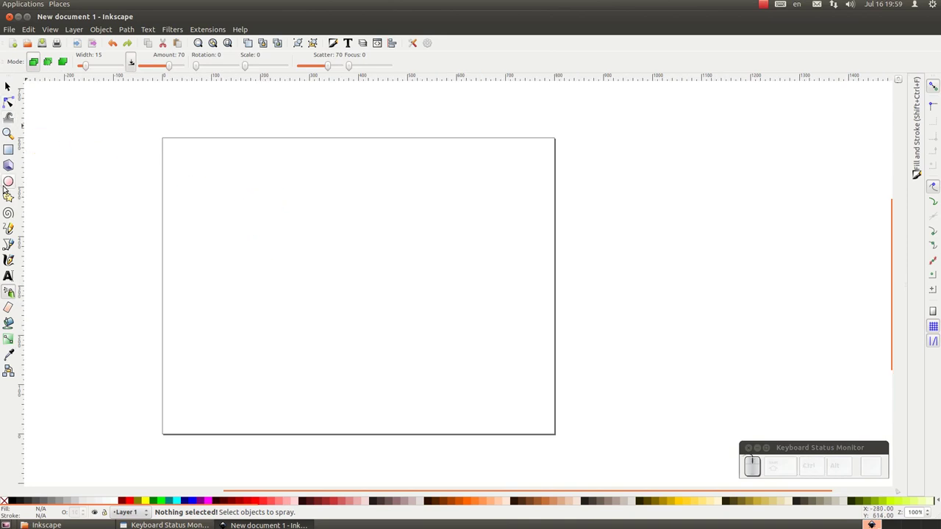
click(16, 150)
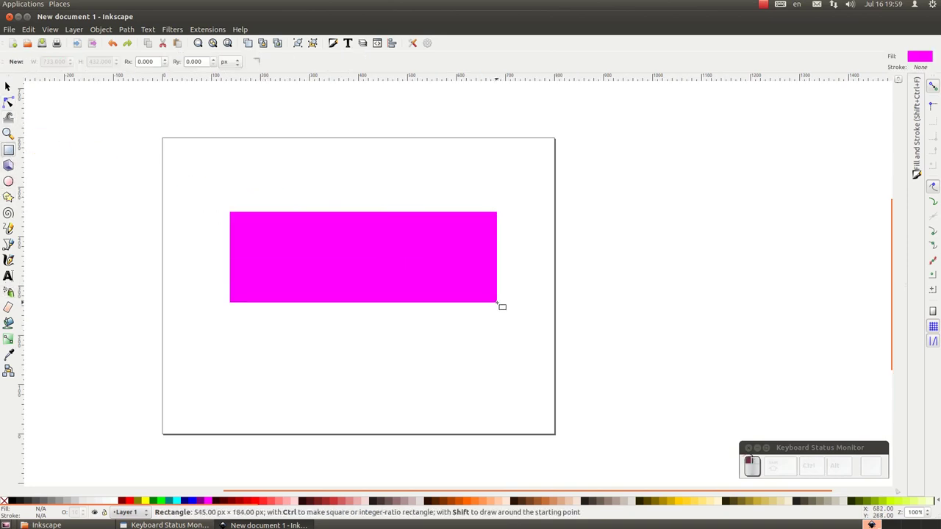
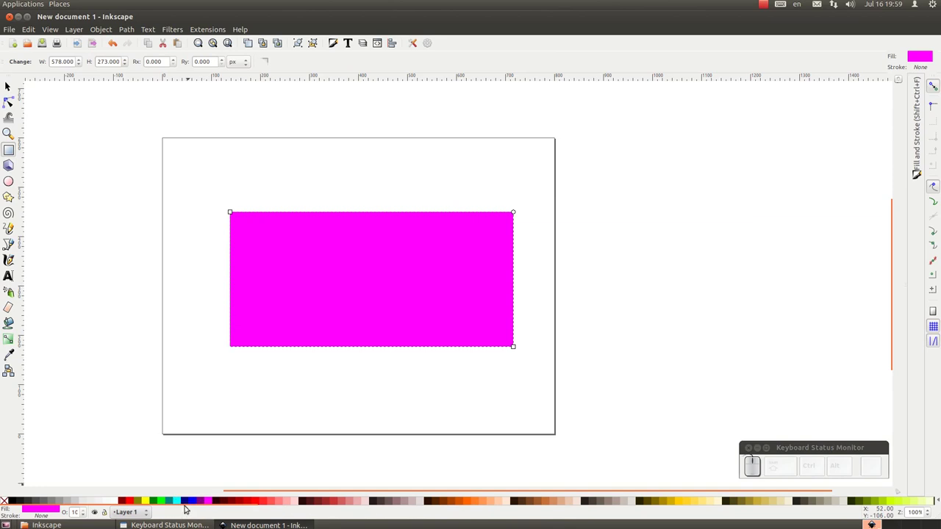
click(196, 499)
drag(340, 43, 341, 44)
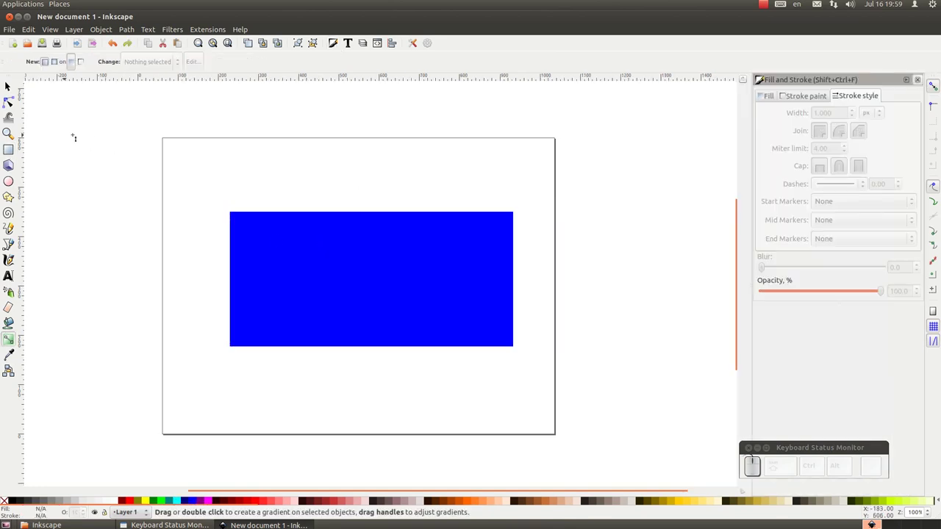
Step: In Fill and Stroke, remove the rectangle's fill entirely, leaving only its outline
click(31, 82)
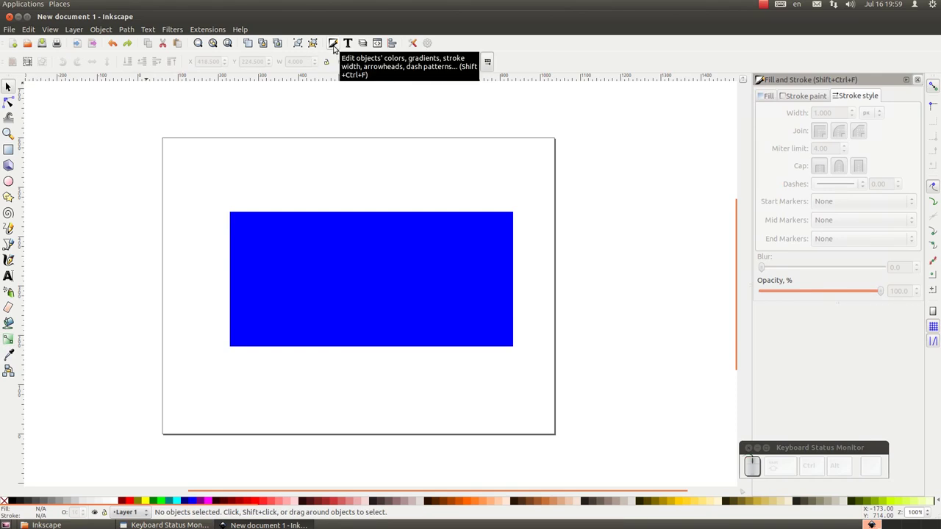
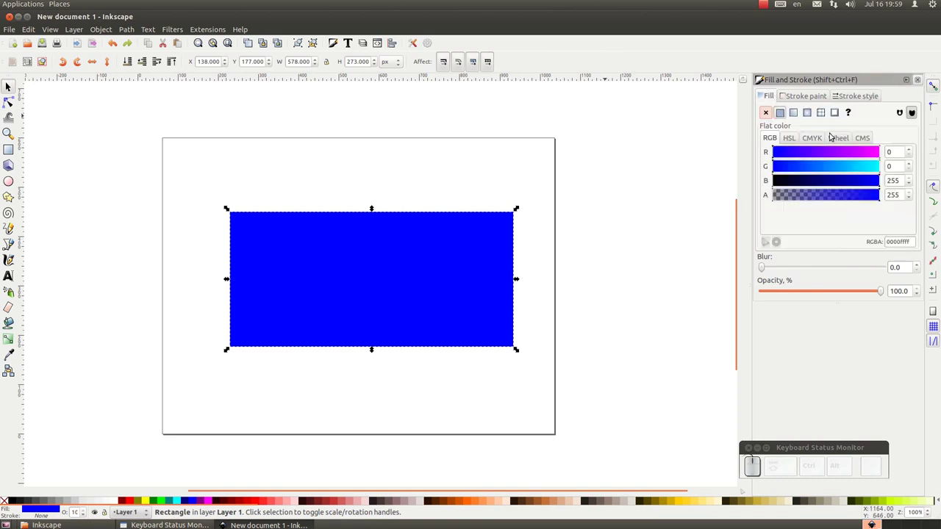
drag(784, 112, 785, 111)
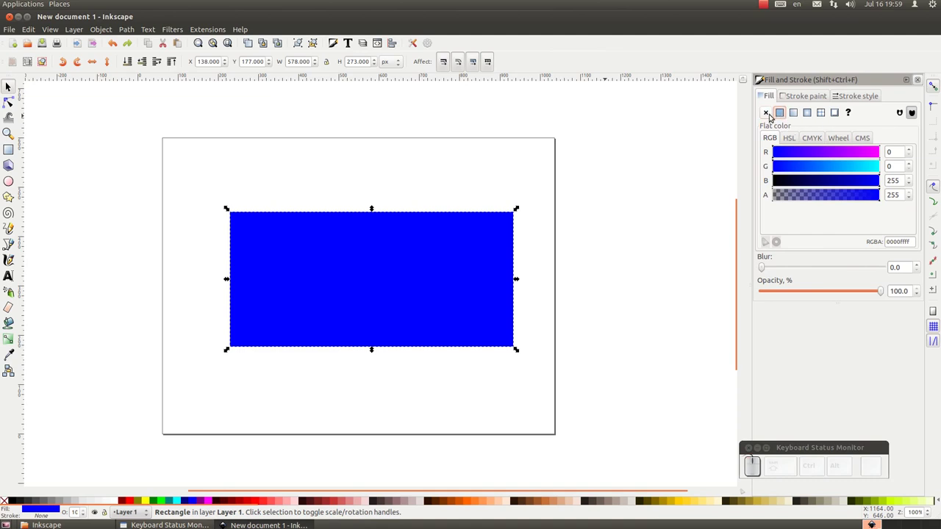
drag(772, 115, 772, 114)
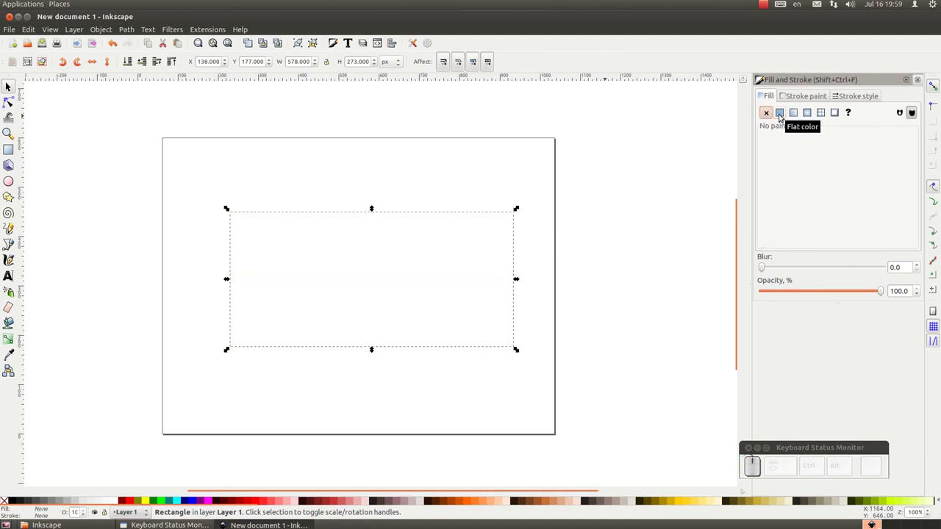
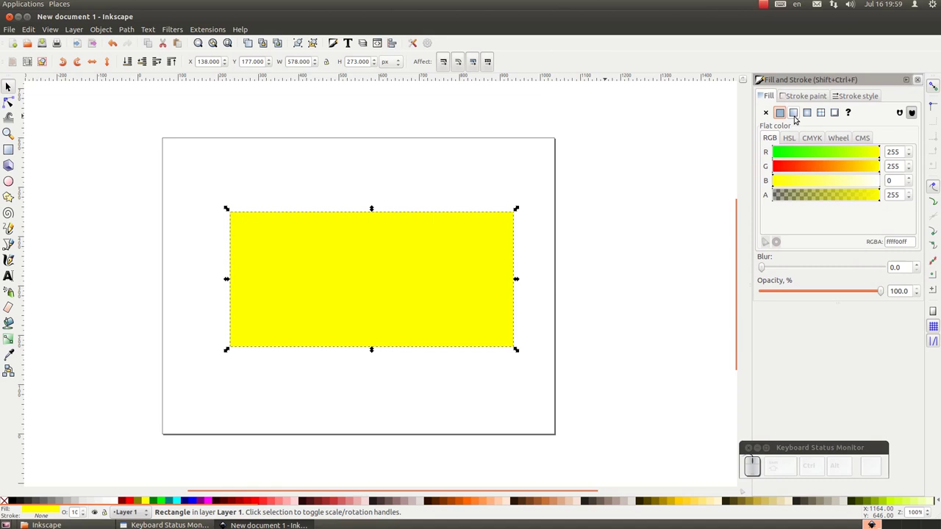
drag(799, 114, 798, 116)
click(916, 140)
drag(868, 158, 870, 155)
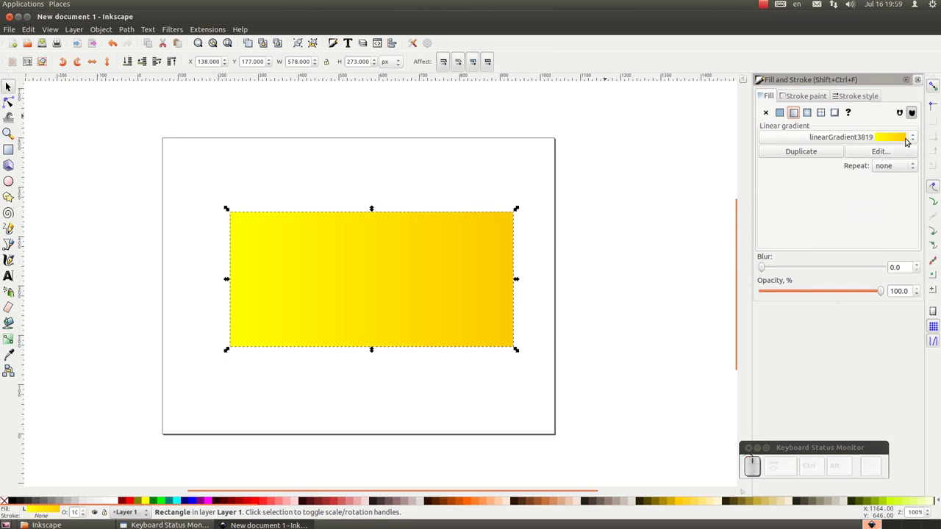
drag(896, 153, 763, 200)
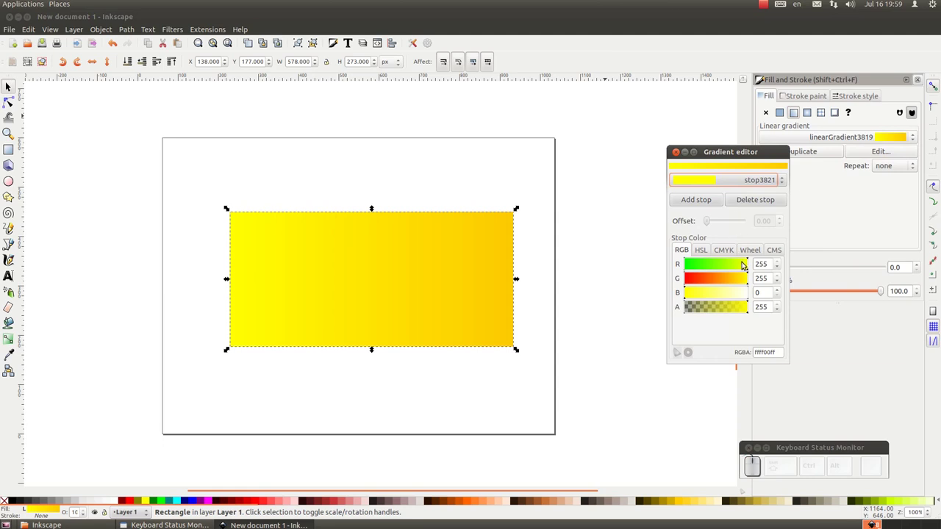
click(780, 181)
drag(723, 182, 708, 207)
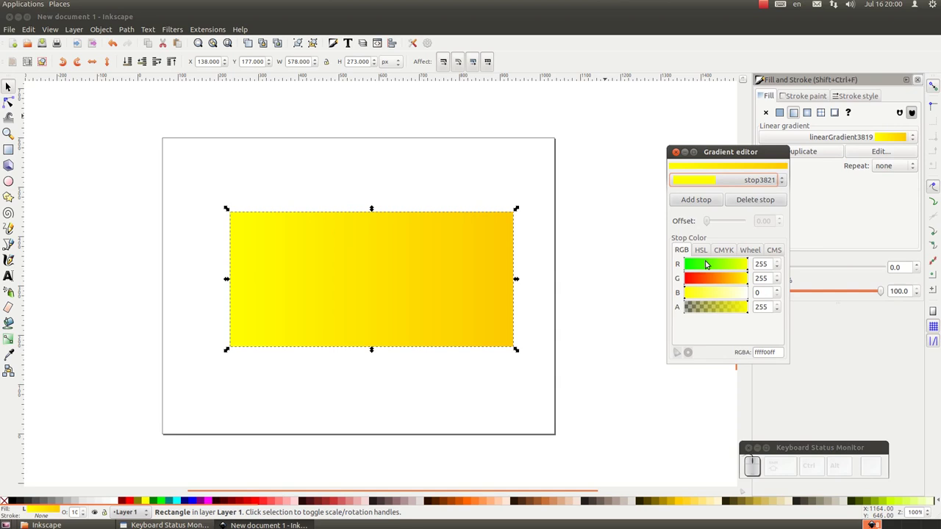
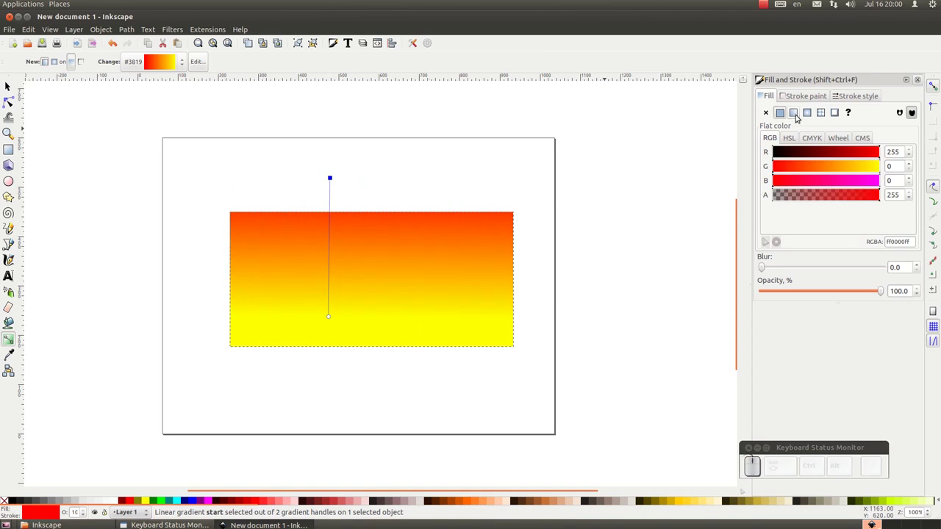
drag(813, 111, 814, 111)
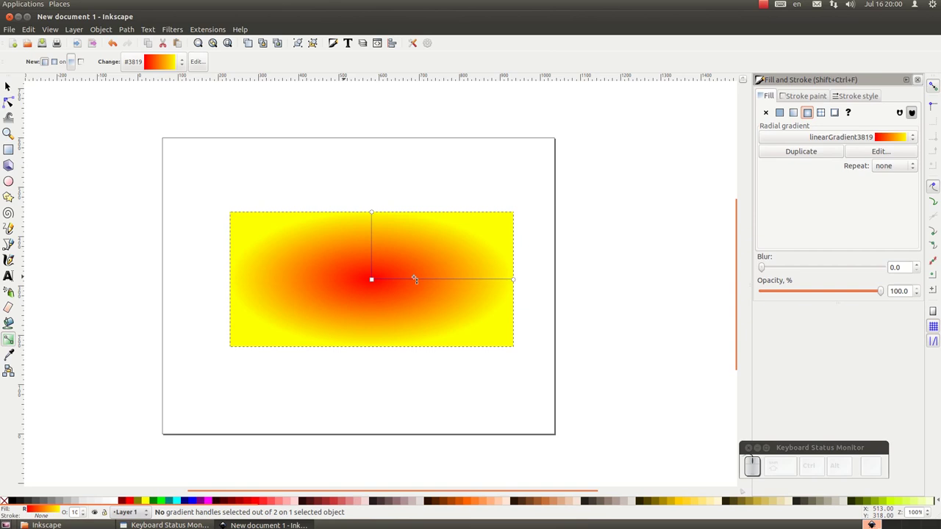
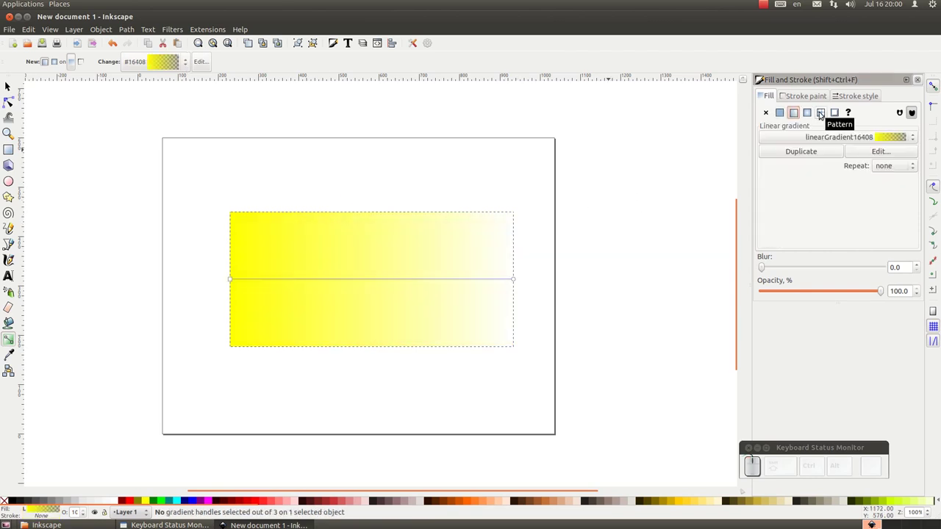
Step: Switch the rectangle's fill to Pattern and try the Camouflage stock pattern
click(826, 112)
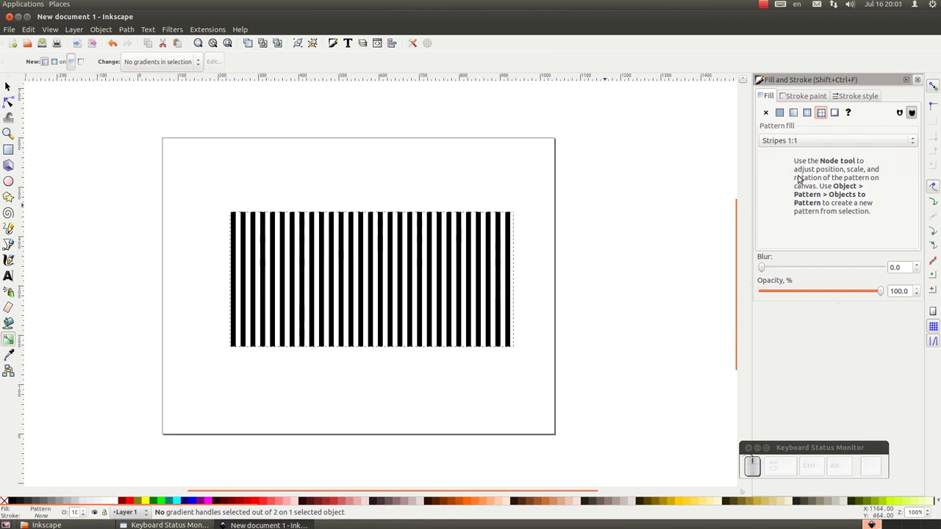
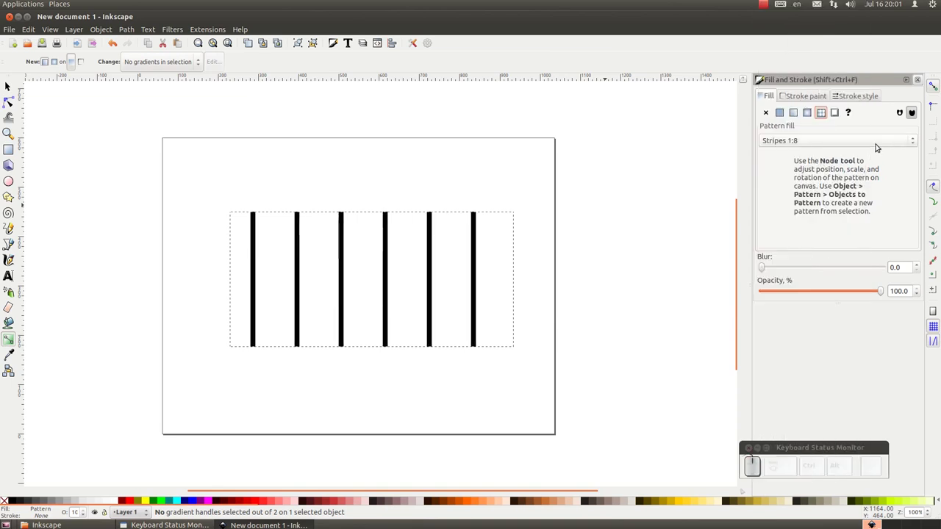
click(916, 137)
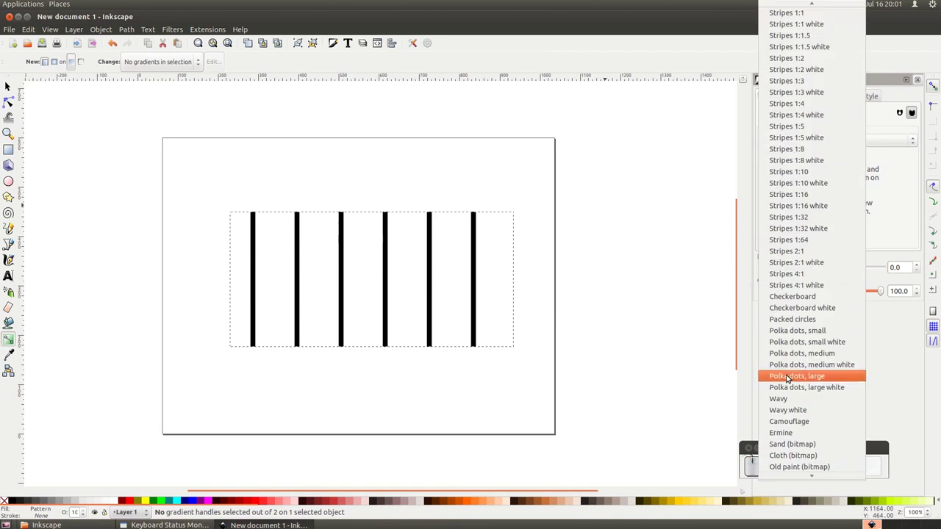
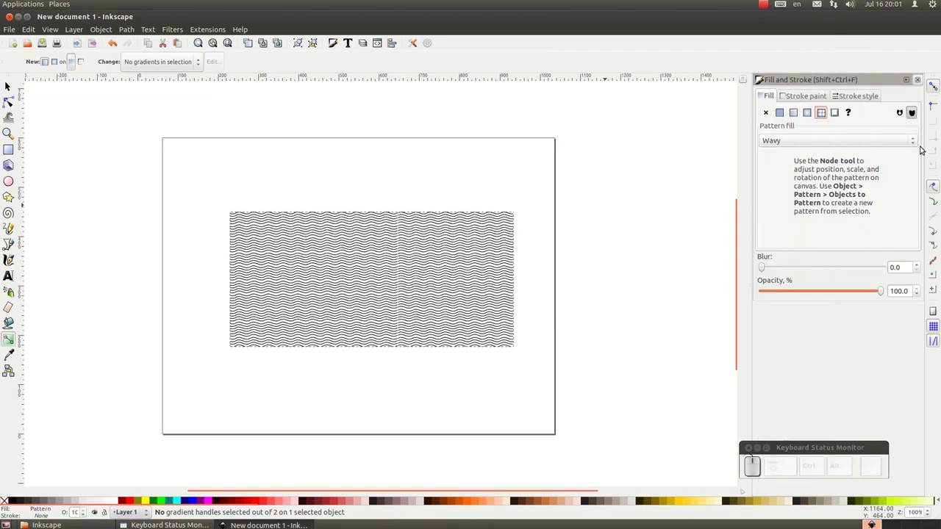
click(920, 140)
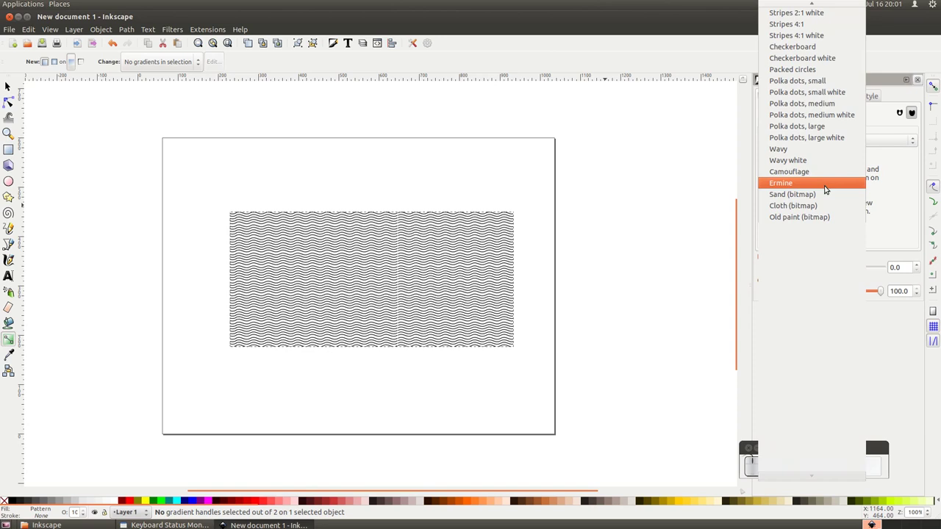
click(822, 172)
scroll(up, 3)
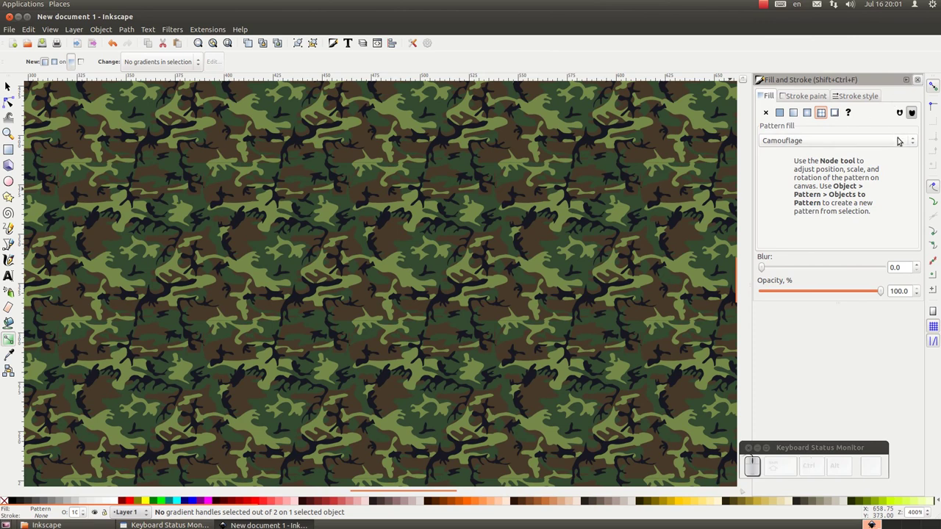
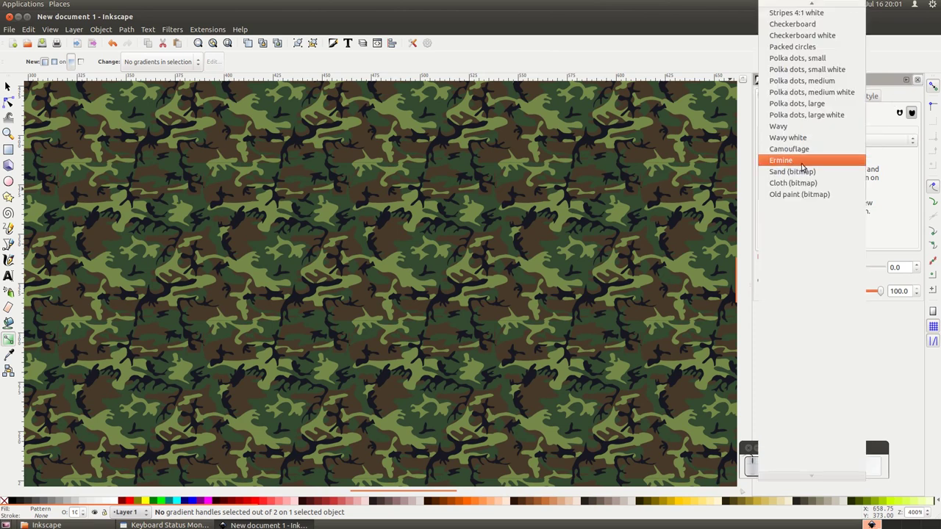
Step: Fill the rectangle with the Sand (bitmap) pattern and keep it as the fill
drag(808, 172, 808, 172)
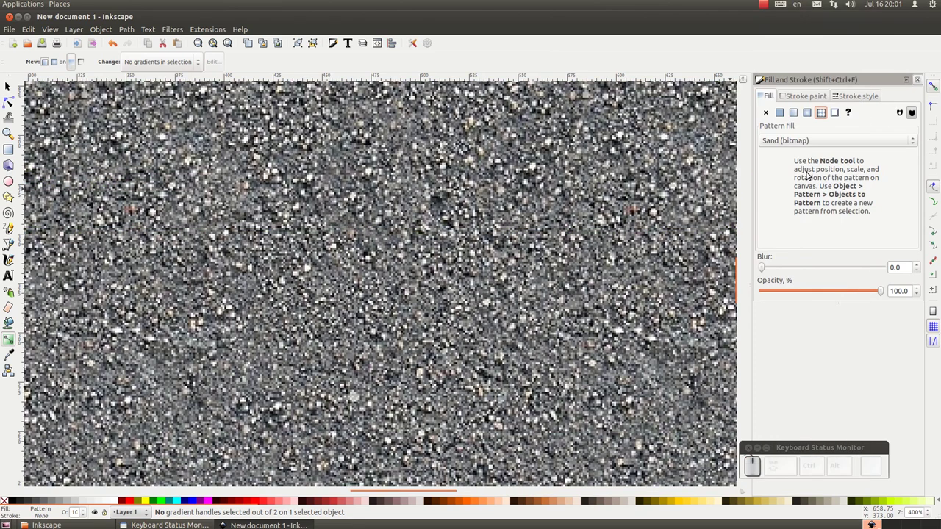
click(916, 140)
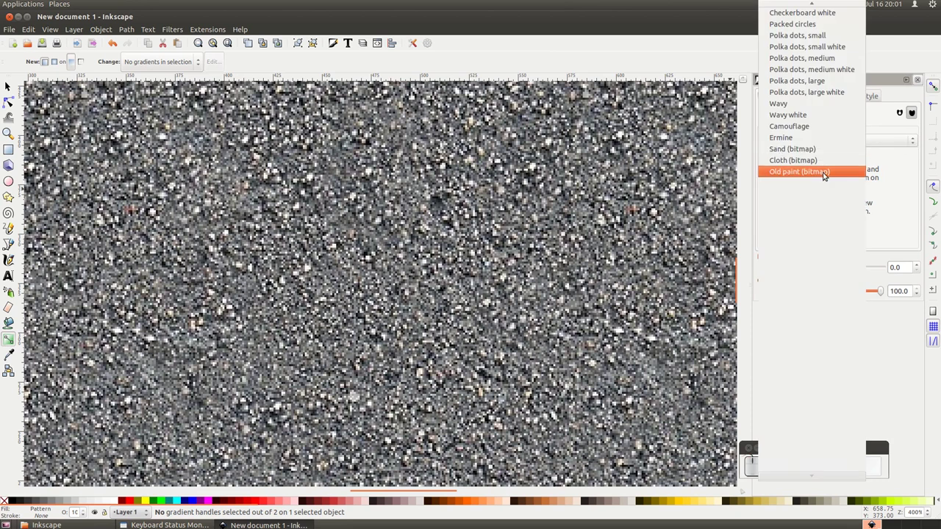
scroll(up, 3)
scroll(up, 3)
click(887, 60)
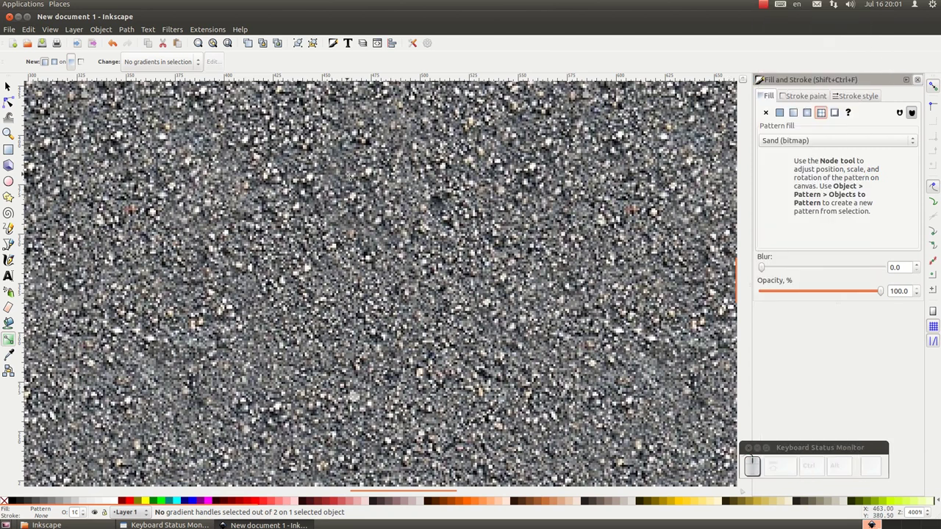
scroll(down, 3)
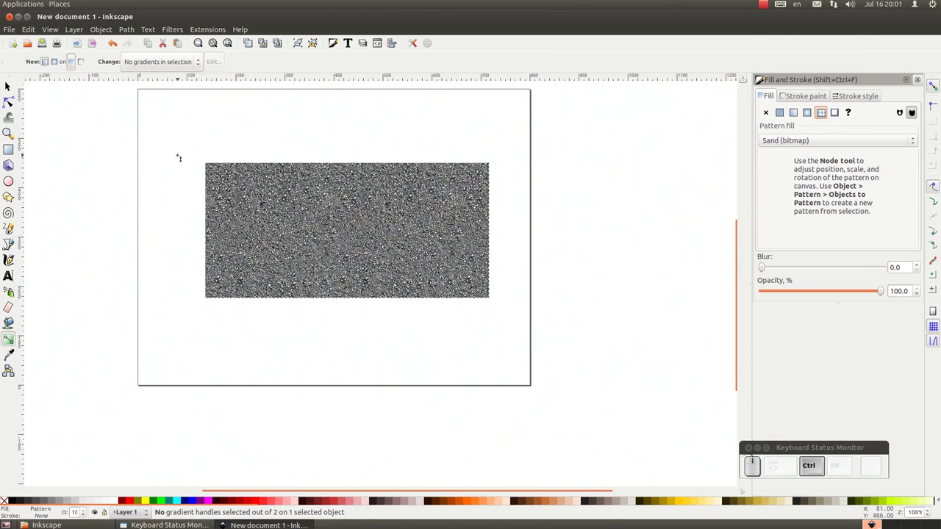
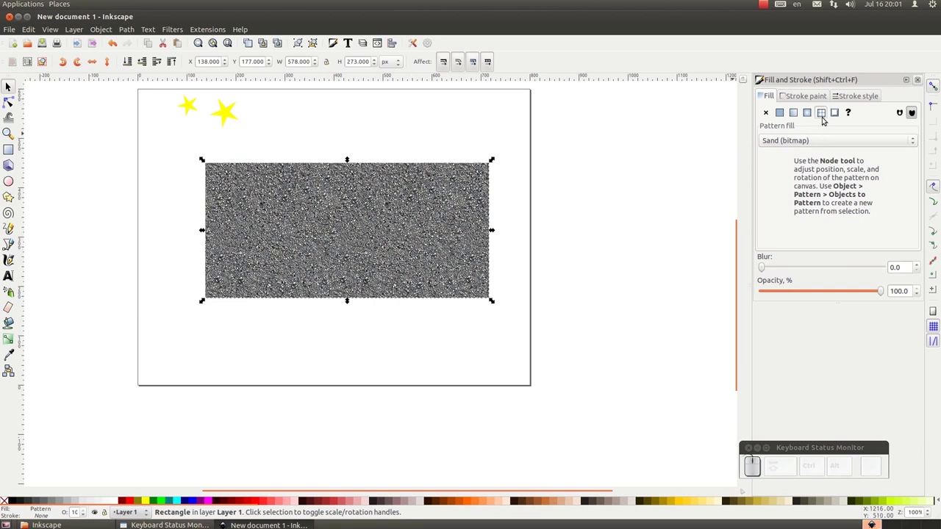
Step: Fill the rectangle with custom pattern16492 (yellow stars) and reset Blur to 0
click(830, 142)
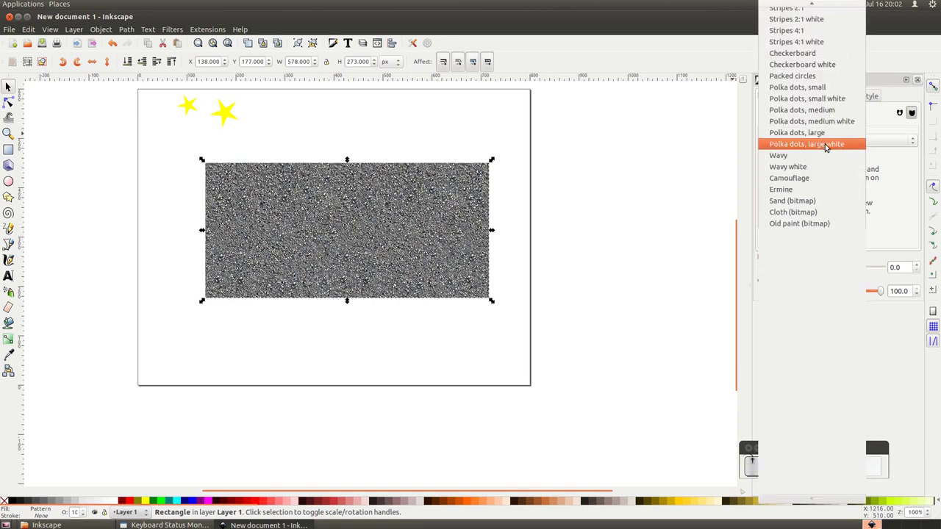
scroll(up, 3)
scroll(up, 3)
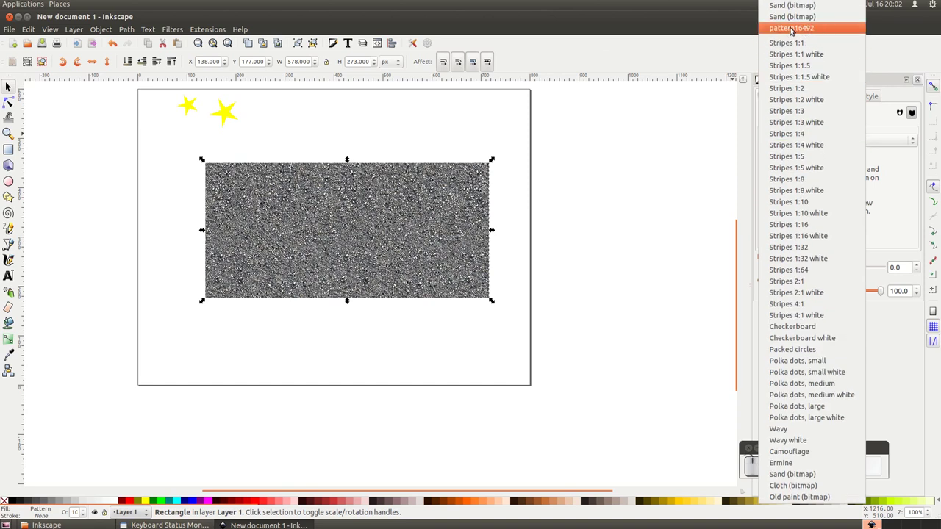
drag(807, 30, 582, 100)
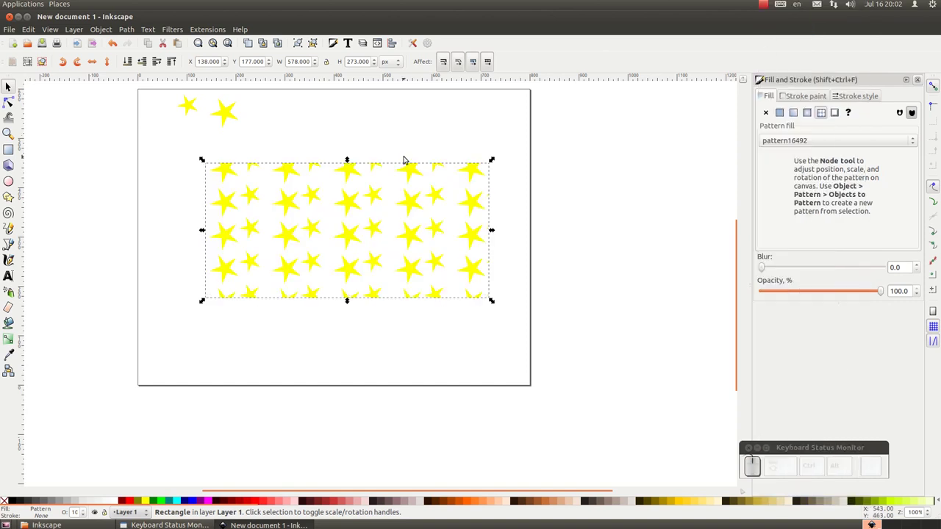
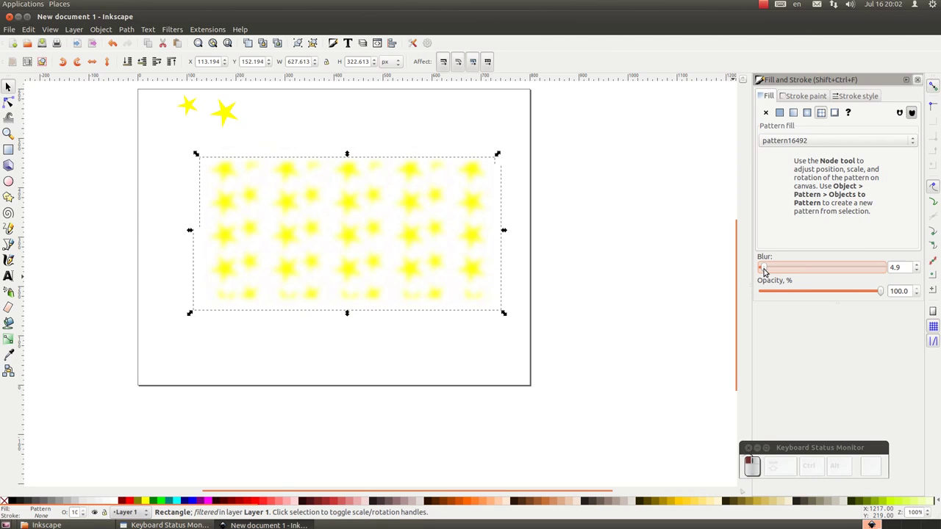
click(768, 269)
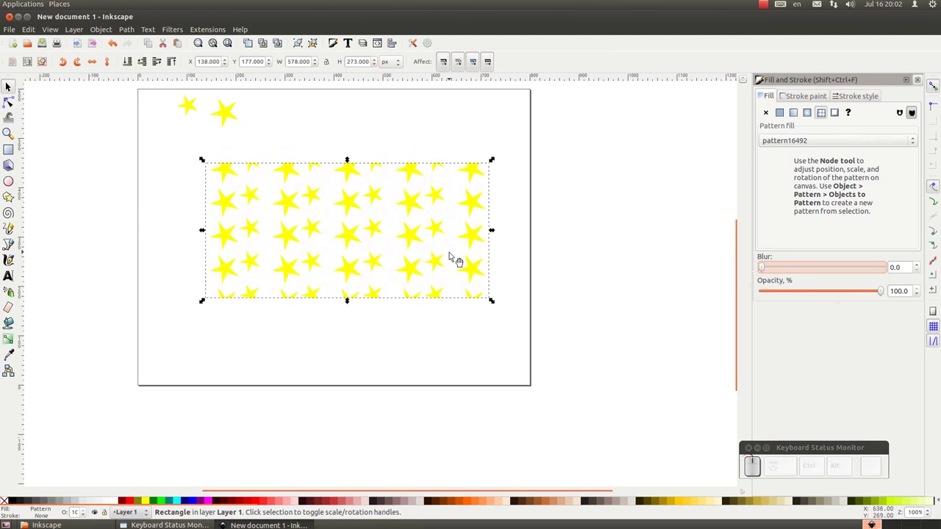